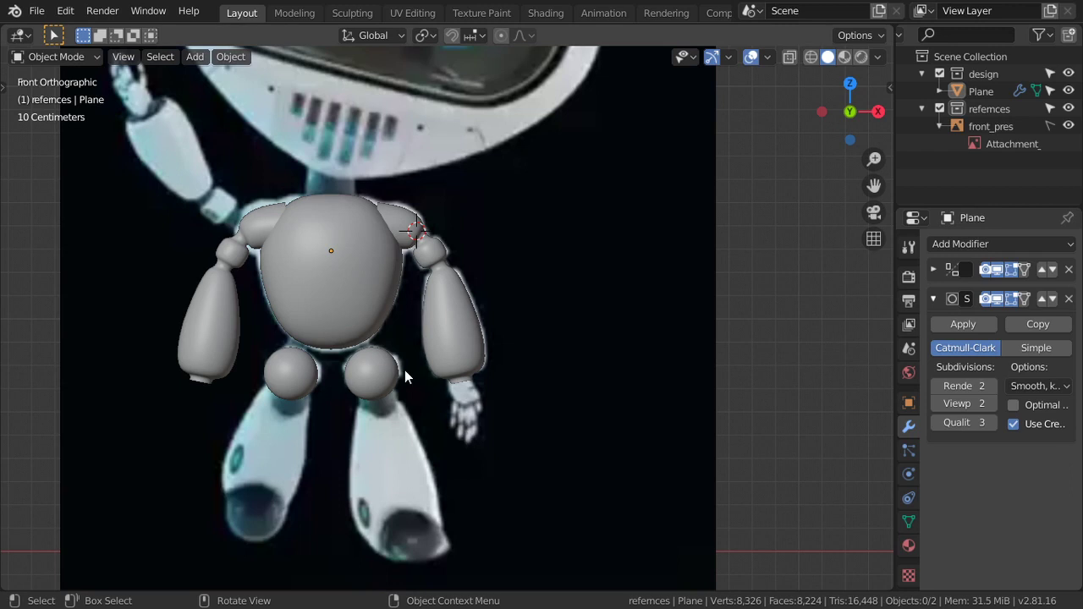
Select the robot body model as the active object.
click(494, 340)
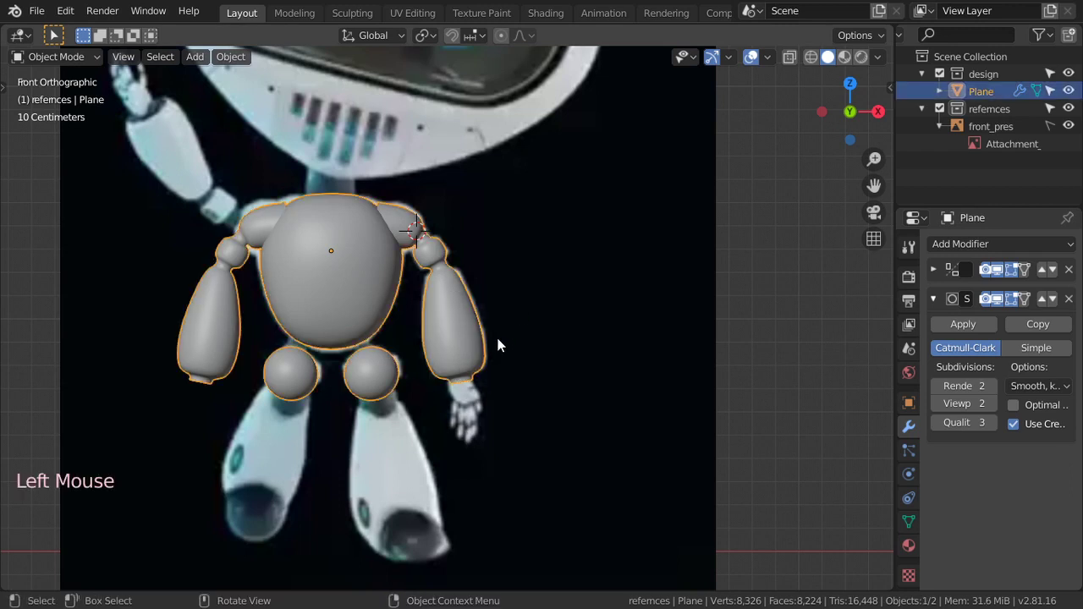
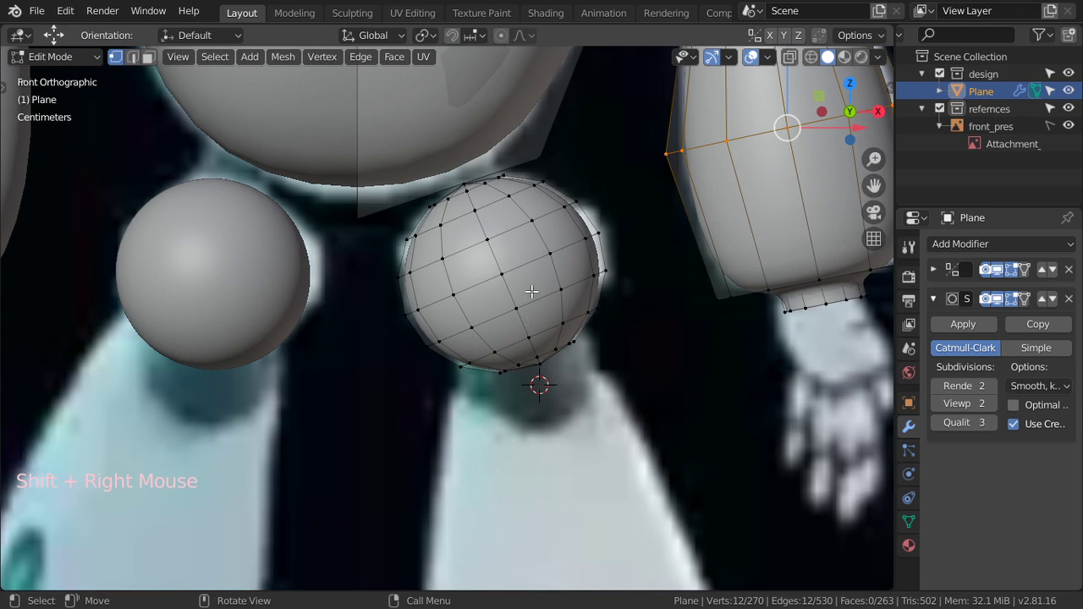
Add a UV sphere, shrink it and place it beneath the leg joint sphere as the foot.
key(shift+a)
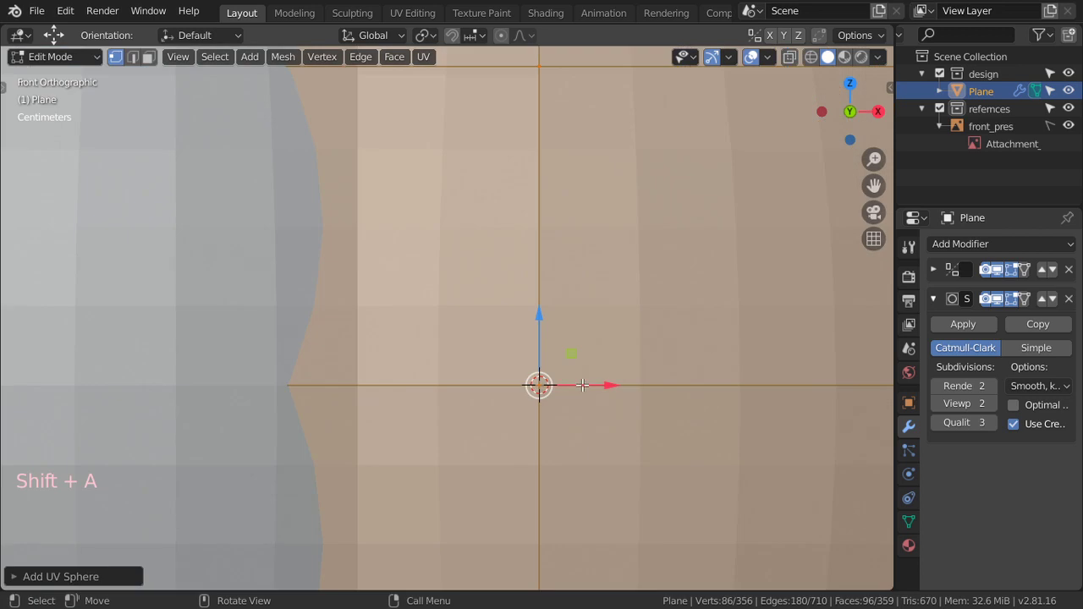
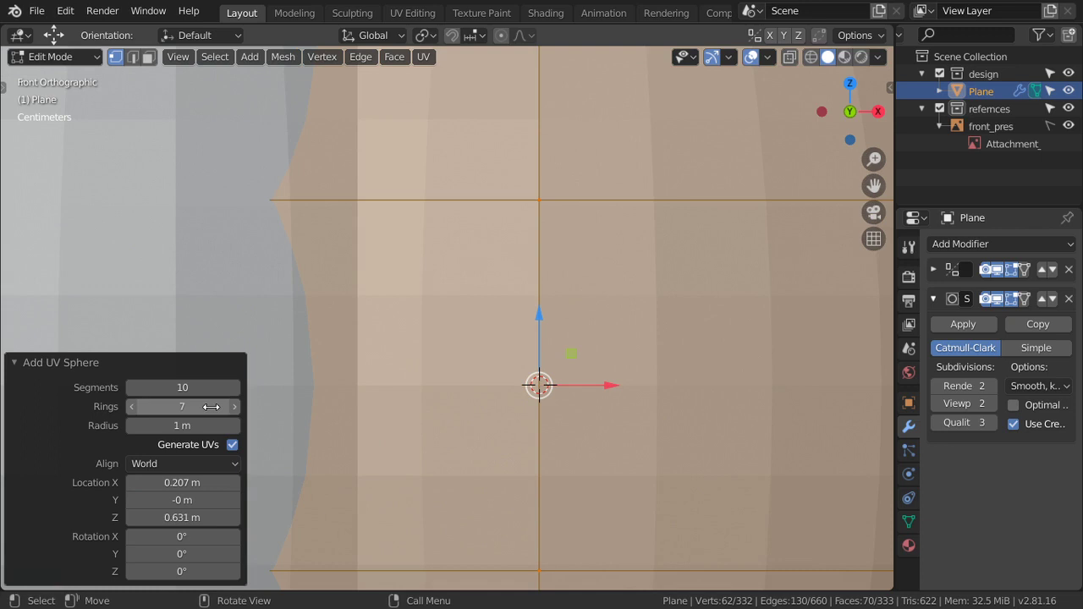
key(s)
key(s)
key(s)
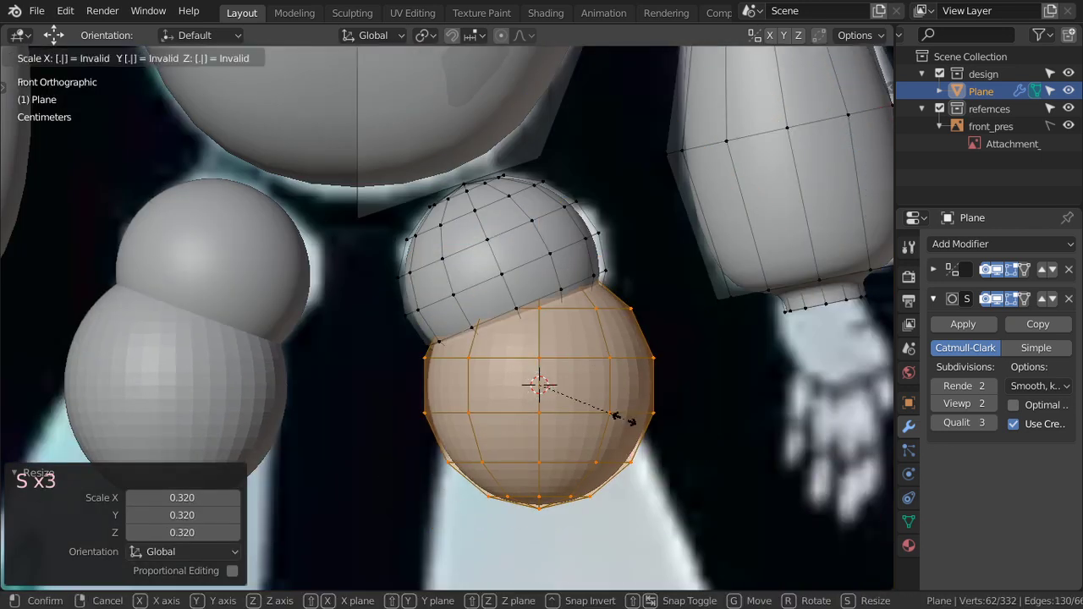
scroll(up, 3)
key(r)
key(s)
key(g)
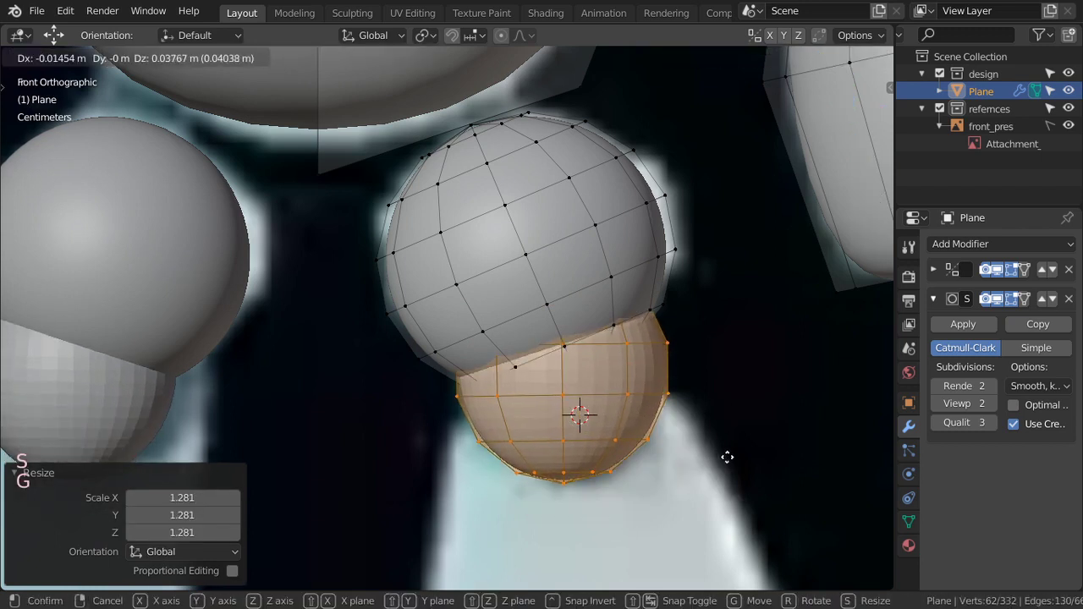
key(r)
Shrink the foot further, nudge it into place and tilt it from front and side views to fit the reference.
key(s)
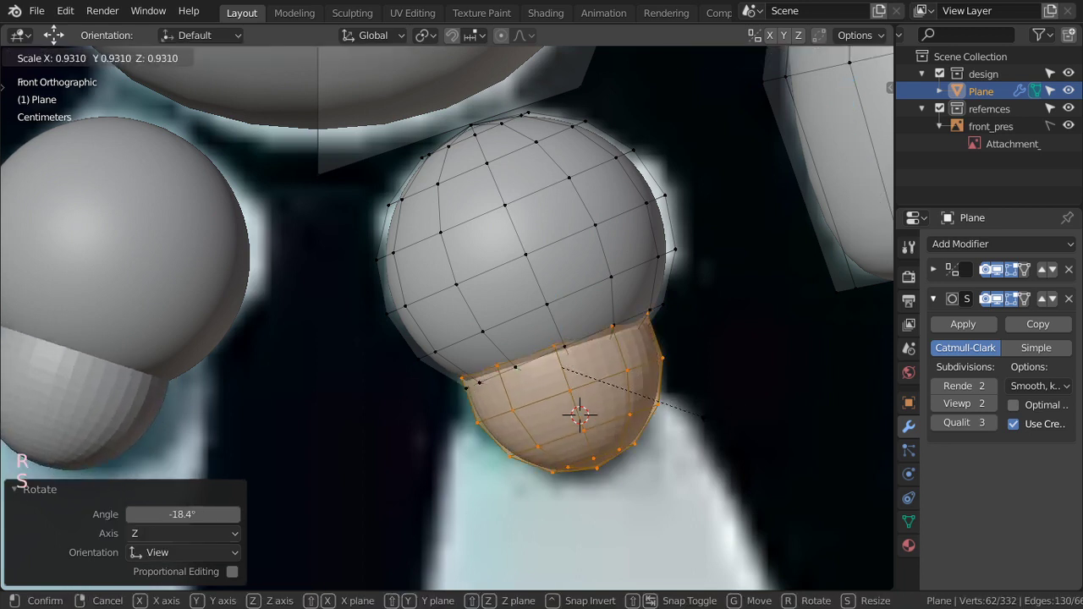
key(g)
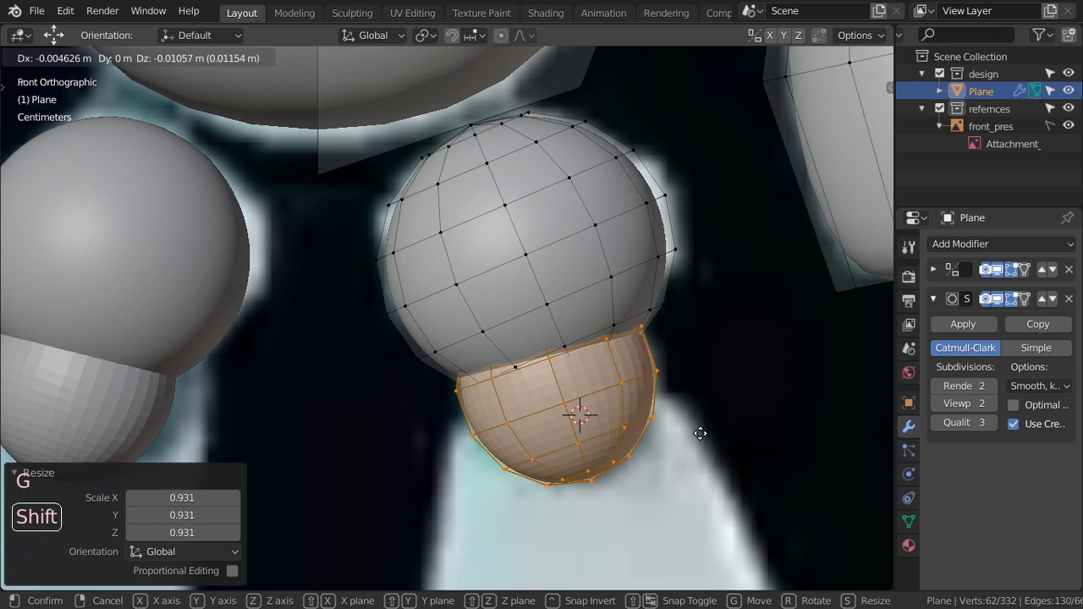
key(r)
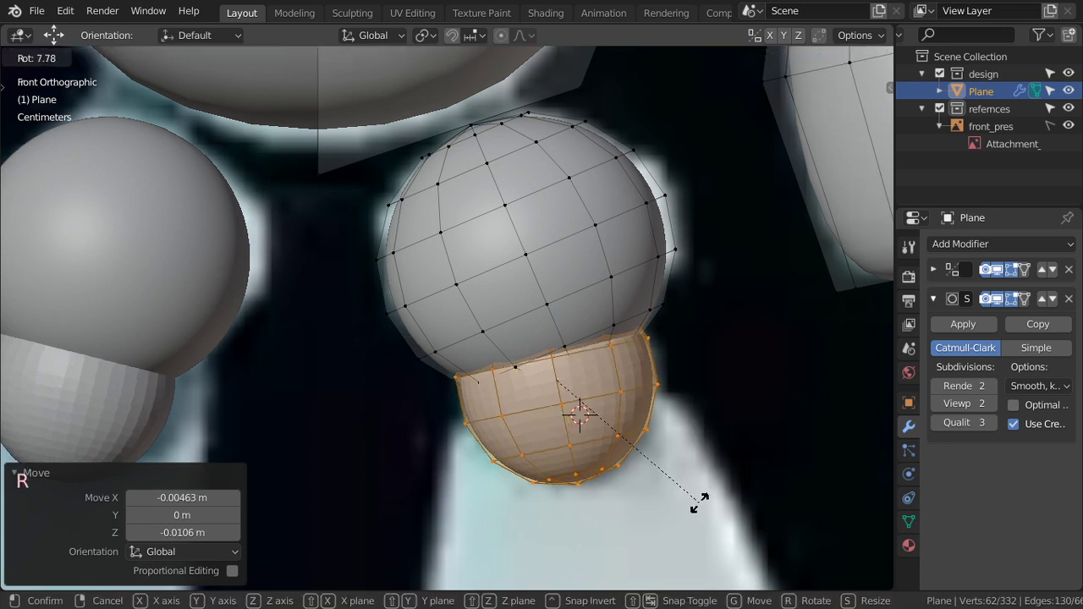
key(g)
key(s)
key(Tab)
scroll(down, 3)
key(KP_3)
scroll(up, 3)
key(Tab)
scroll(up, 3)
key(r)
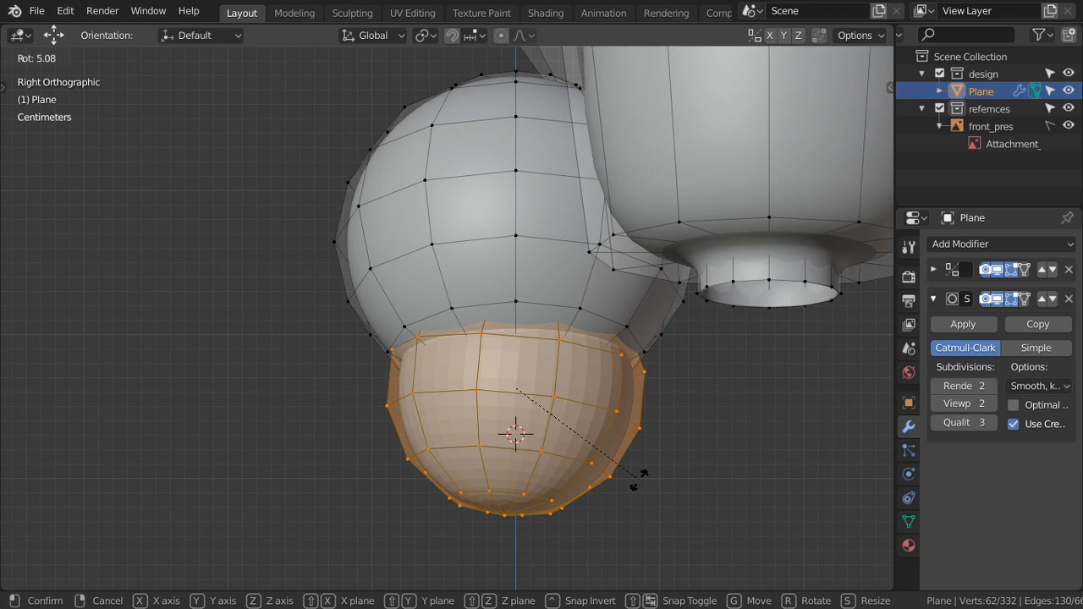
key(KP_1)
scroll(down, 3)
scroll(down, 3)
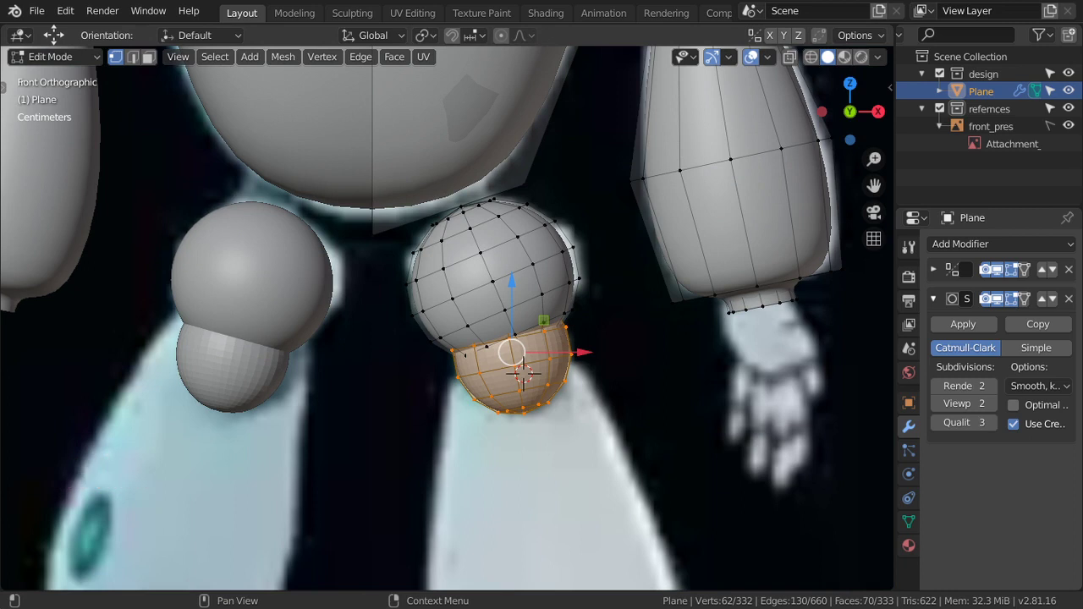
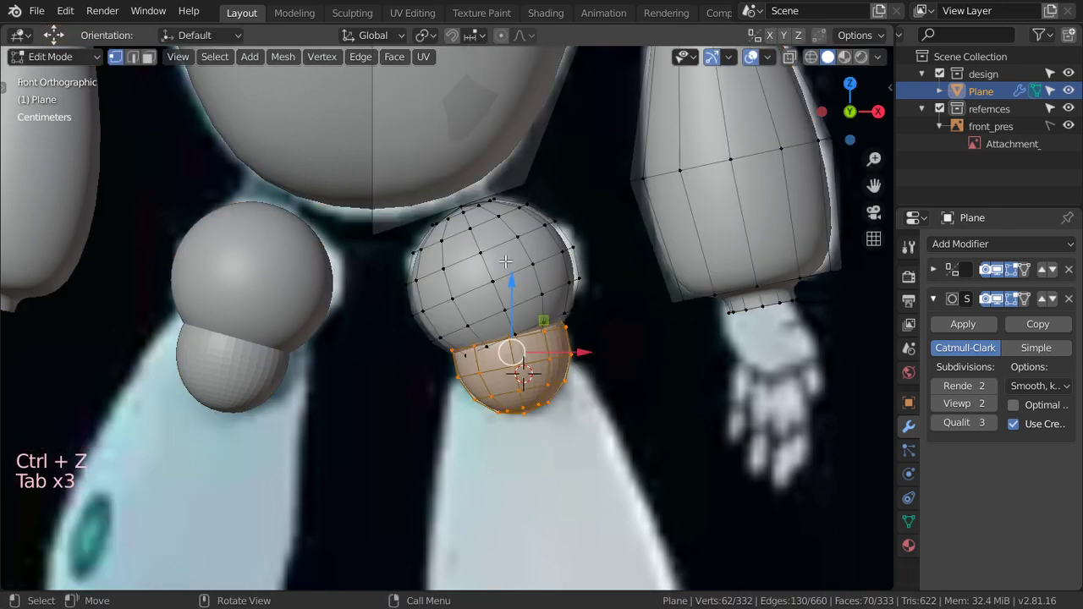
Snap the 3D cursor to the joint sphere's top vertex and bring up the Add Mesh list for a cylinder.
middle_click(498, 234)
scroll(up, 3)
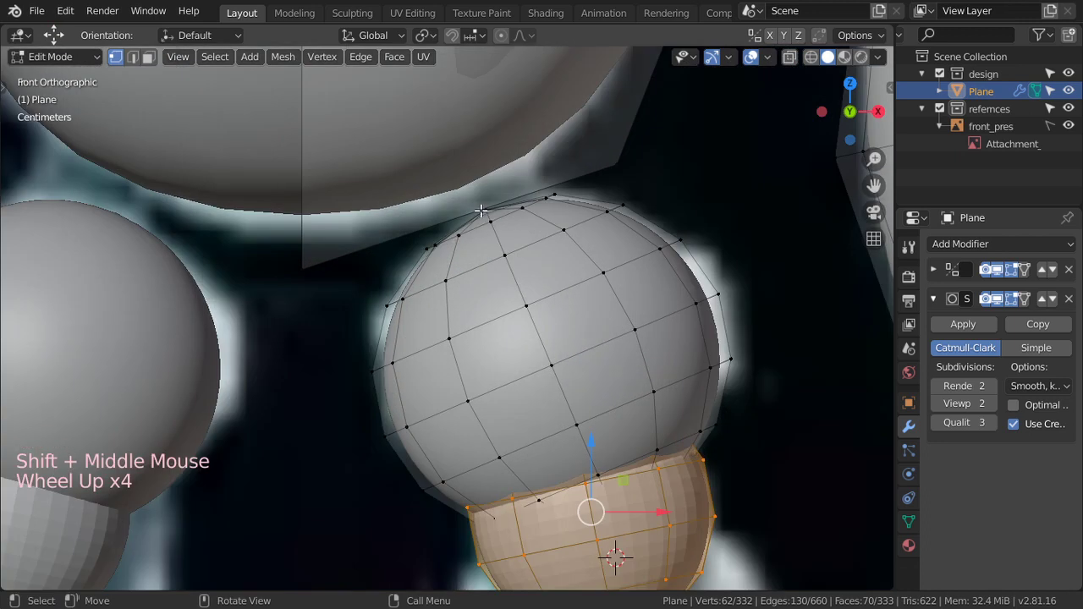
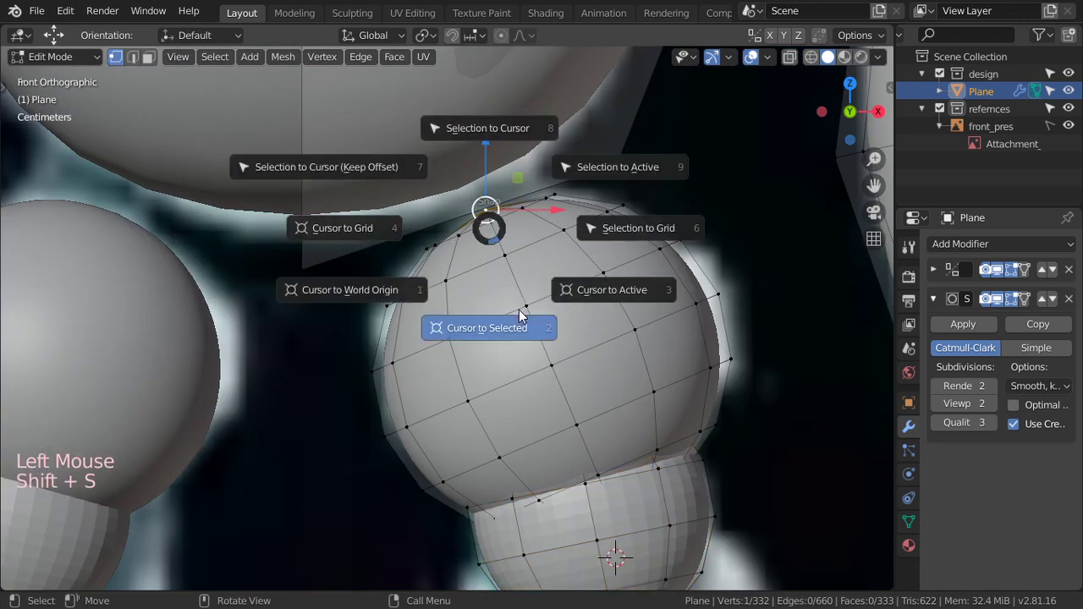
key(shift+a)
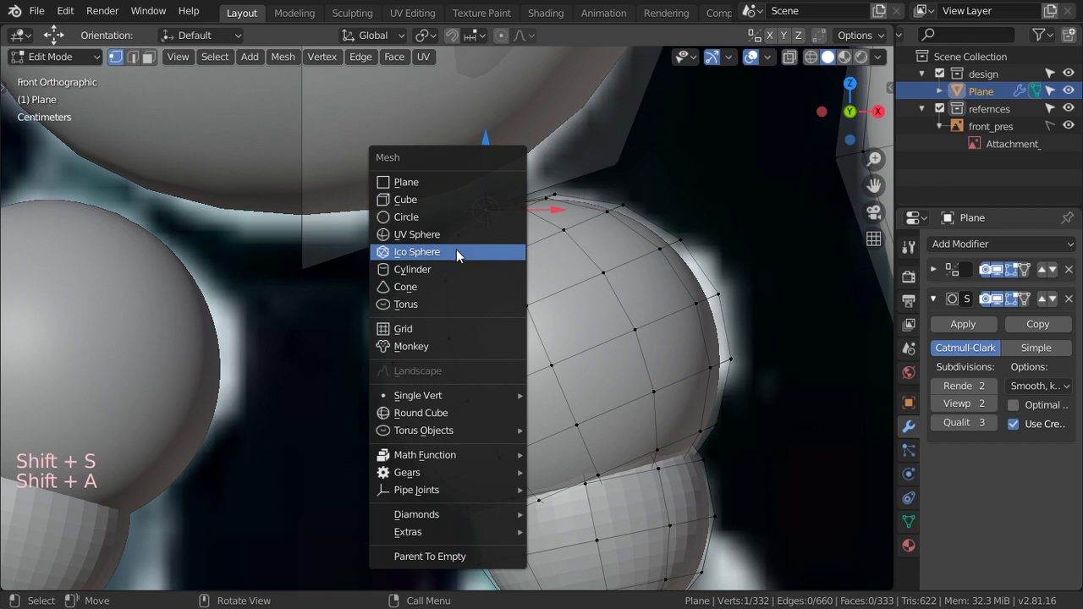
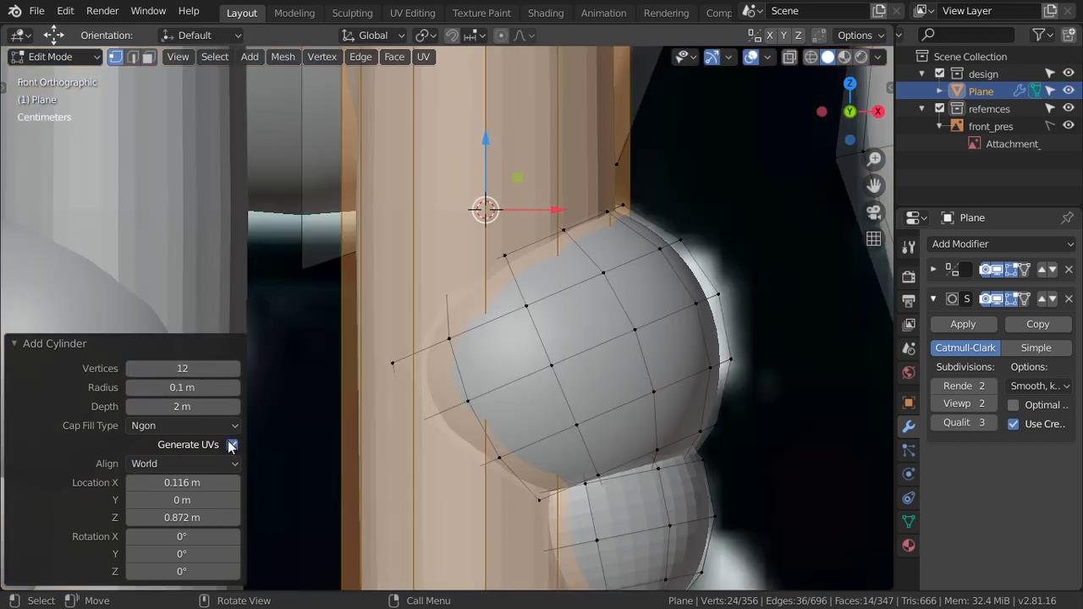
Scale the new cylinder into a short, thin stub on top of the leg joint sphere.
click(179, 432)
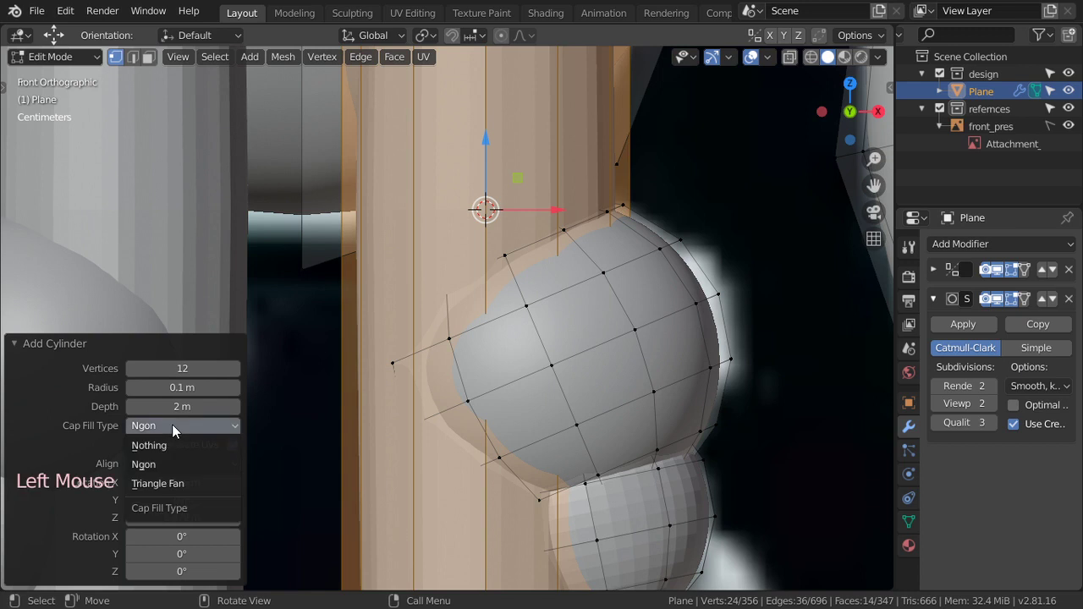
key(r)
key(s)
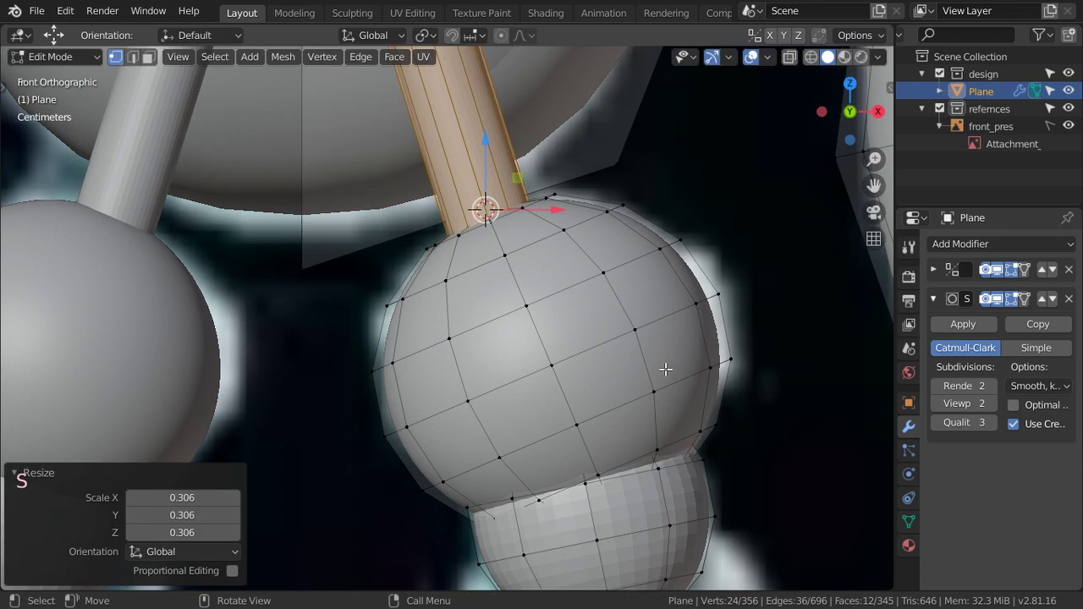
key(r)
key(s)
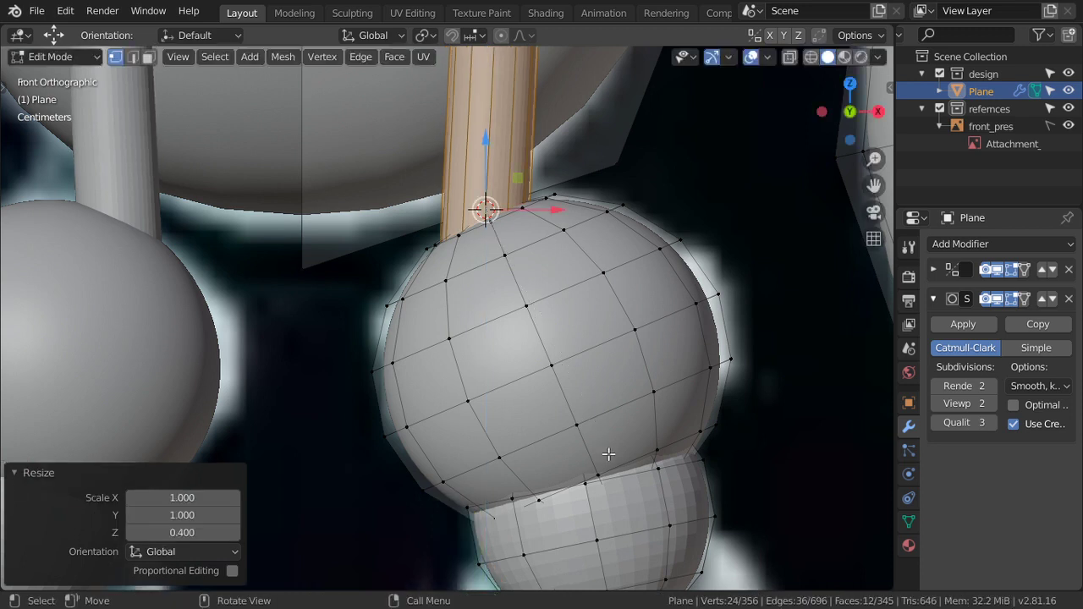
key(r)
key(s)
Tilt the stub in wireframe to link sphere and body, then return to solid shading and inspect it.
key(z)
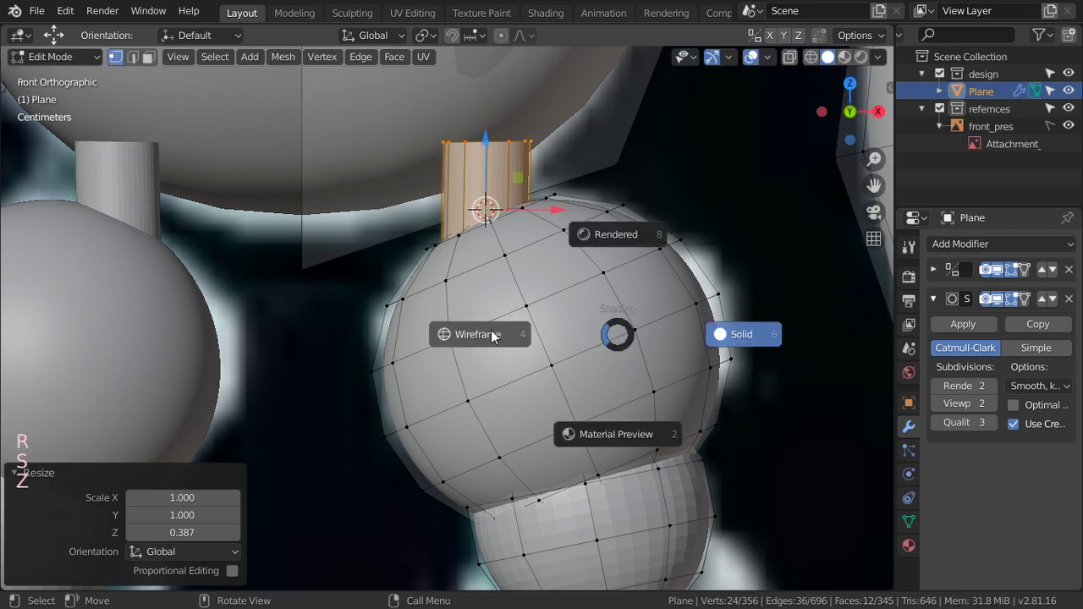
key(r)
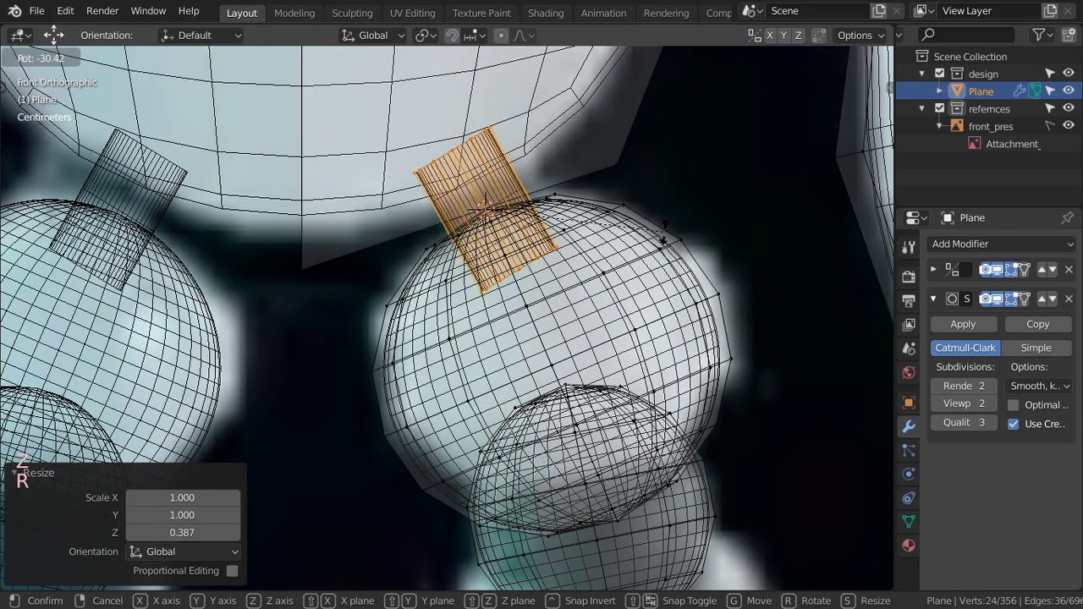
key(s)
key(r)
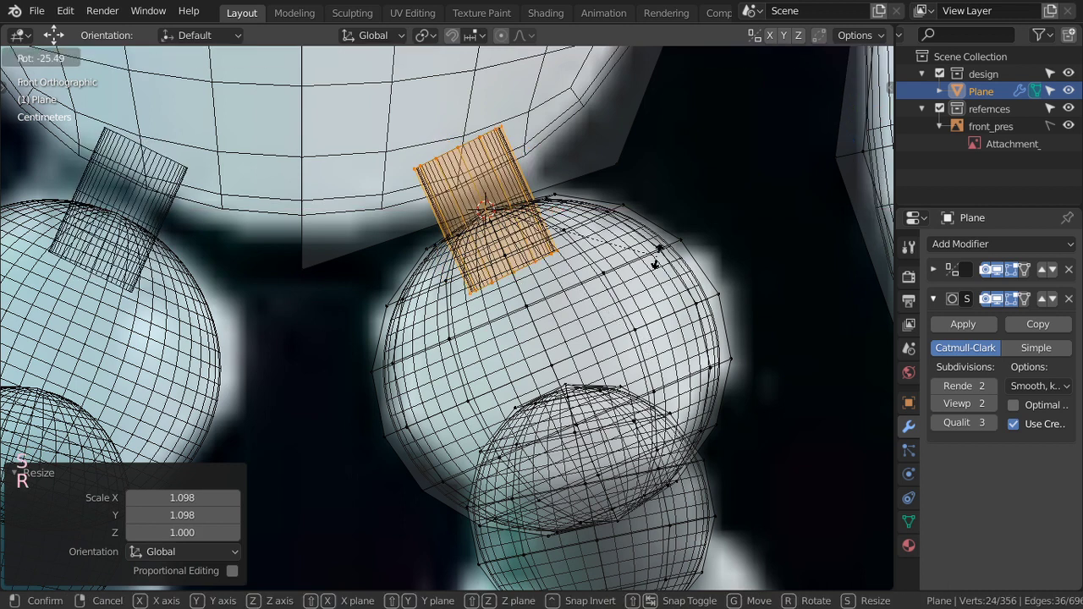
key(g)
key(Tab)
scroll(down, 3)
key(shift+z)
scroll(down, 3)
scroll(up, 3)
key(KP_3)
scroll(up, 3)
scroll(up, 3)
scroll(down, 3)
middle_click(558, 303)
key(Tab)
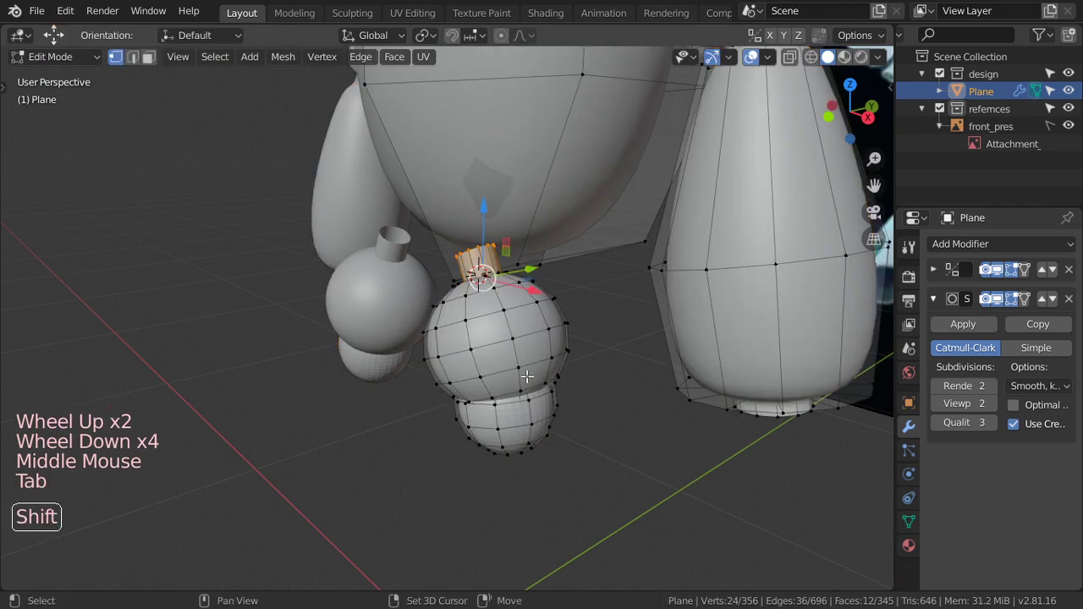
Select the stub's connected vertices, nudge them to close the gaps, and leave mesh editing.
double_click(537, 390)
click(532, 369)
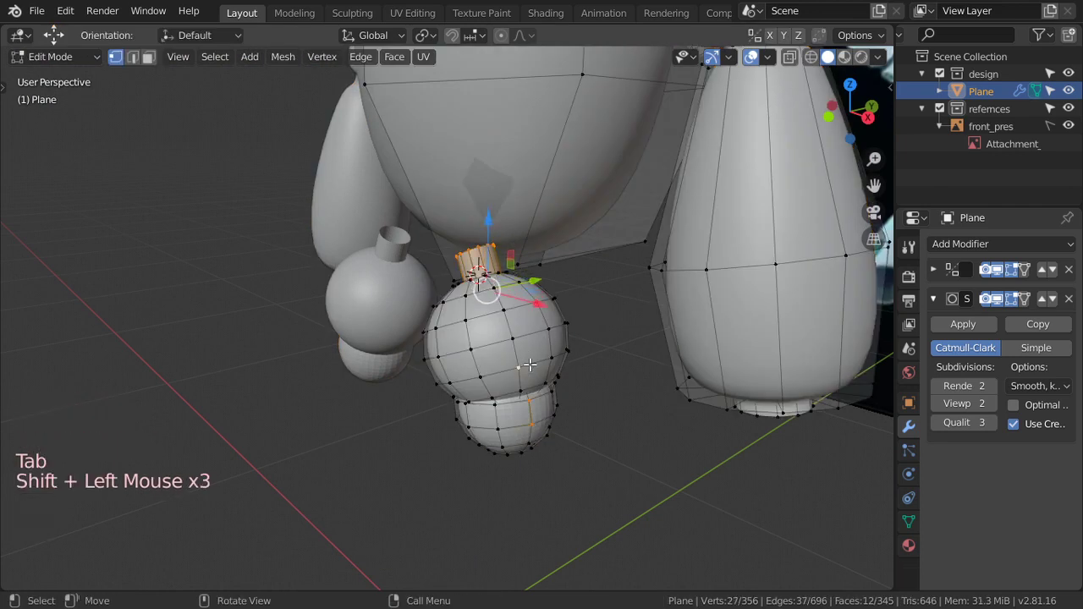
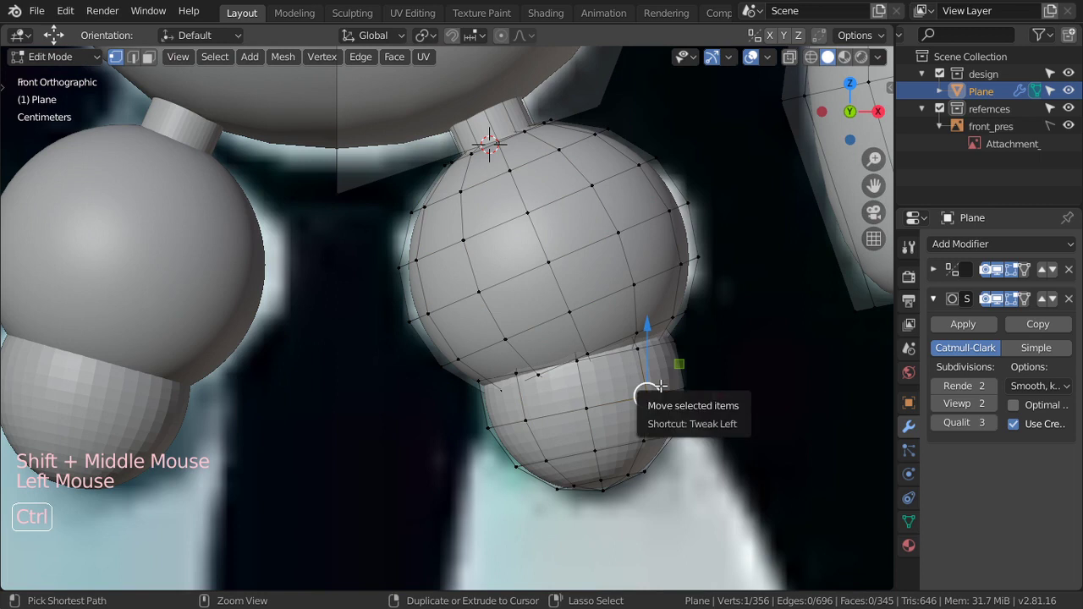
key(ctrl+l)
key(g)
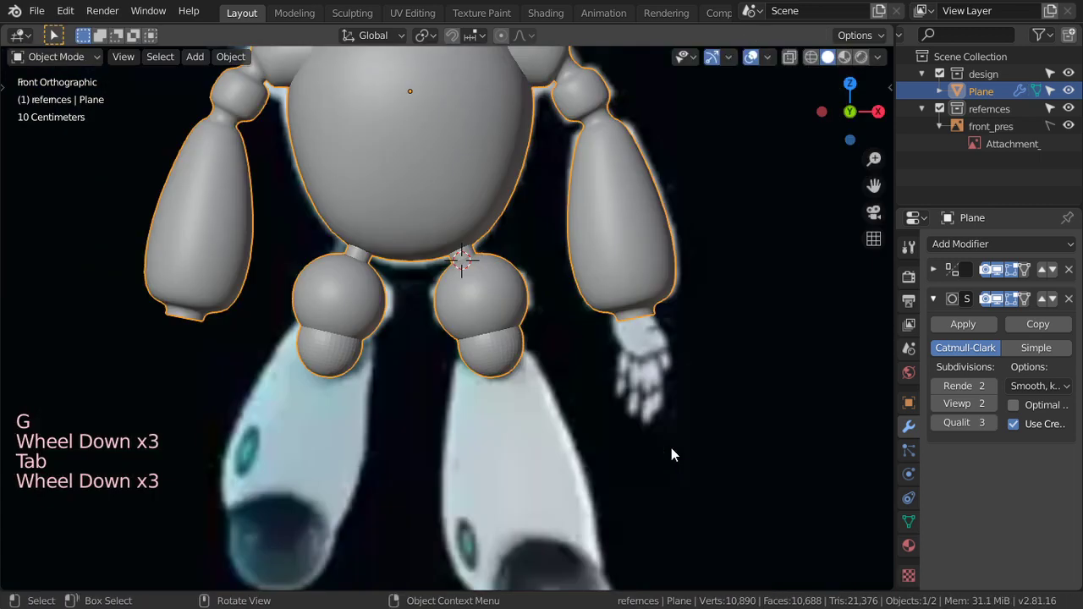
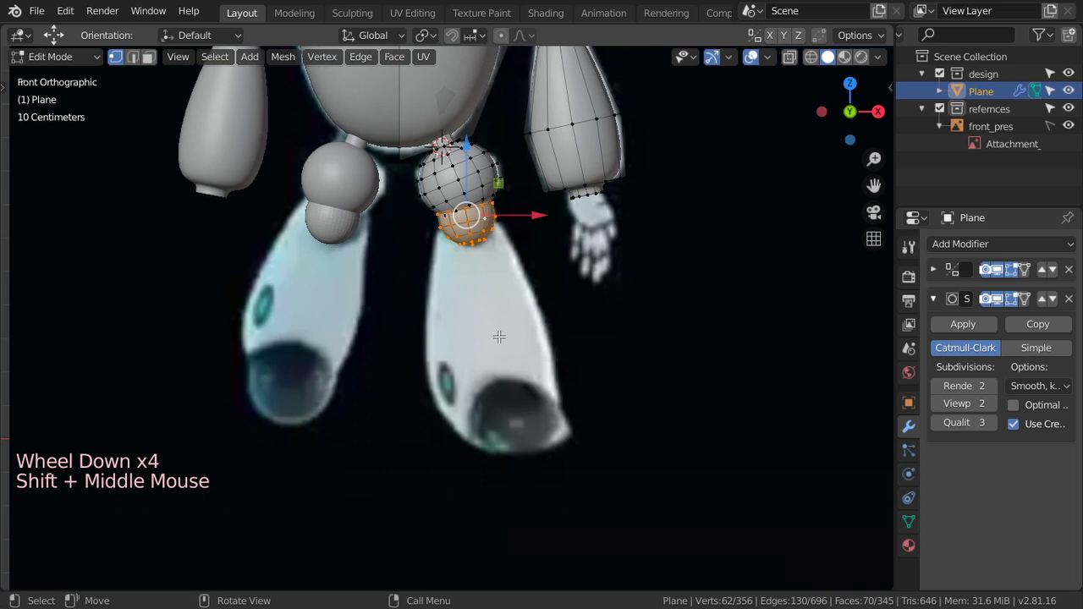
Zoom in on the foot piece above the reference lower leg.
scroll(up, 3)
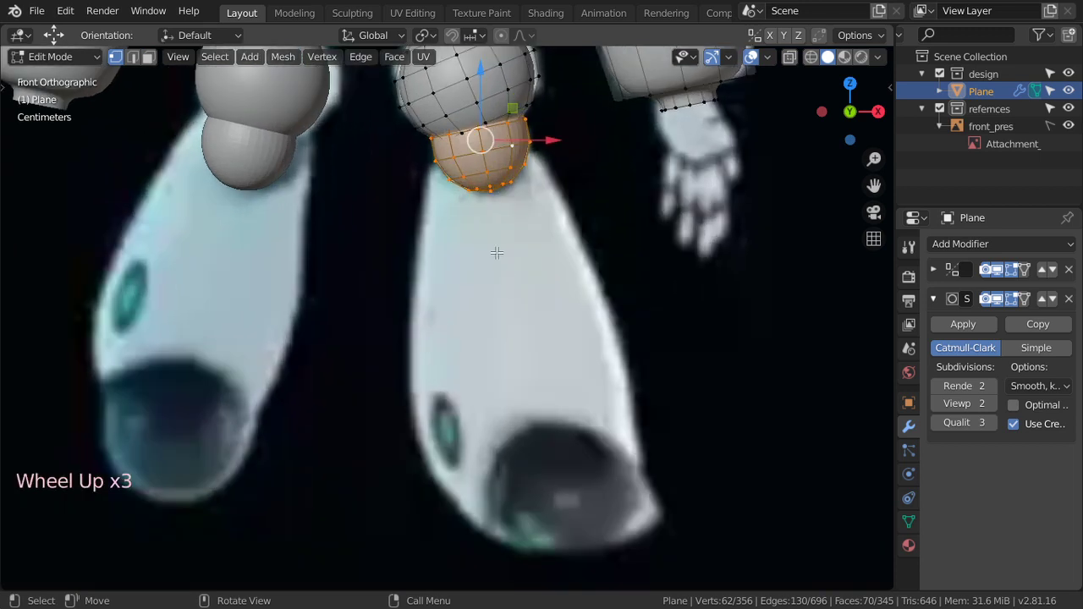
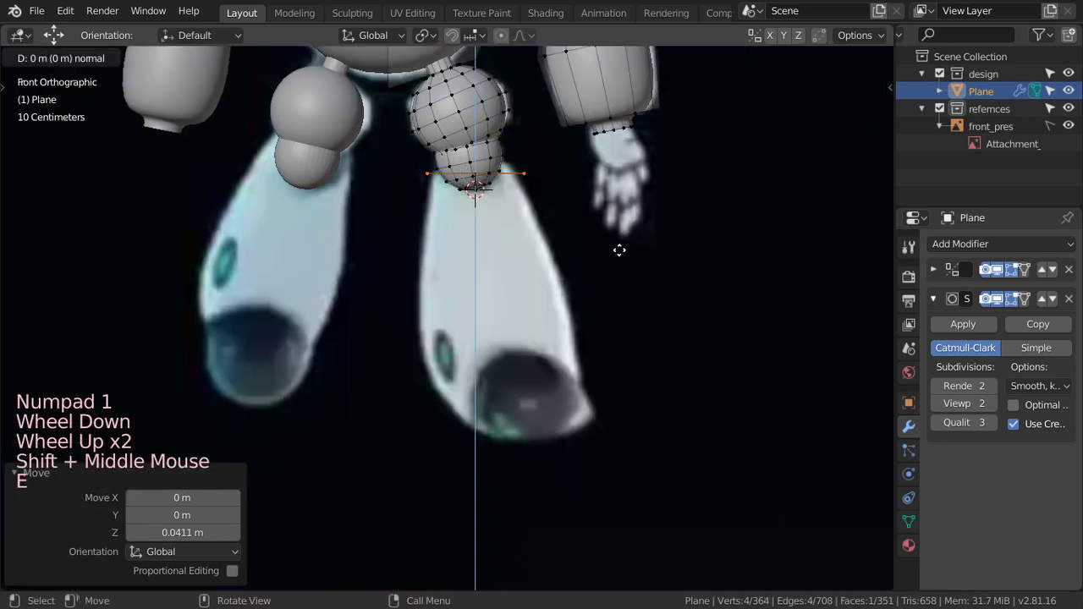
Extend the lower-leg block with a new section and narrow its bottom edge to match the reference in see-through shading.
key(g)
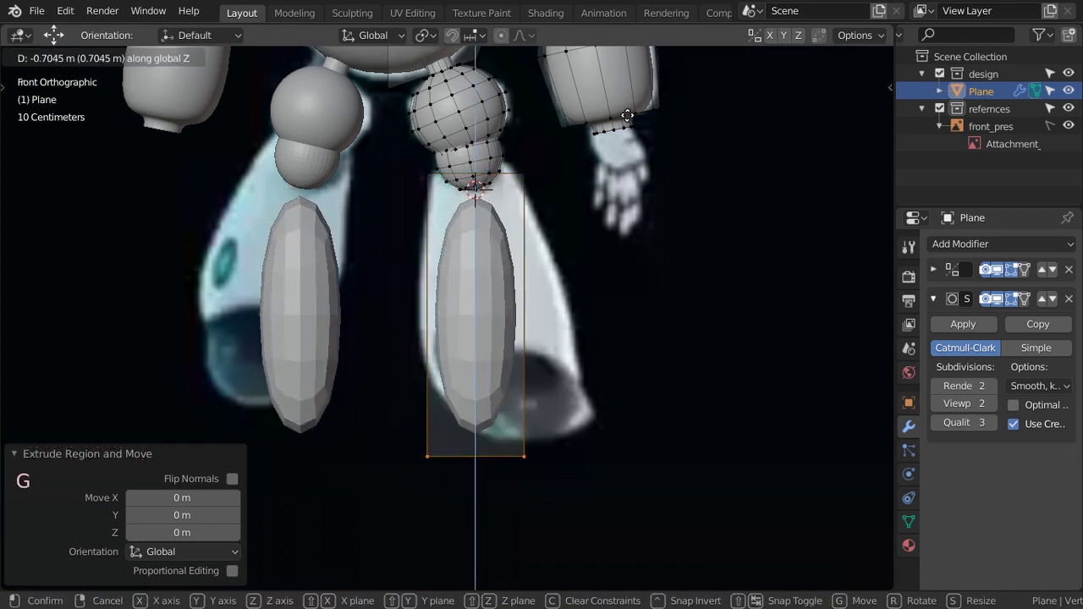
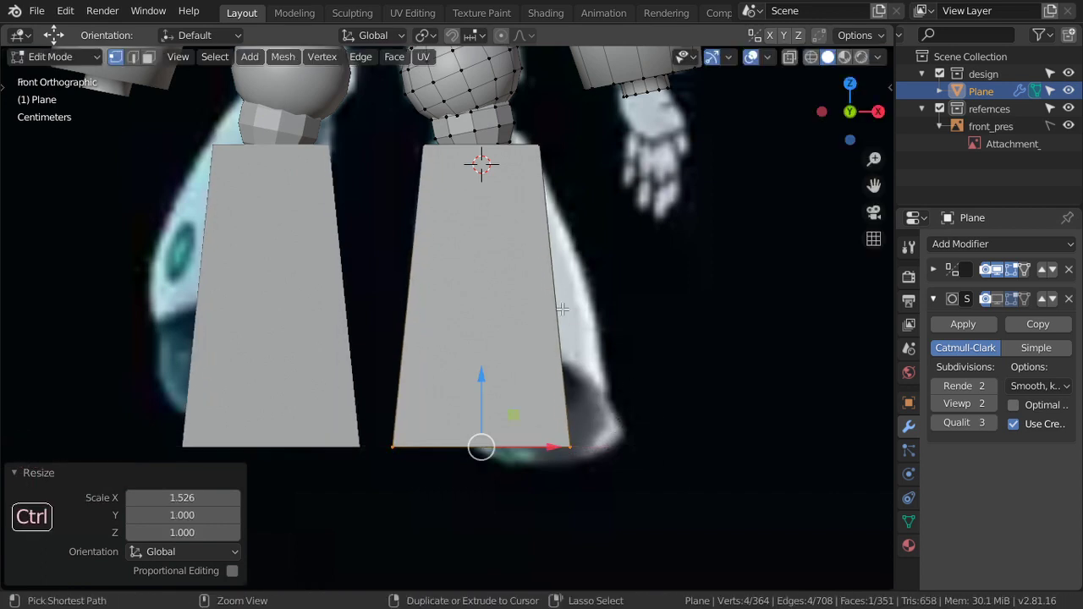
key(ctrl+r)
key(s)
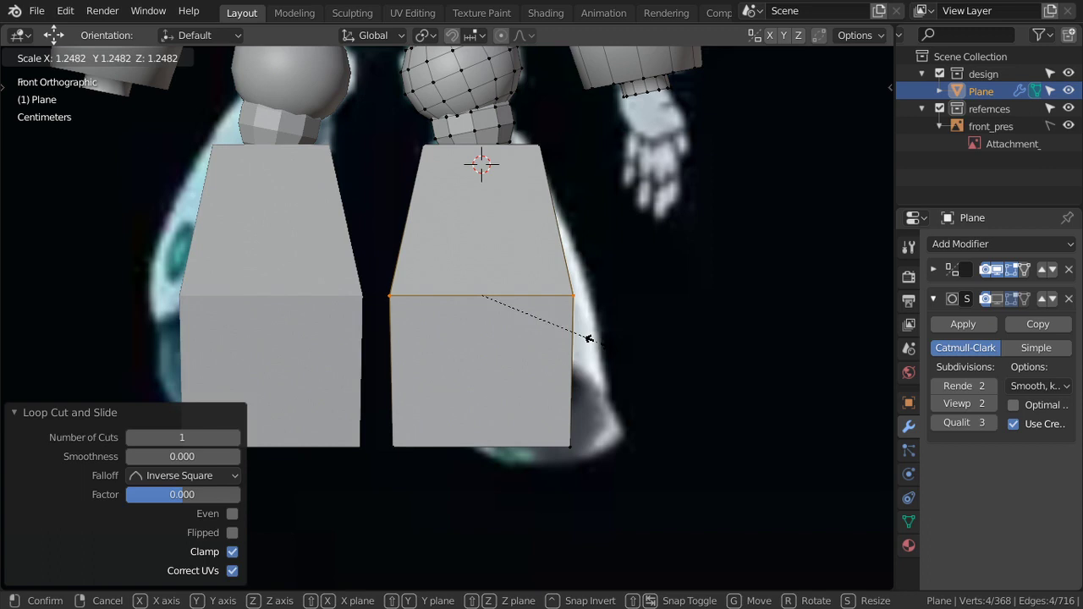
key(shift+z)
key(a)
key(b)
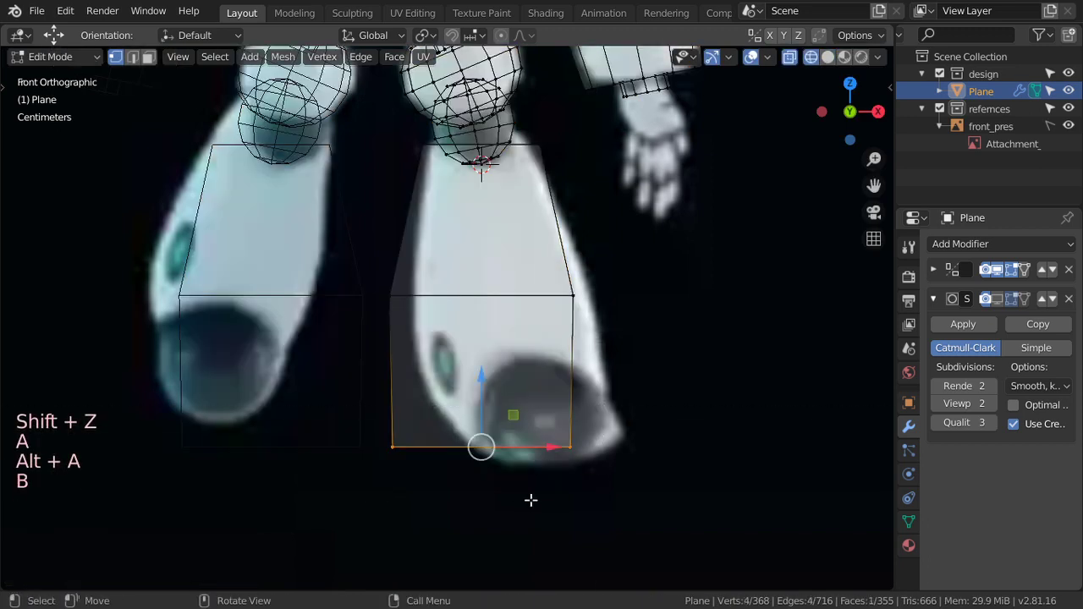
key(s)
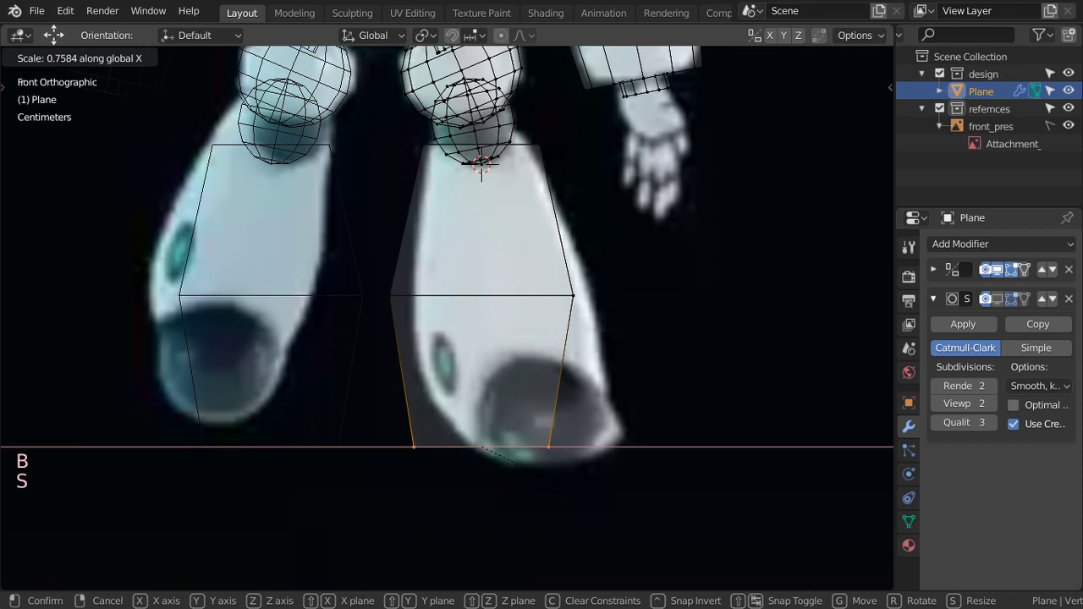
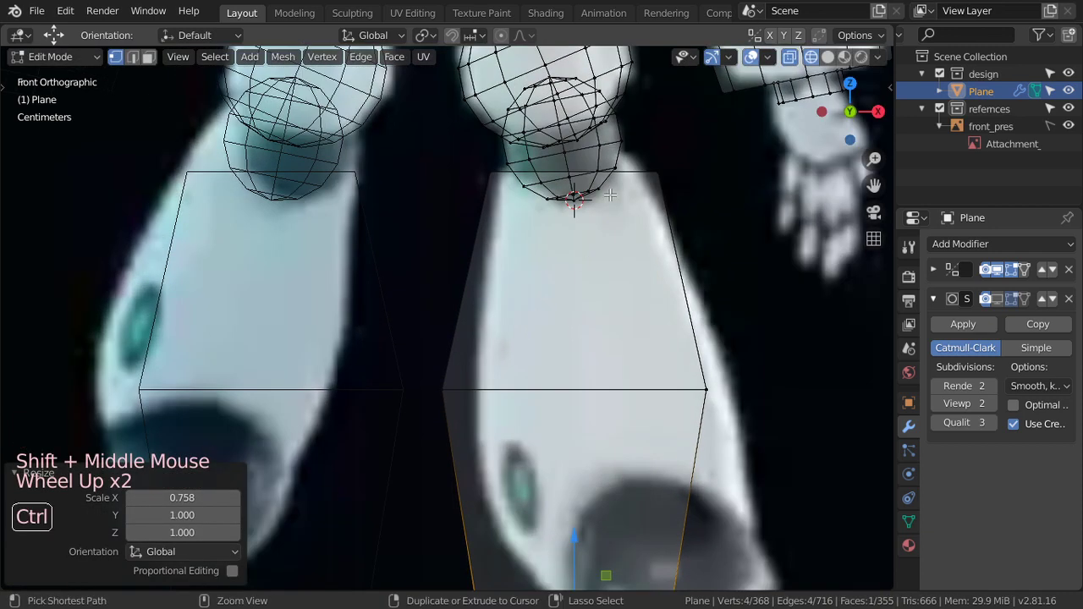
scroll(down, 3)
scroll(up, 3)
Add two vertical edge loops down the leg, widen the middle strip sideways and bevel the selected edges.
key(ctrl+r)
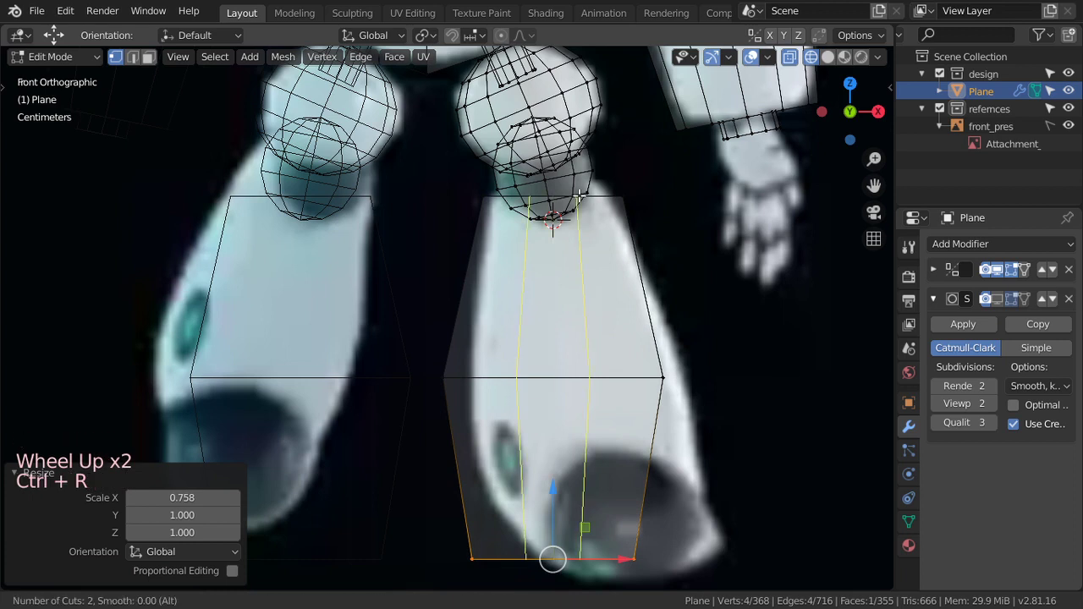
key(s)
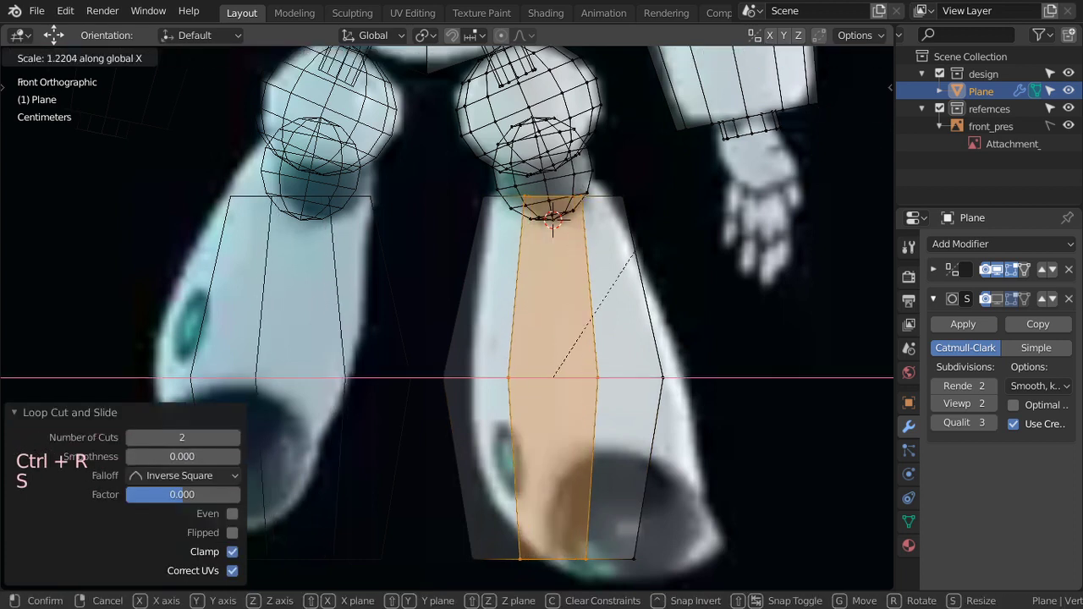
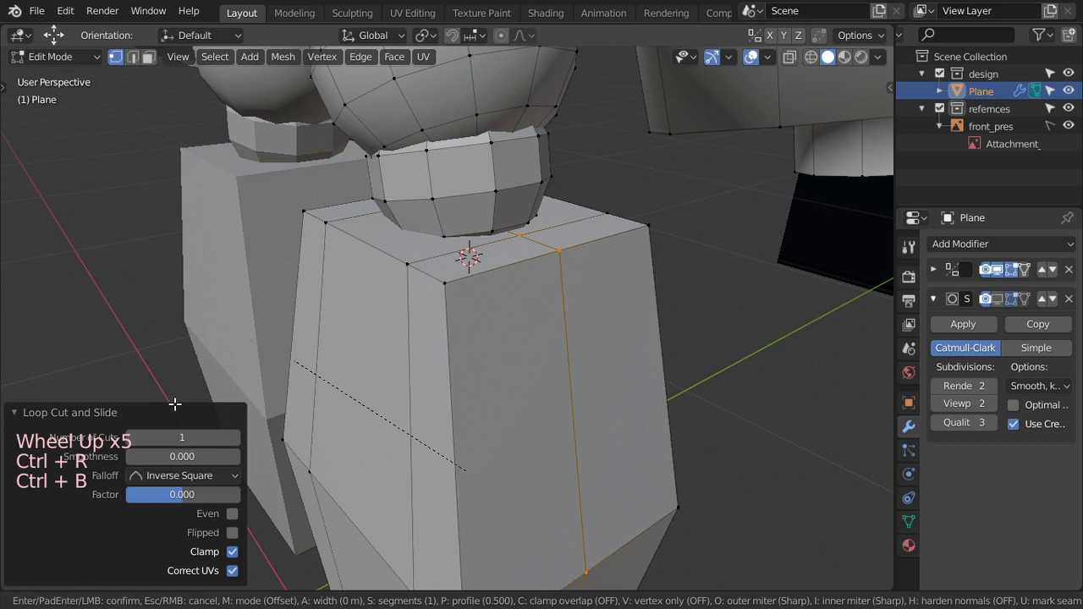
scroll(down, 3)
scroll(up, 3)
key(Tab)
key(ctrl+a)
key(Tab)
key(ctrl+b)
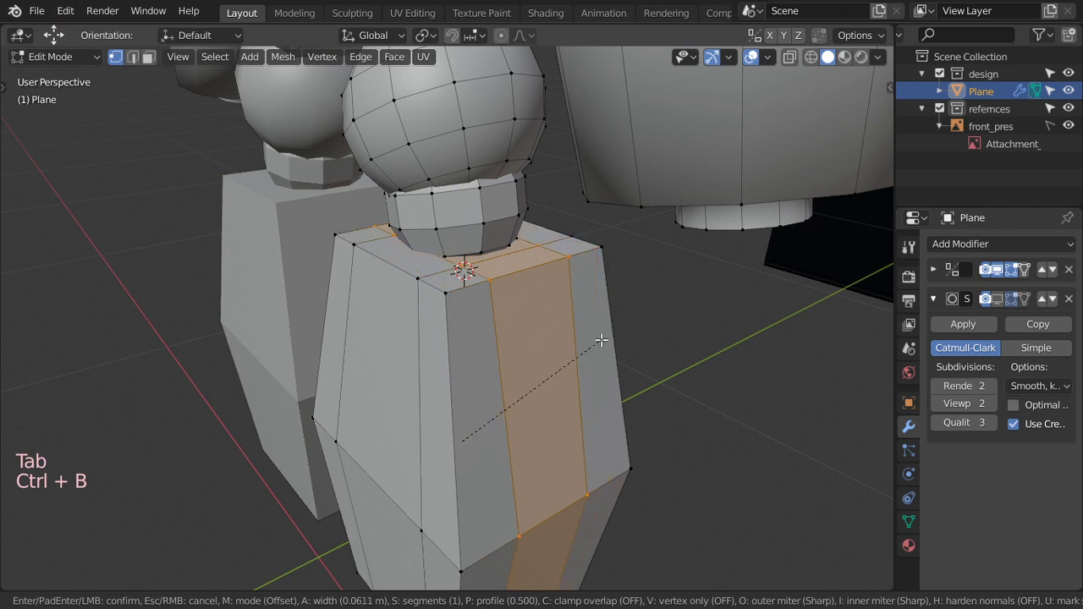
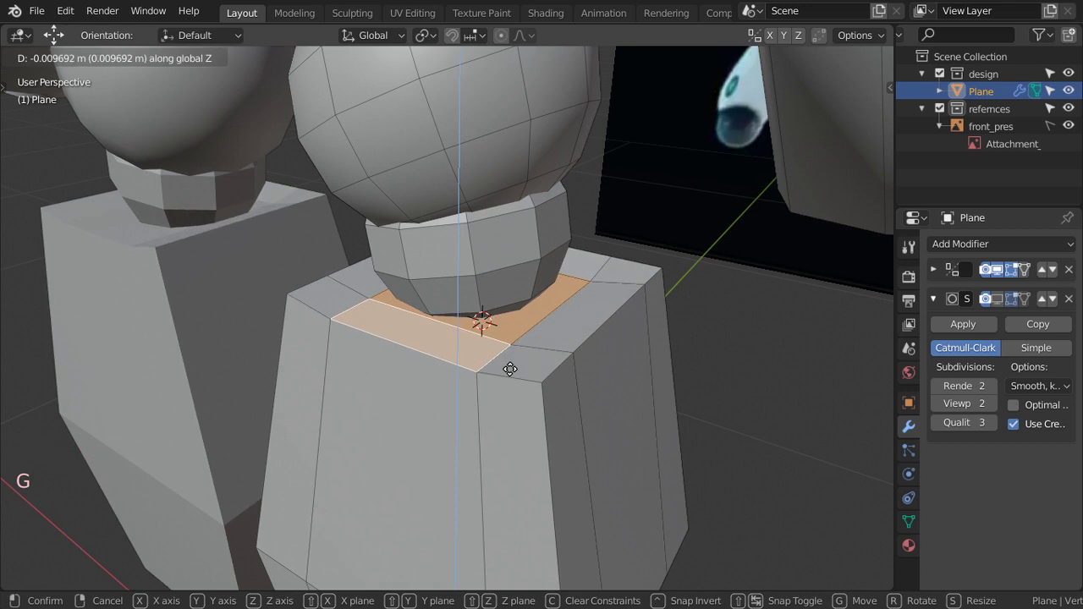
Add a horizontal edge loop near the top of the lower-leg block for the knee notch.
key(ctrl+r)
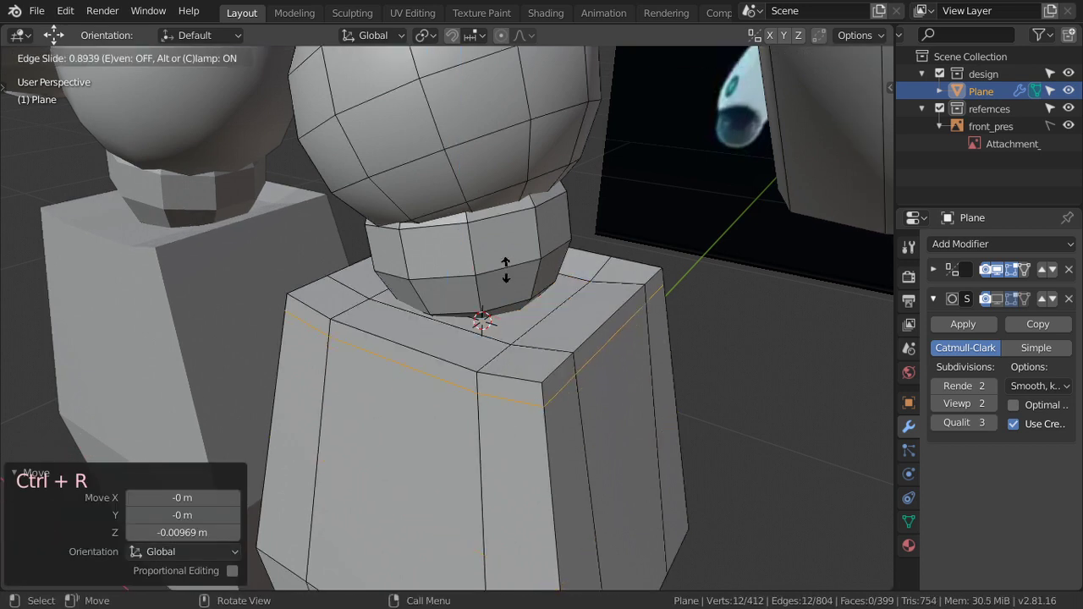
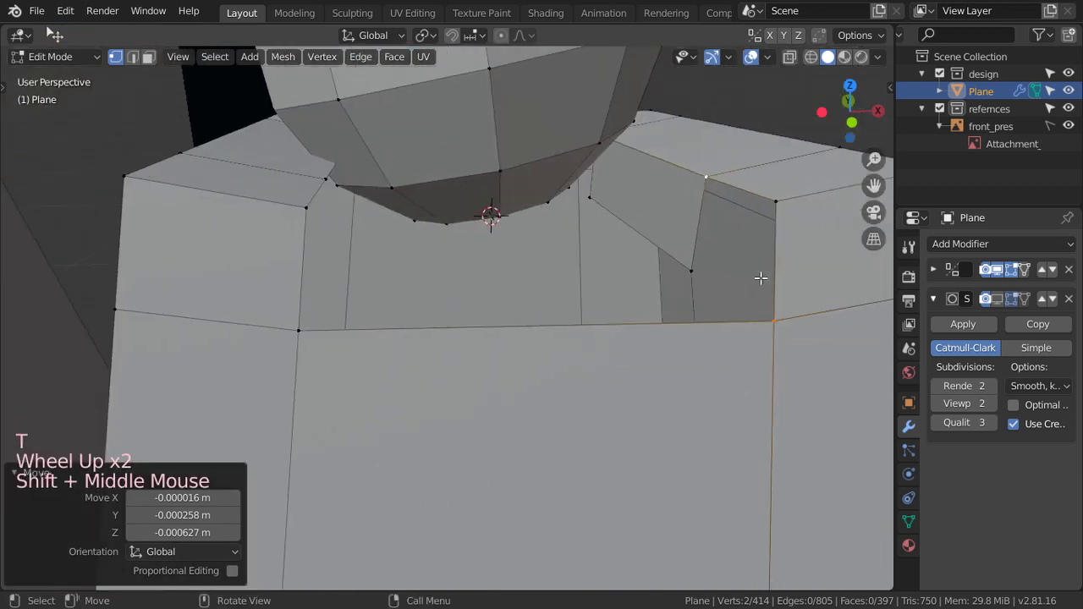
Select vertices around the knee notch and fill a new face between them.
click(784, 202)
click(776, 301)
double_click(695, 257)
double_click(701, 188)
key(f)
scroll(down, 3)
middle_click(692, 271)
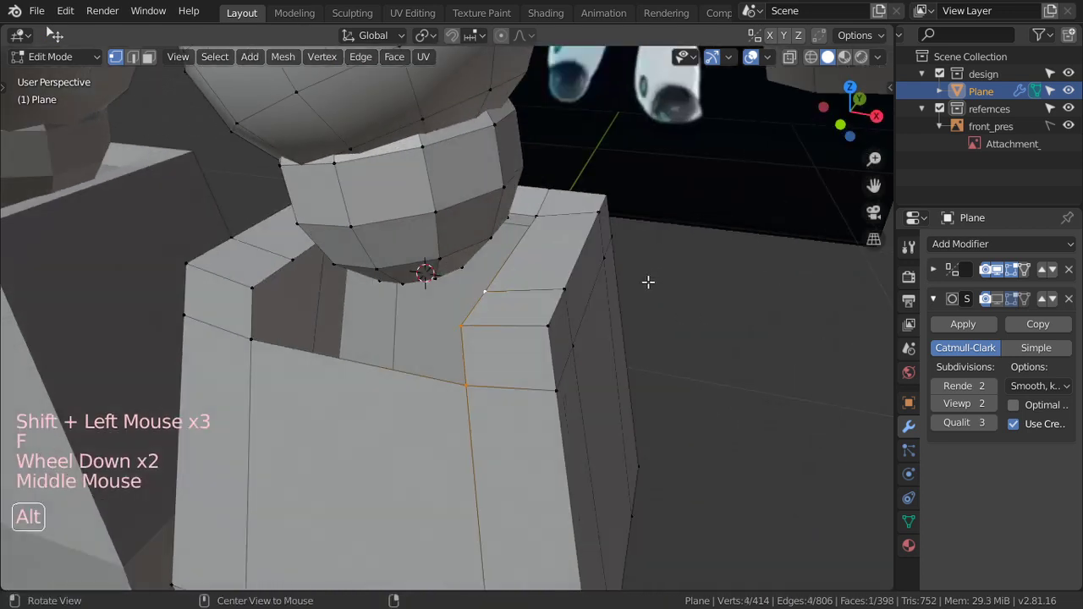
In edge select, join the notch corner with a new edge, close the remaining gap with a face, and leave mesh editing.
click(148, 62)
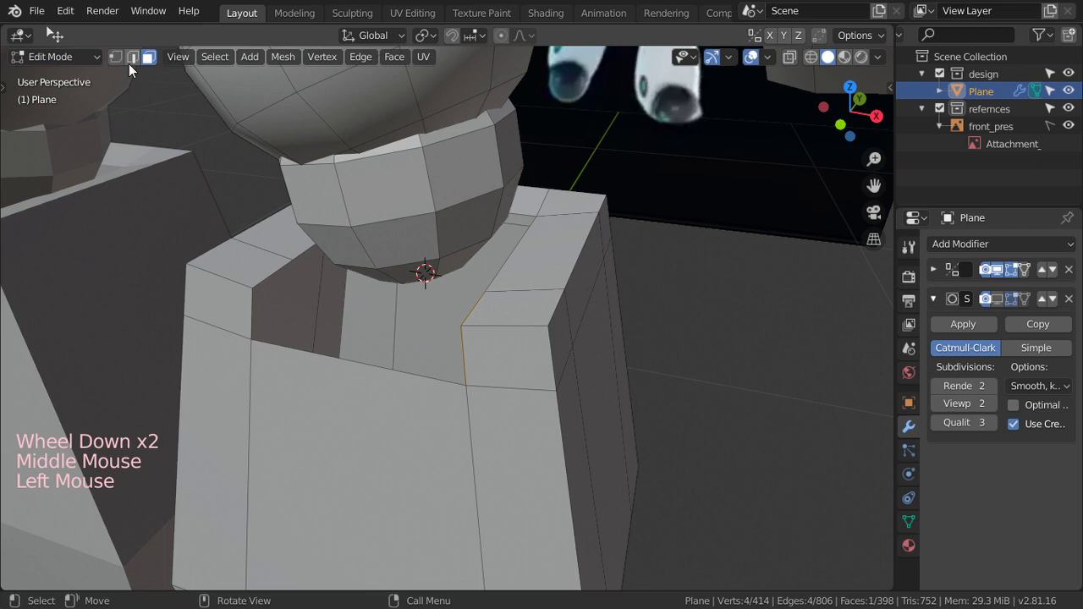
click(139, 60)
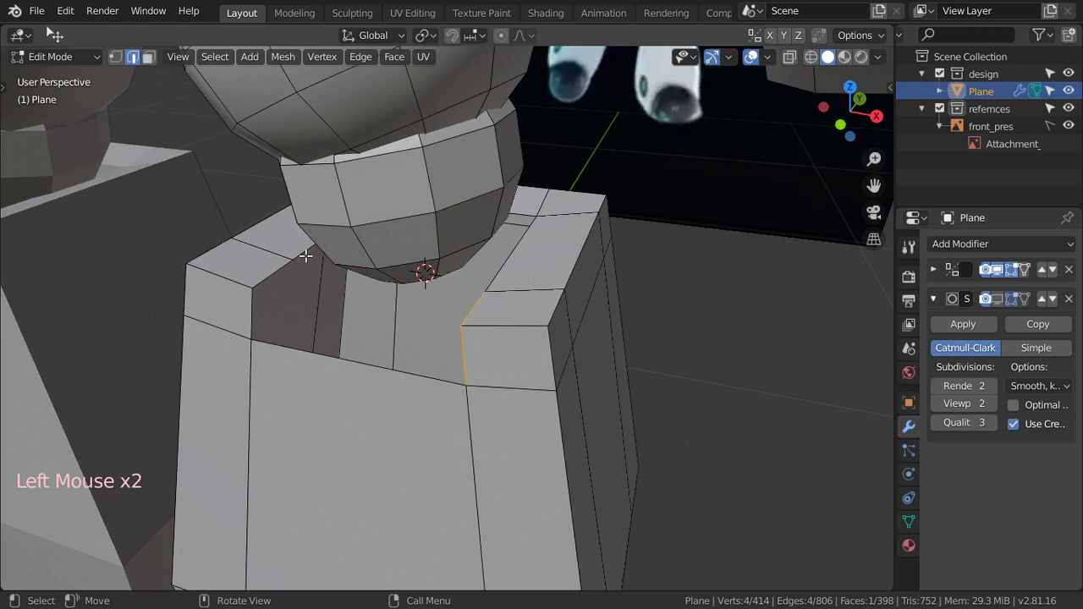
click(301, 254)
scroll(up, 3)
key(e)
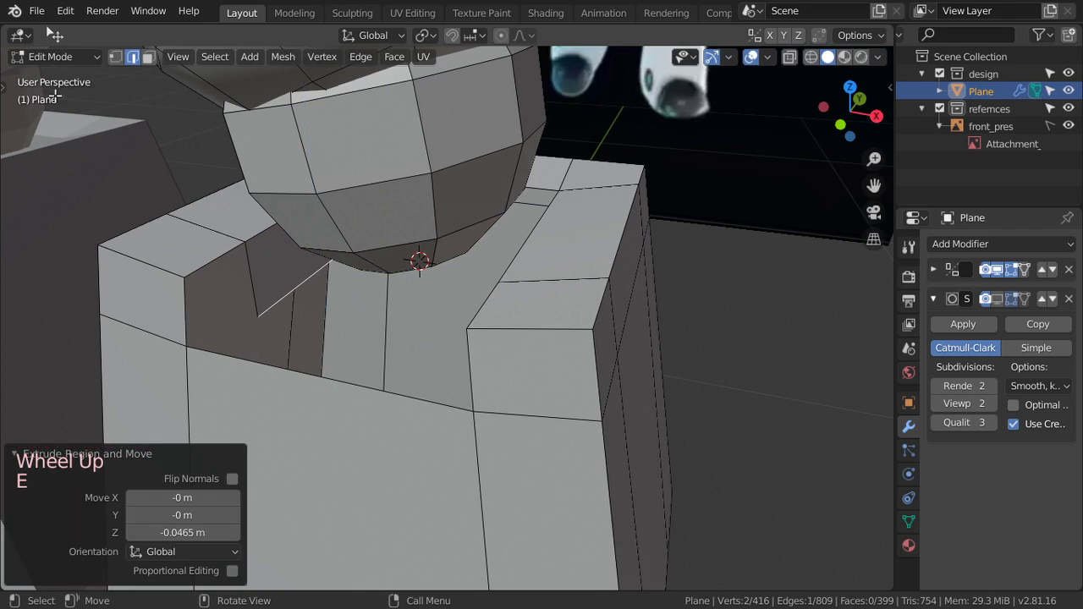
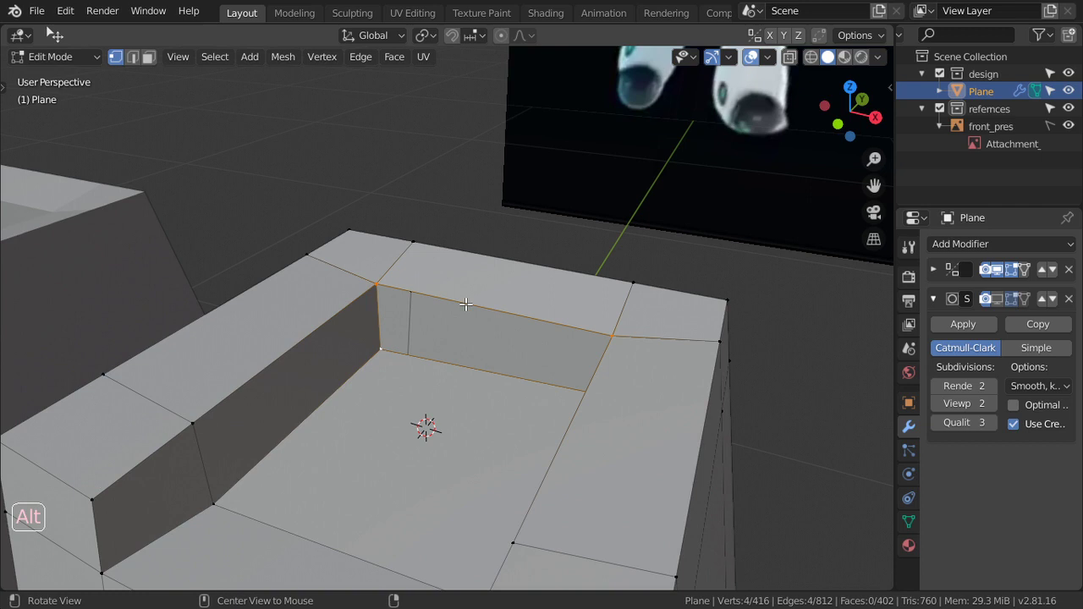
middle_click(467, 301)
key(f)
scroll(down, 3)
key(Tab)
key(Tab)
key(Tab)
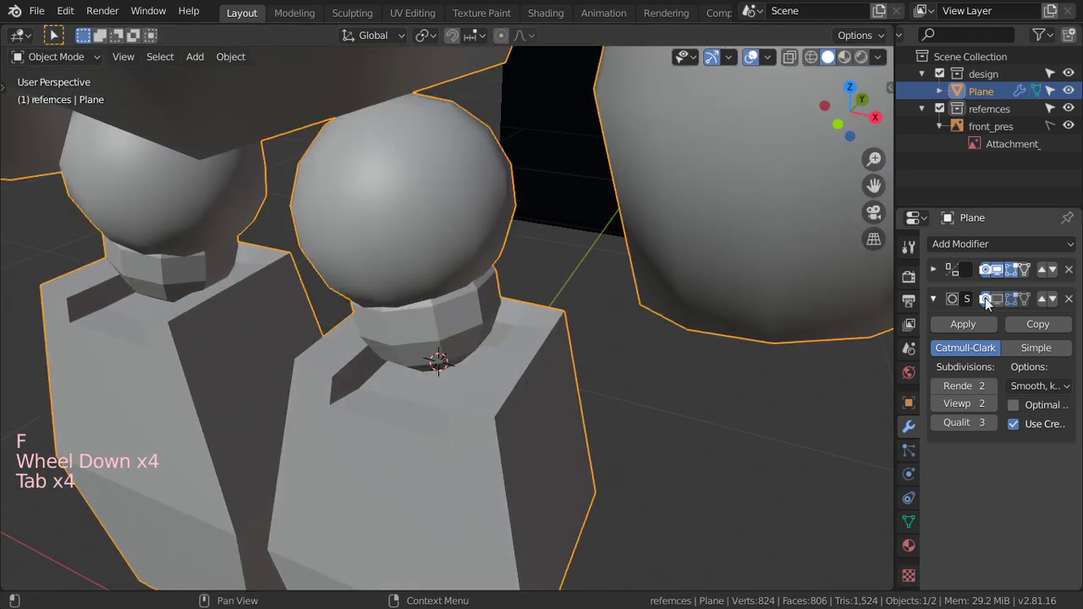
Enable the Subdivision modifier's On Cage display so smoothing shows while editing the leg mesh.
click(1002, 308)
scroll(down, 3)
key(Tab)
scroll(down, 3)
scroll(up, 3)
scroll(up, 3)
middle_click(498, 417)
Check the Preferences Input settings, close them and return to editing the lower-leg mesh from the front view.
click(70, 17)
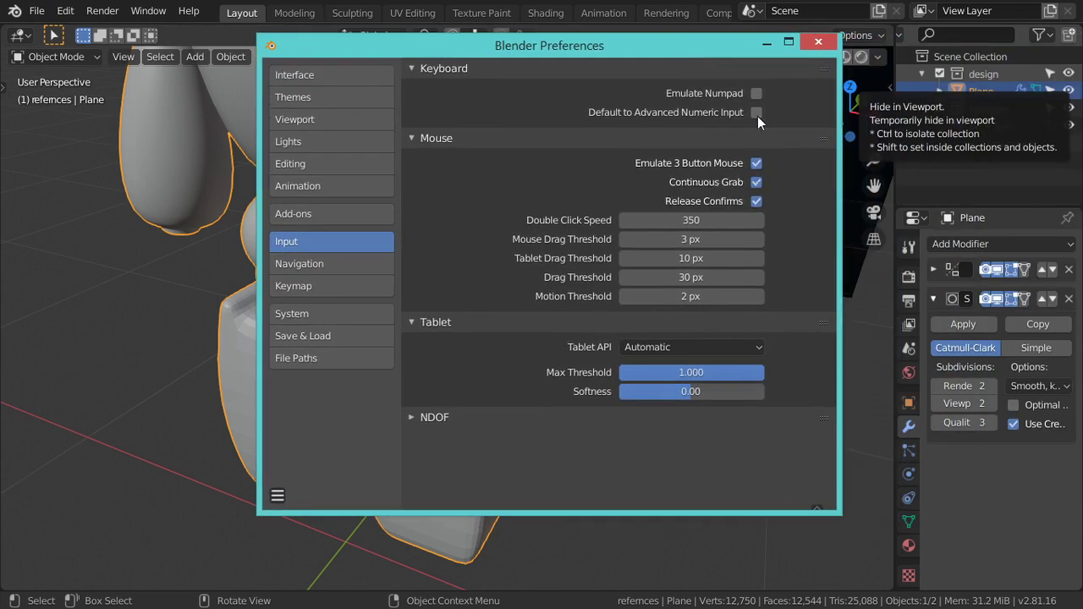
key(Tab)
key(Tab)
scroll(up, 3)
scroll(down, 3)
key(KP_1)
scroll(down, 3)
key(Tab)
scroll(up, 3)
middle_click(545, 470)
middle_click(461, 430)
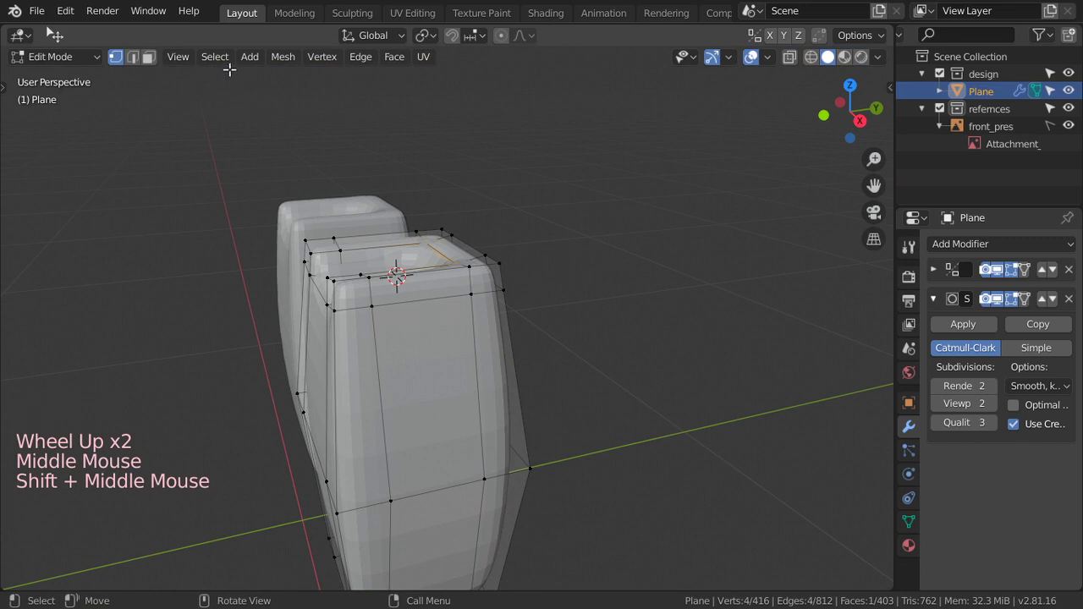
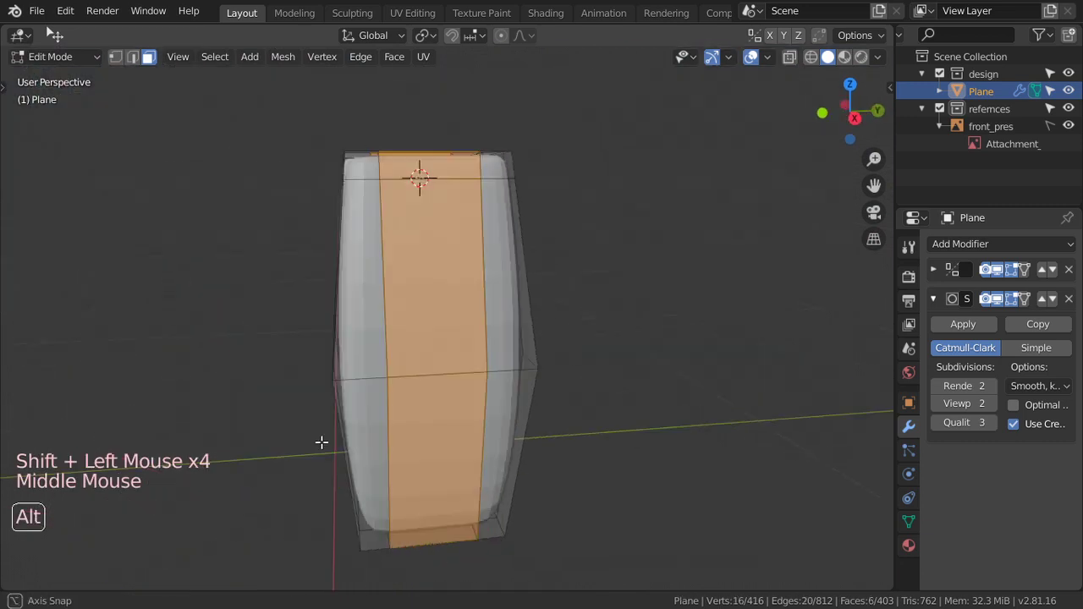
Rescale the lower leg's front face strip, then review the smoothed leg beside the reference robot.
key(s)
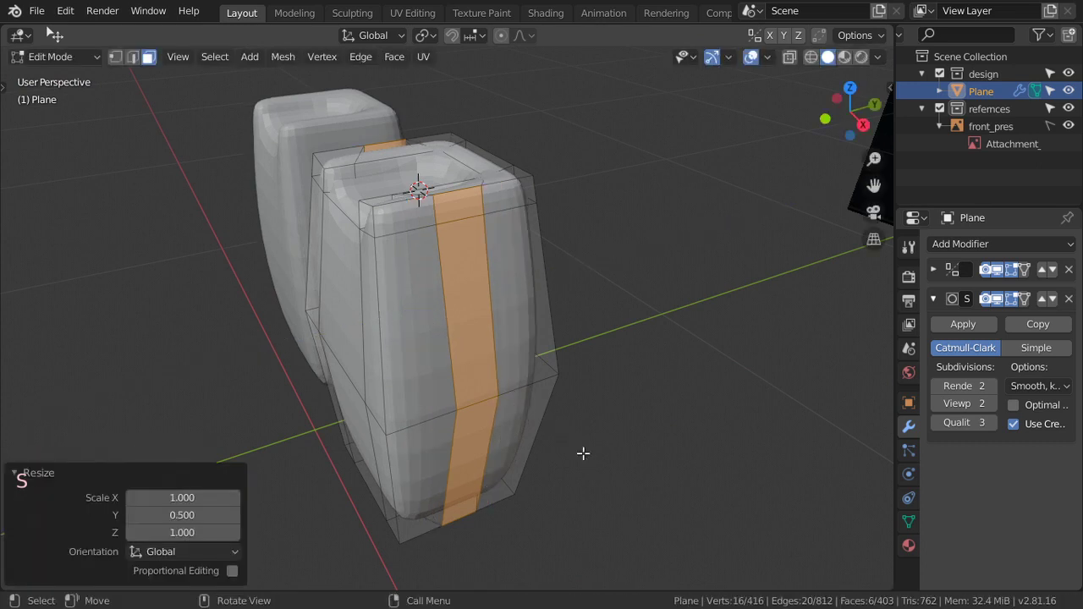
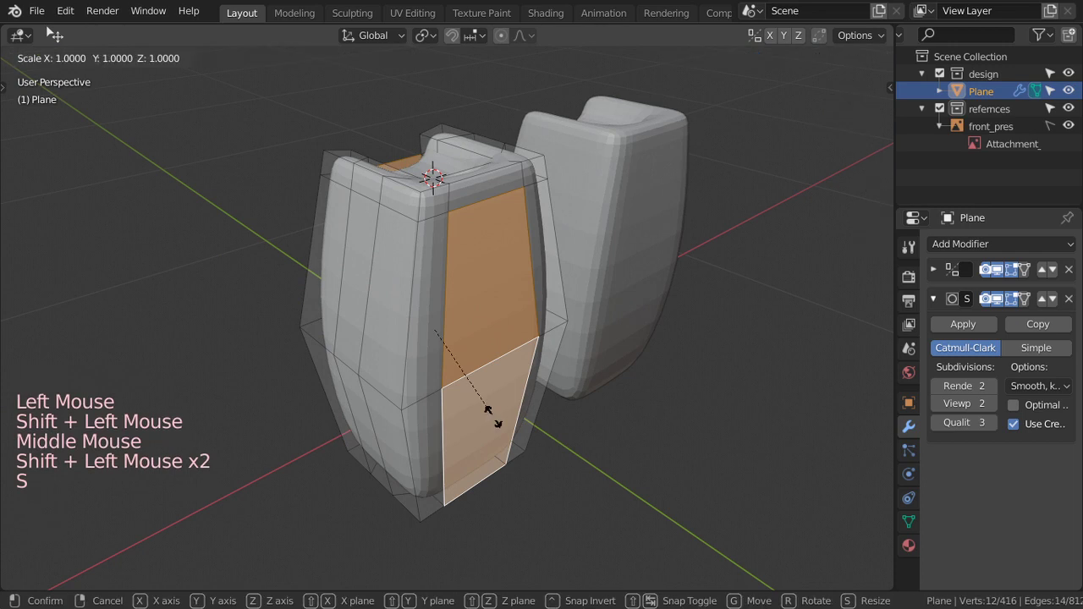
key(Tab)
middle_click(433, 287)
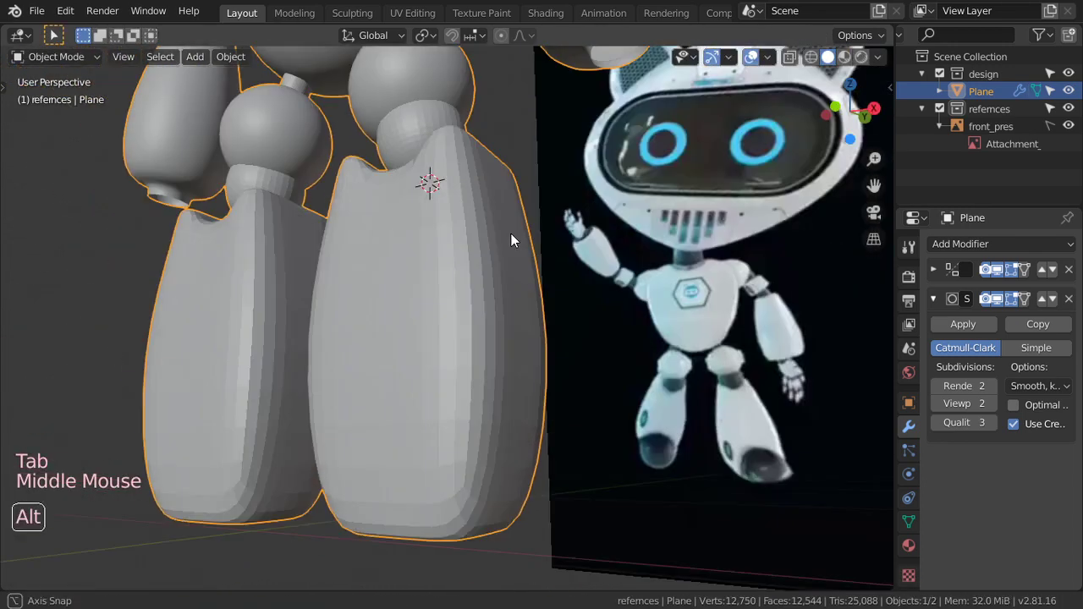
Re-enter mesh editing on the lower leg and select its bottom face.
key(Tab)
middle_click(500, 309)
click(465, 329)
scroll(down, 3)
middle_click(453, 289)
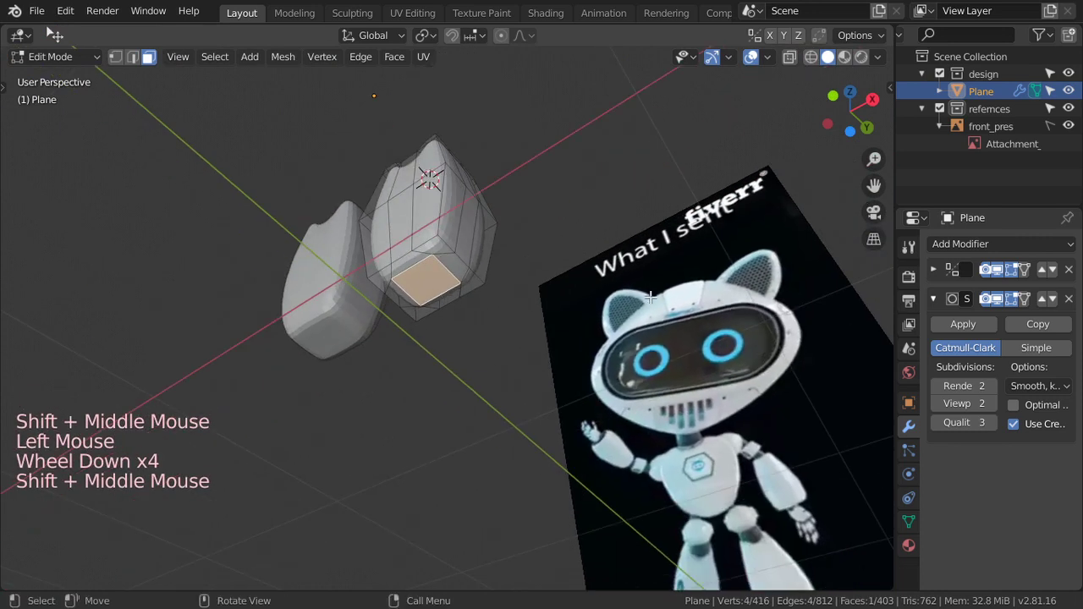
Line the lower-leg block up over the reference robot's leg in front orthographic view.
key(KP_1)
scroll(up, 3)
key(shift+z)
key(shift+z)
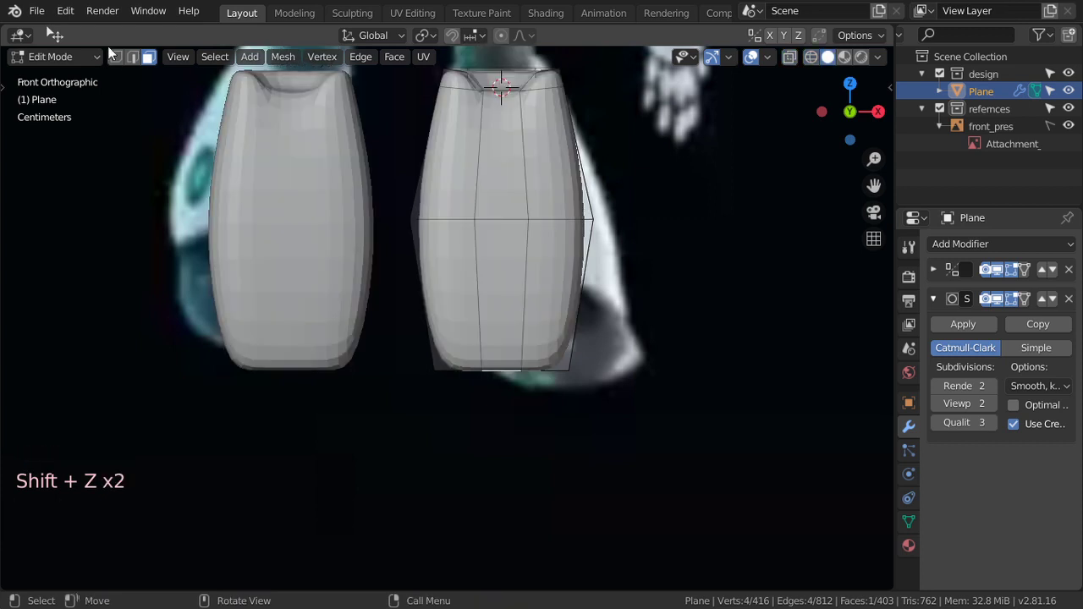
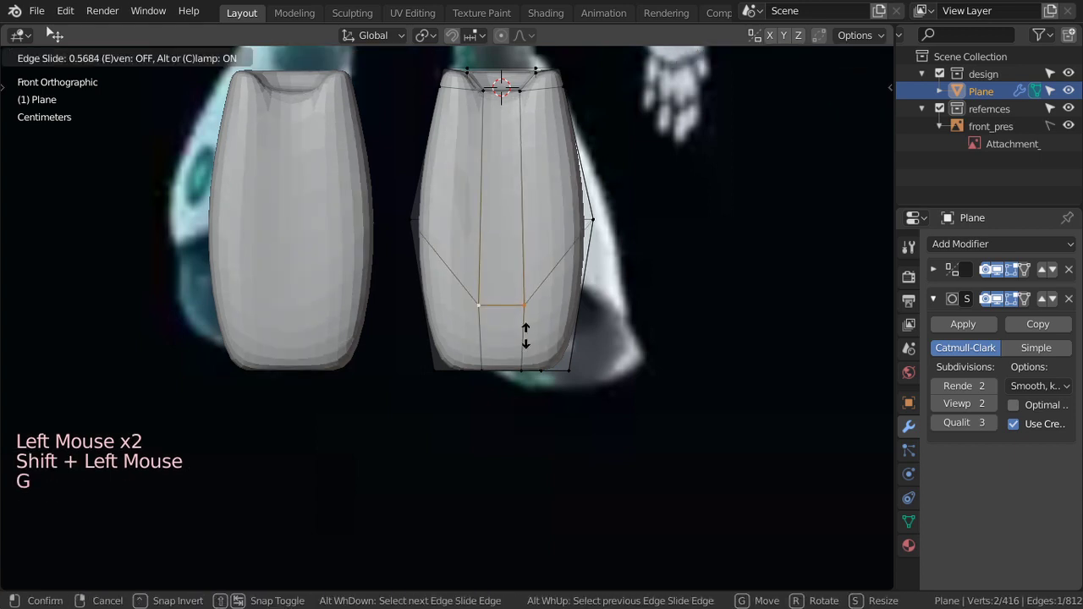
Add a horizontal edge loop across the lower half of the lower-leg block.
key(ctrl+r)
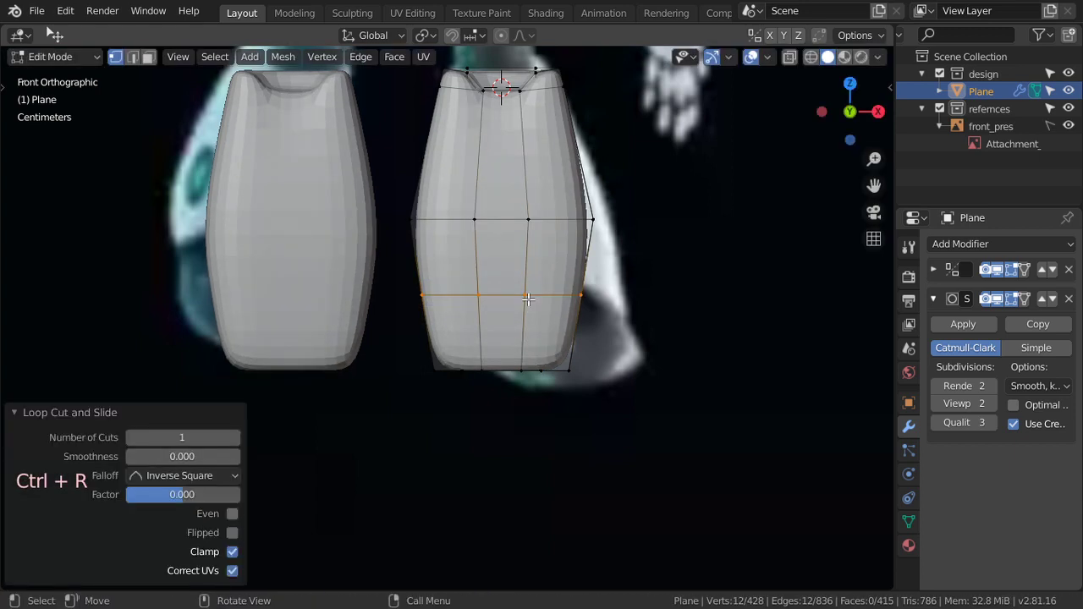
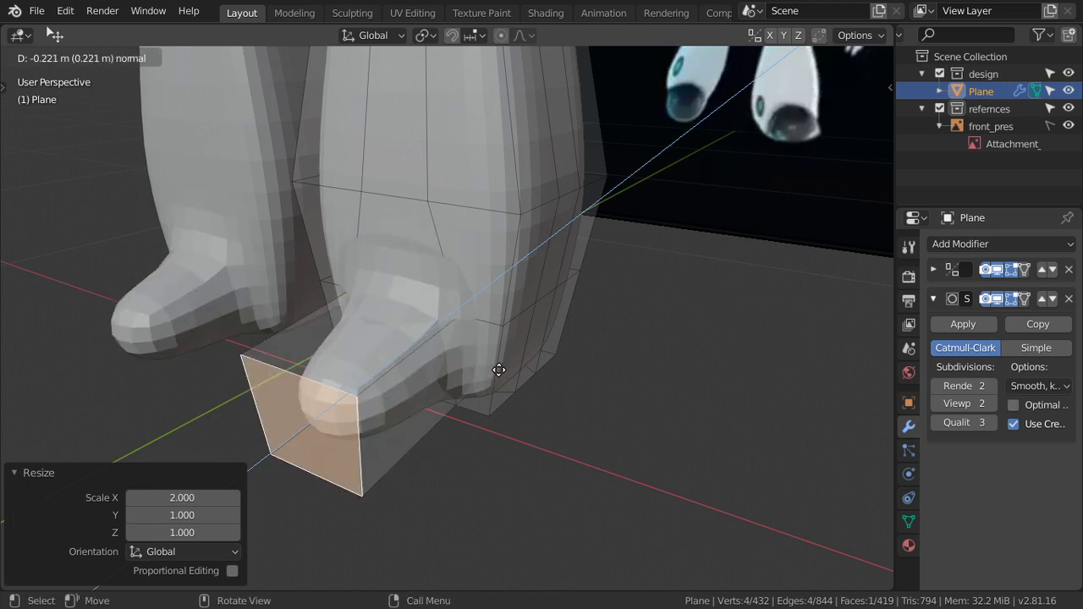
Push the lower section inward and merge the leg's overlapping vertices by distance.
key(a)
key(a)
key(a)
key(alt+m)
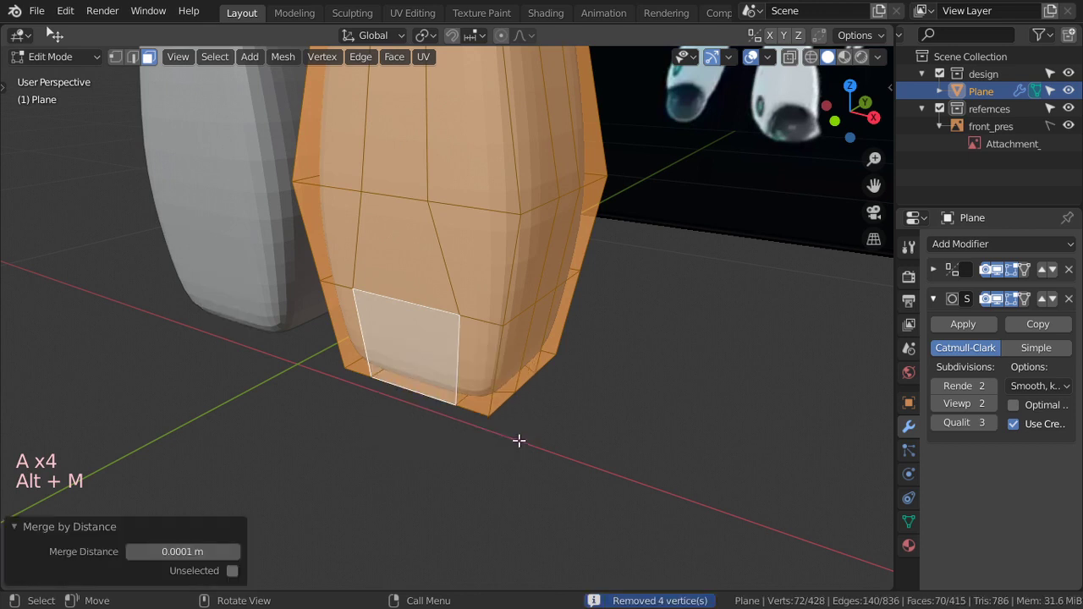
Select the bottom front faces and extrude them inward into a recessed panel.
click(484, 364)
click(435, 348)
click(348, 315)
key(e)
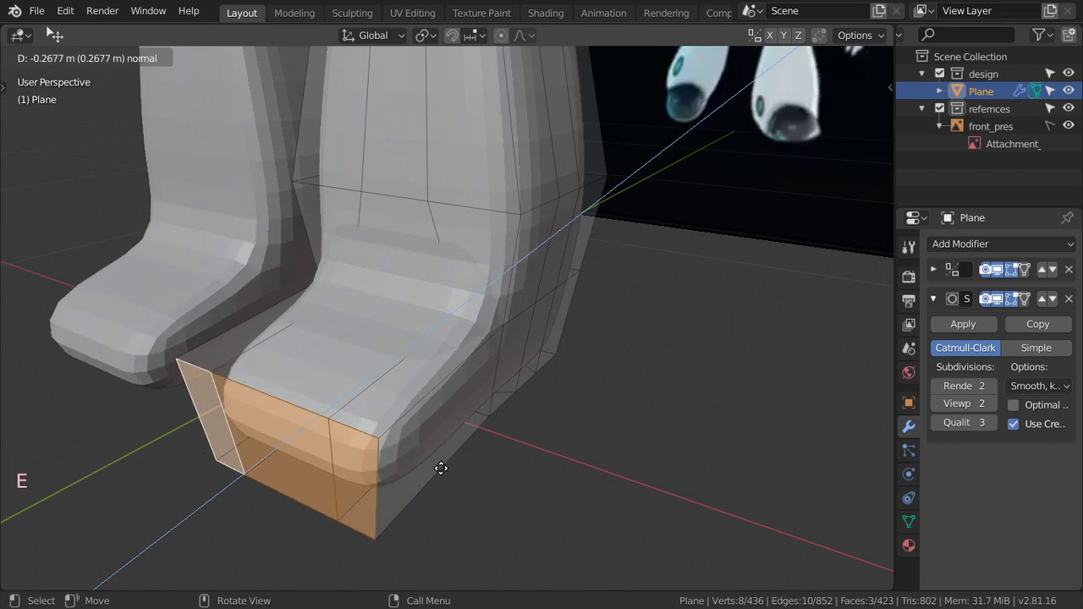
scroll(down, 3)
scroll(down, 3)
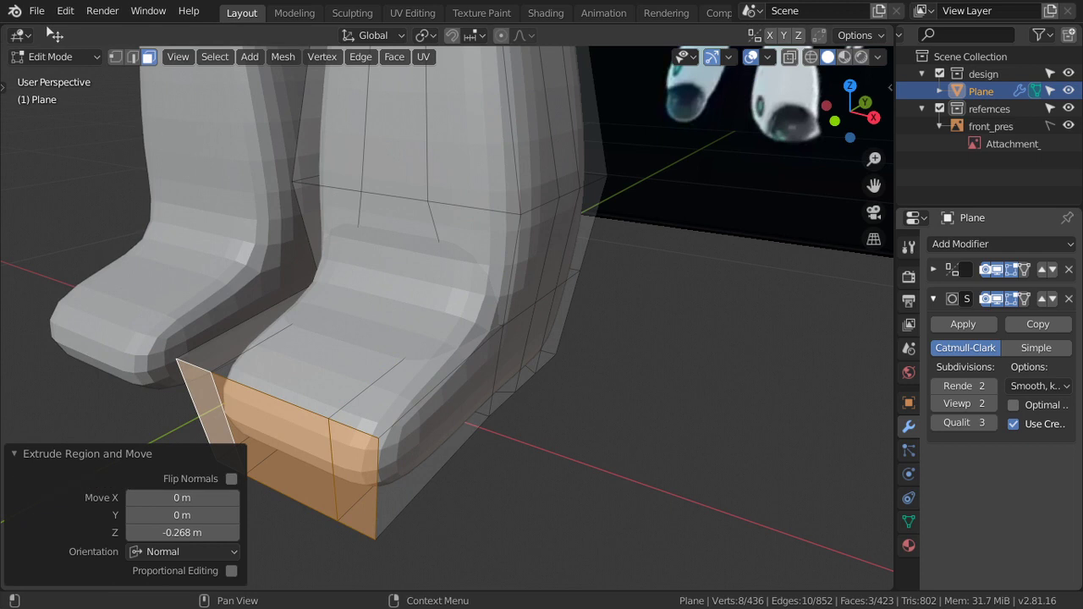
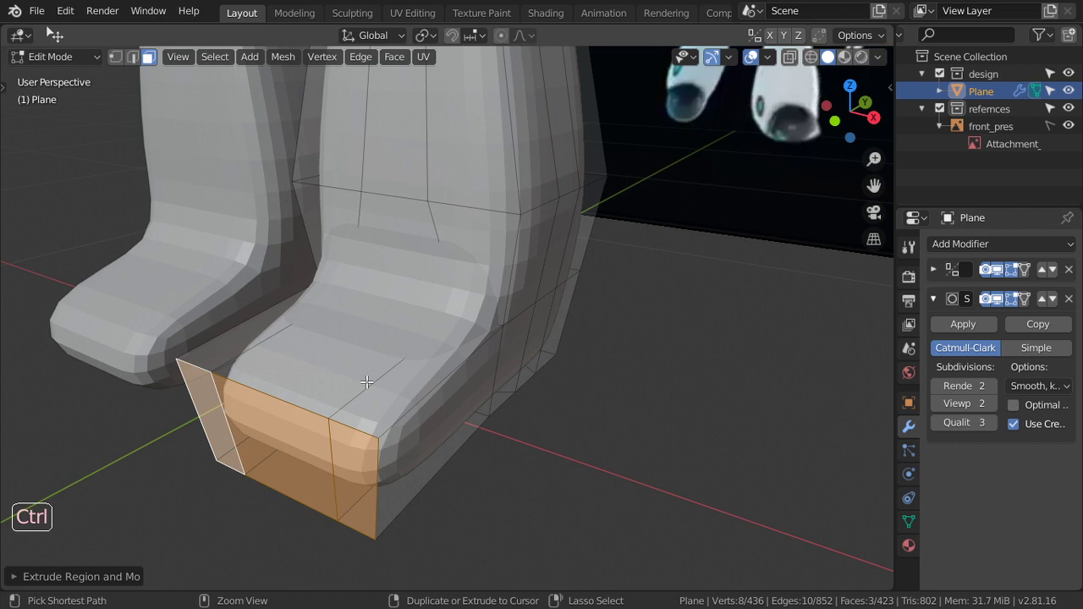
Undo the last change and face the recessed lower leg from the front.
key(ctrl+z)
key(KP_3)
key(KP_1)
scroll(up, 3)
key(x)
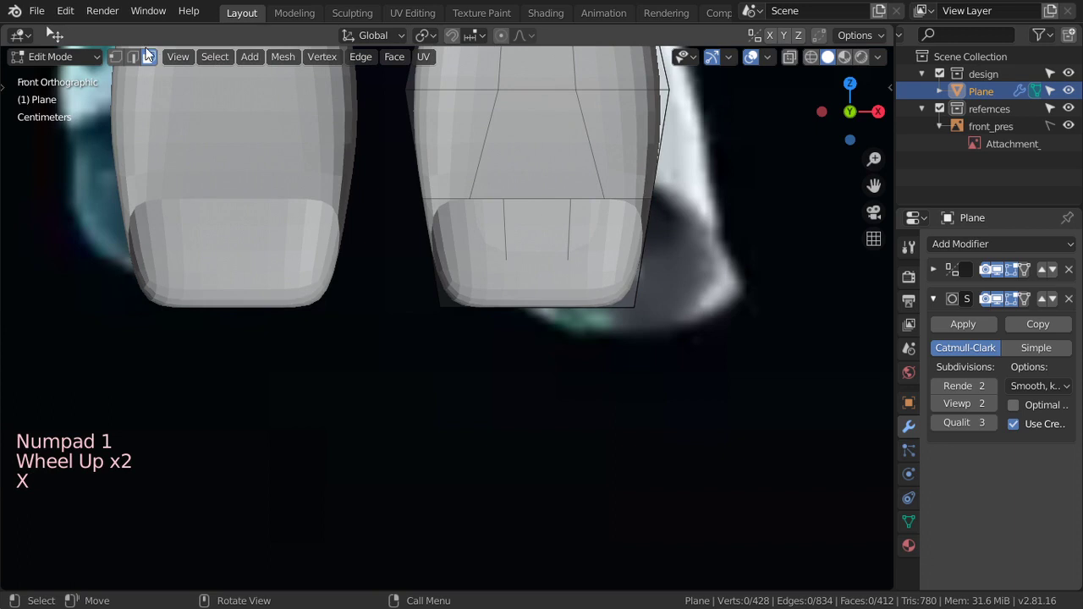
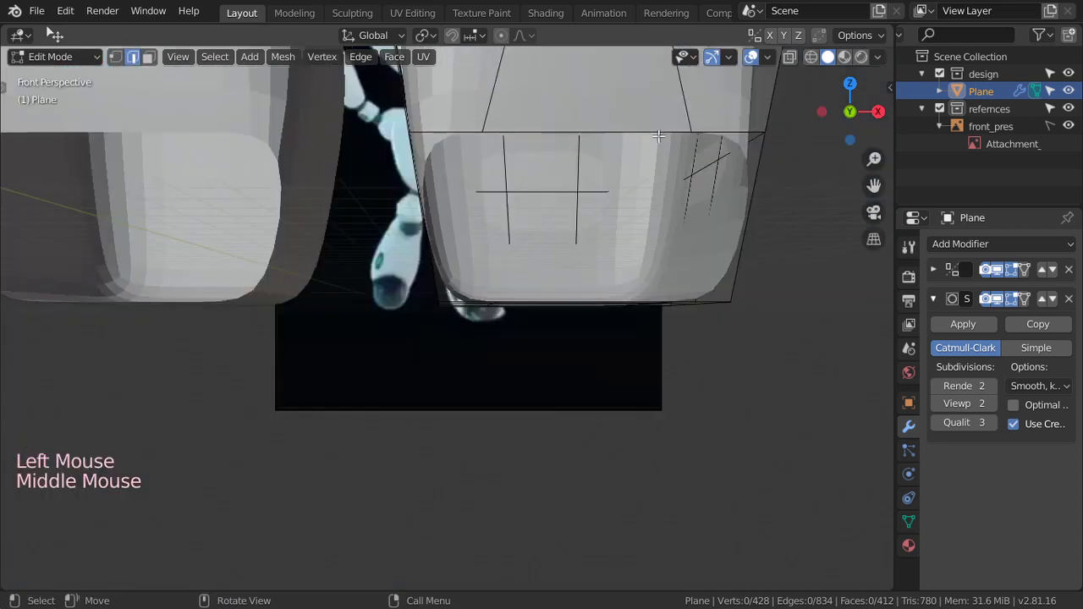
Round the opening's rim toward a circle and reposition its vertices in orthographic view.
key(KP_1)
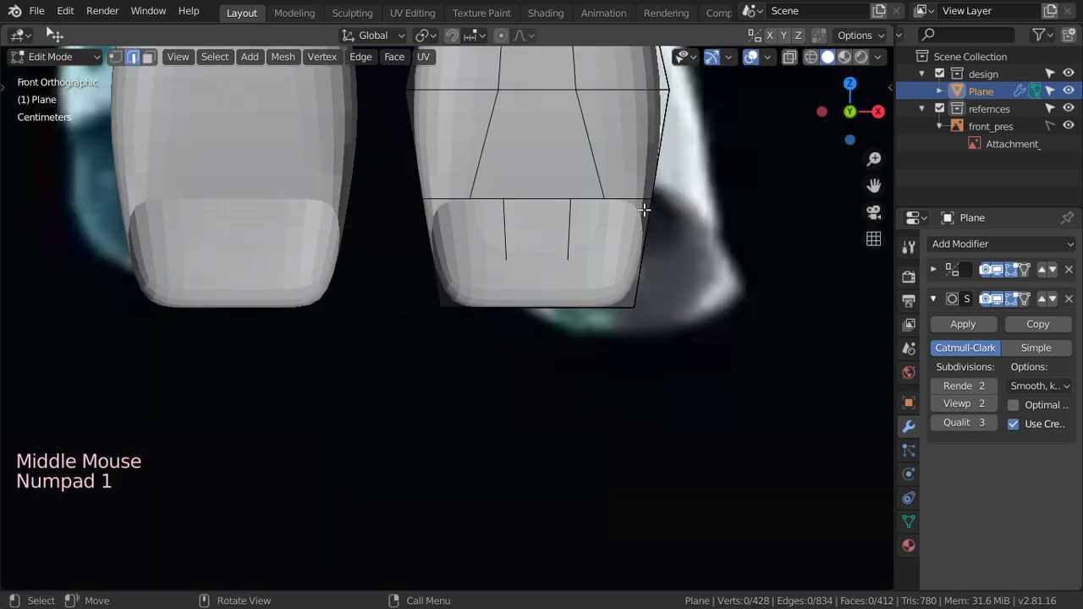
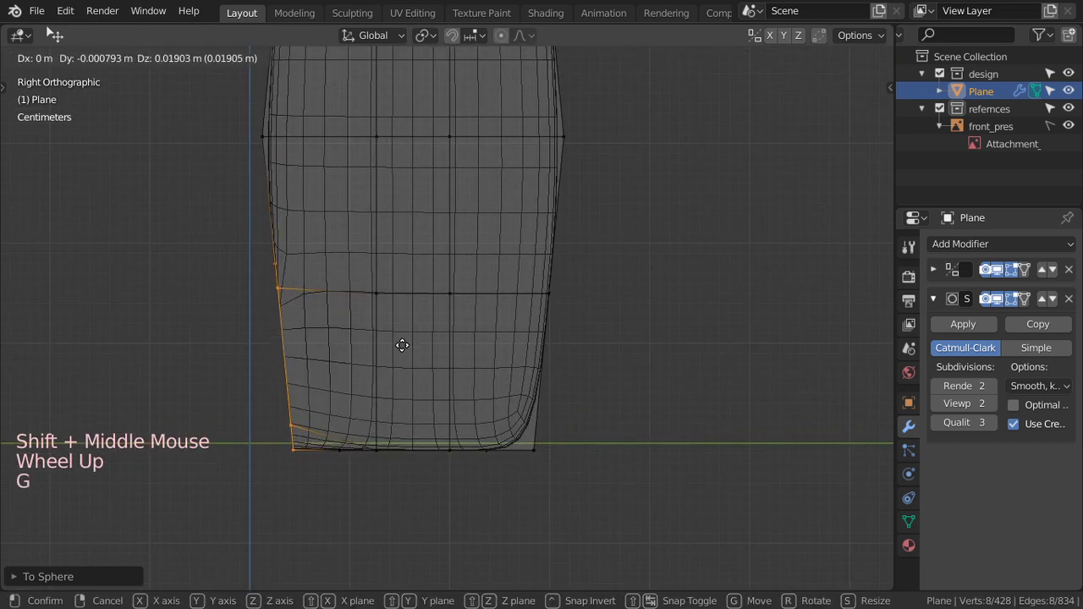
Extrude the lower opening's rim outward into a short tube, viewed in perspective.
key(shift+z)
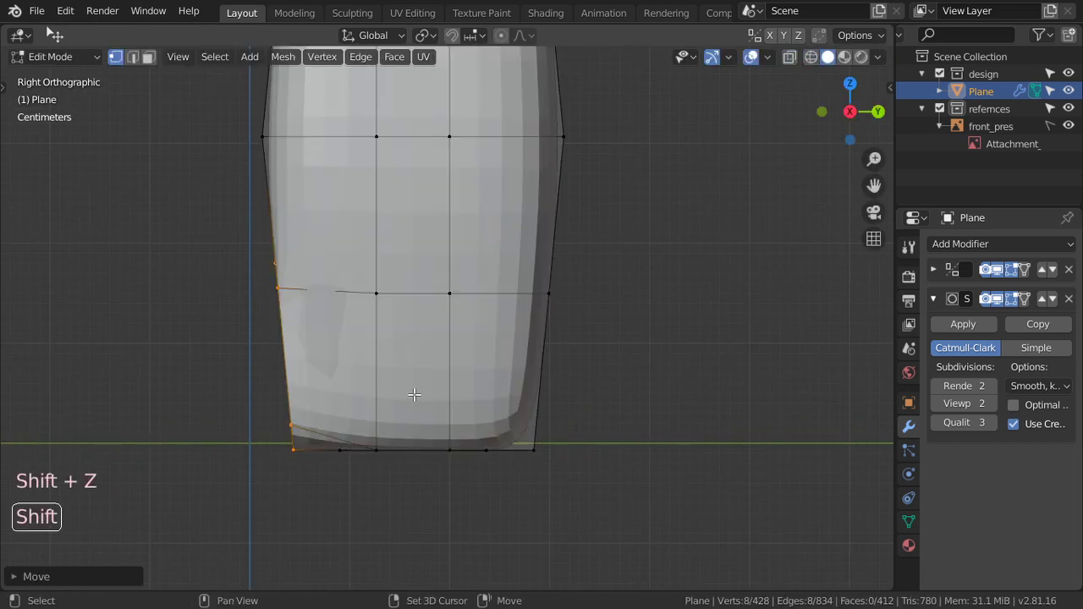
key(shift+z)
scroll(down, 3)
key(shift+z)
middle_click(389, 341)
scroll(down, 3)
middle_click(445, 373)
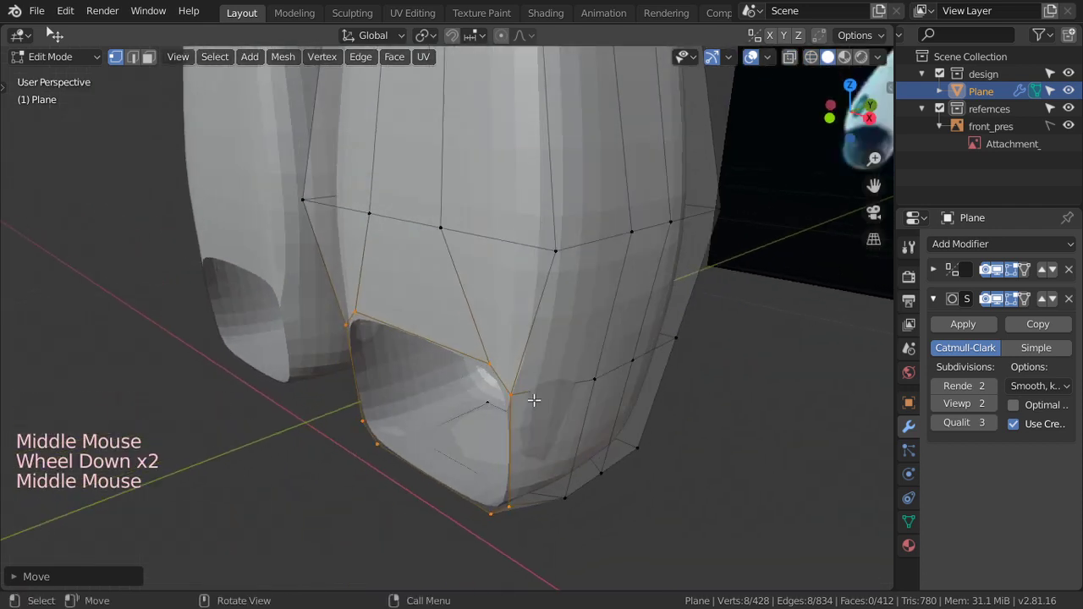
key(e)
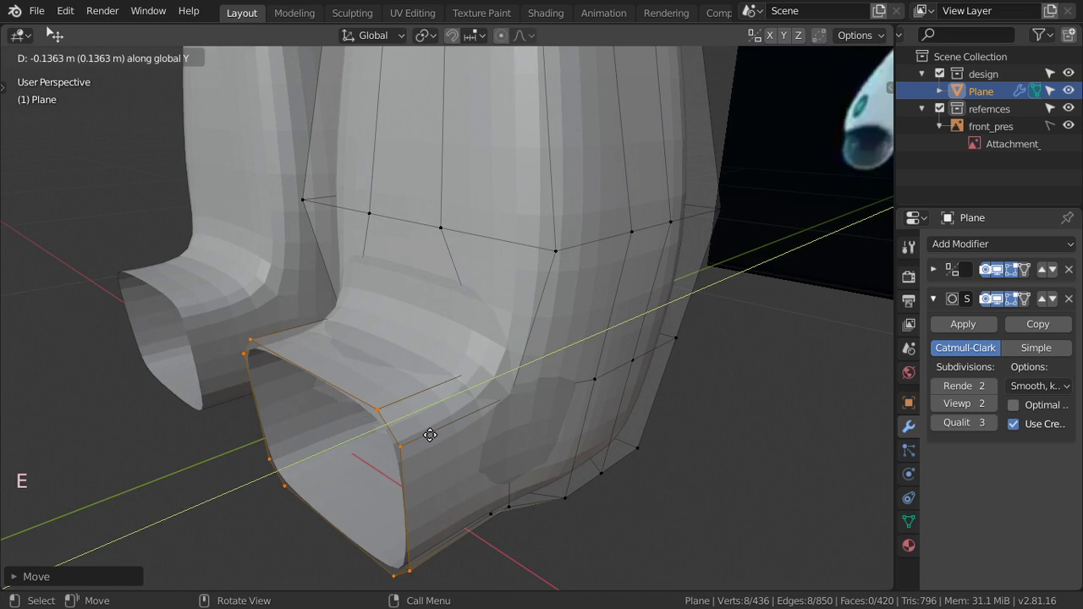
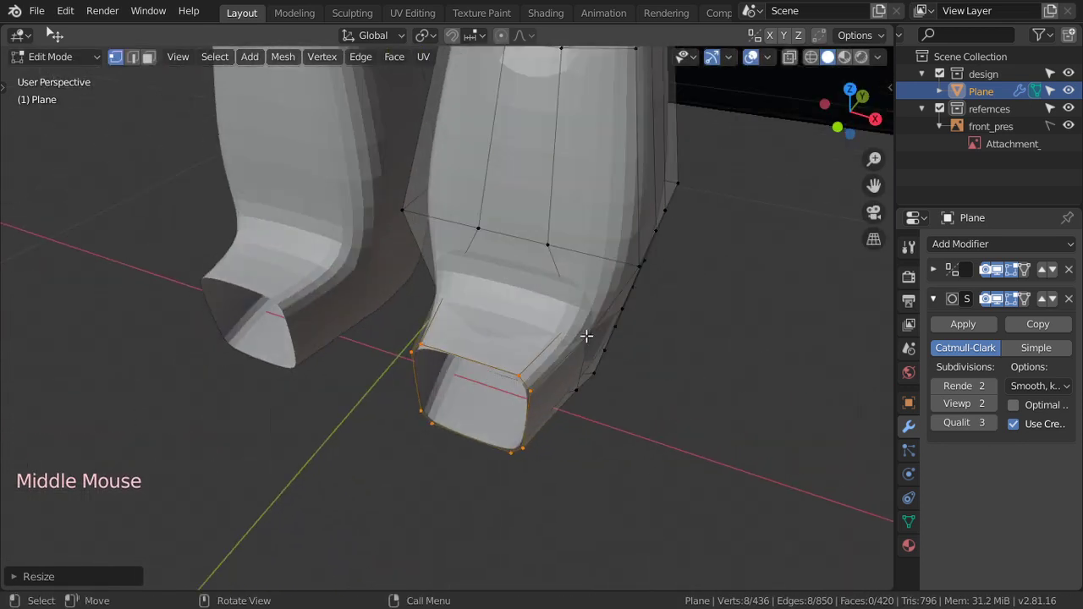
Make the rim loop circular with LoopTools, then narrow it along X and tilt it to the front reference.
right_click(590, 342)
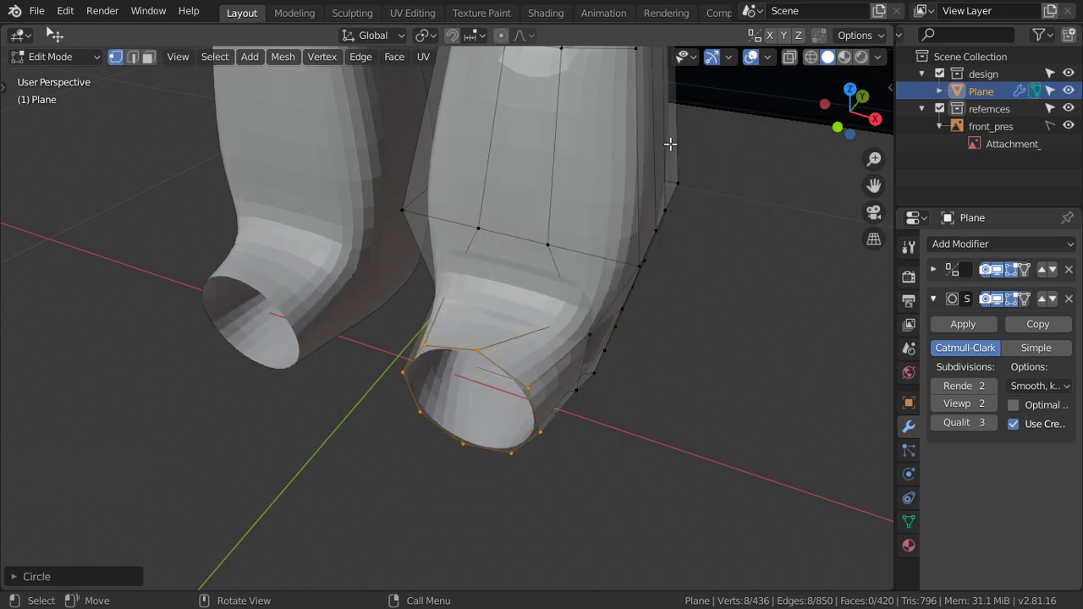
key(KP_7)
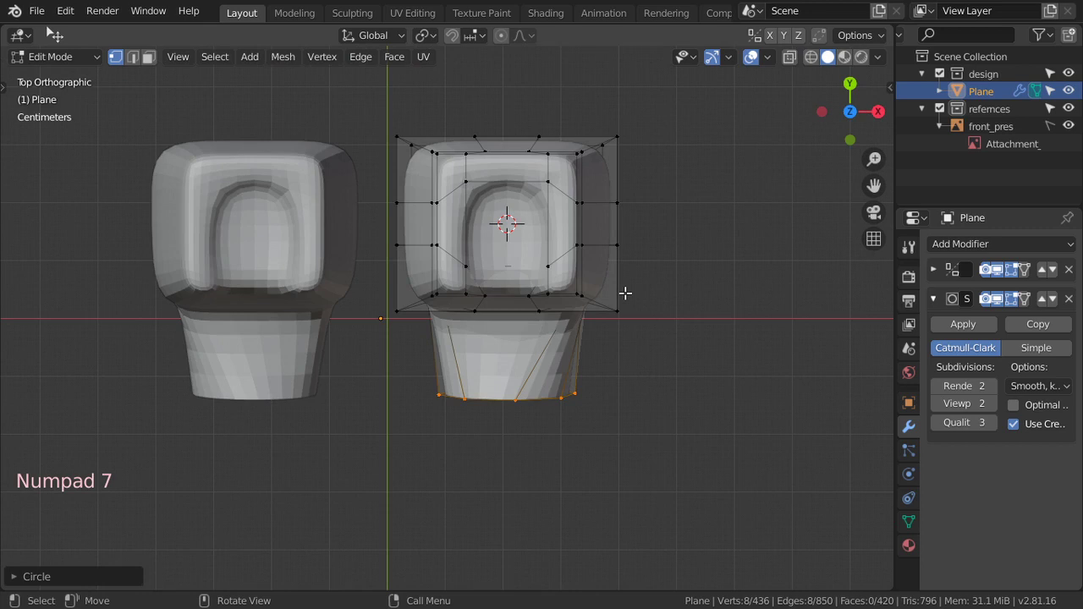
key(KP_1)
scroll(up, 3)
key(s)
key(s)
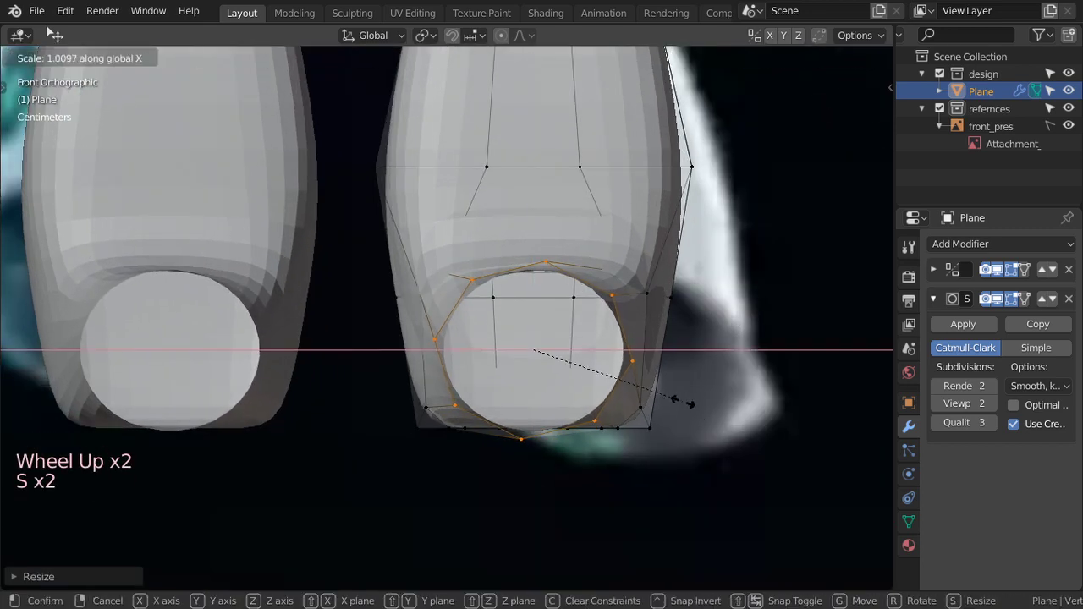
key(s)
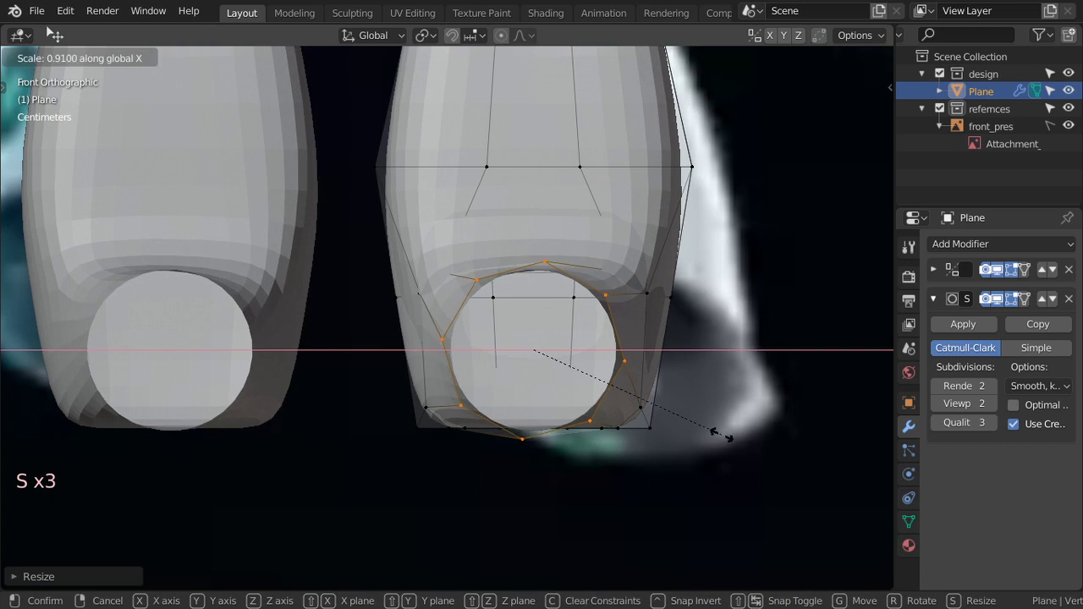
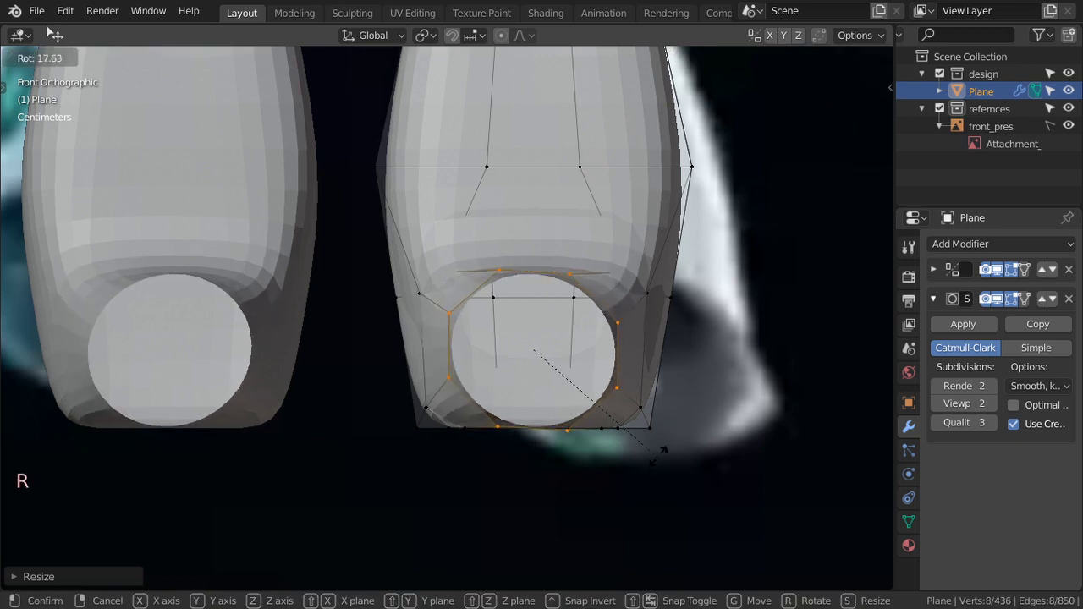
middle_click(626, 399)
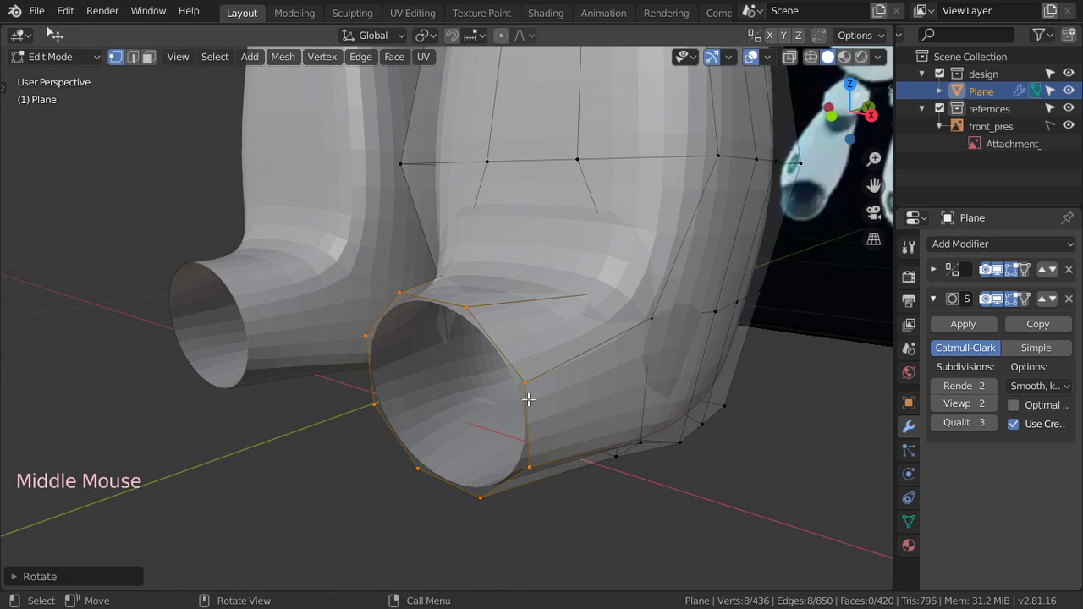
Drop the rim selection for a single vertex and take the toe faces from above.
click(518, 394)
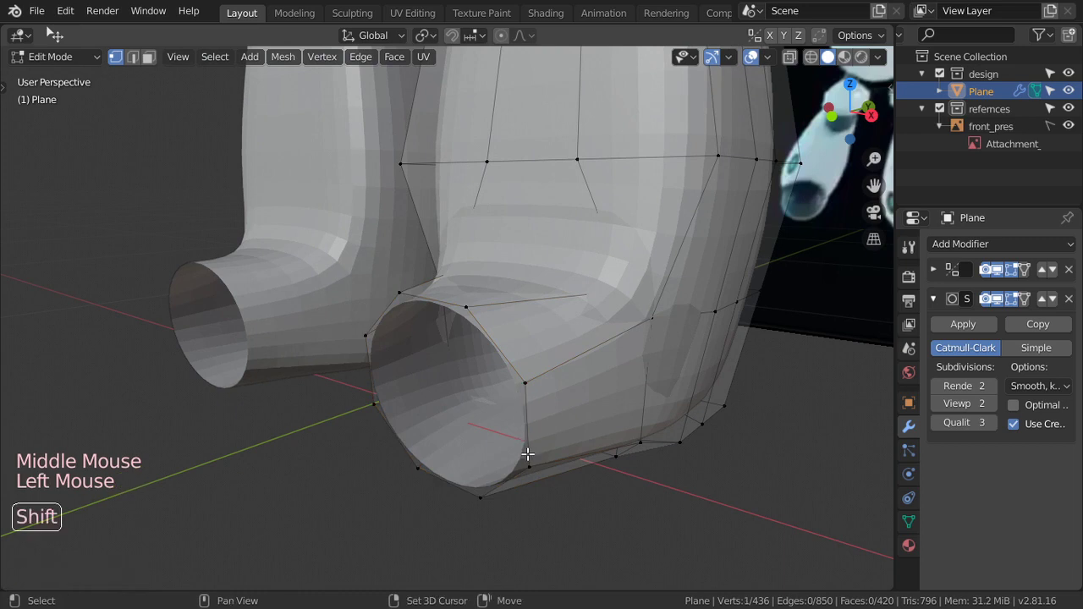
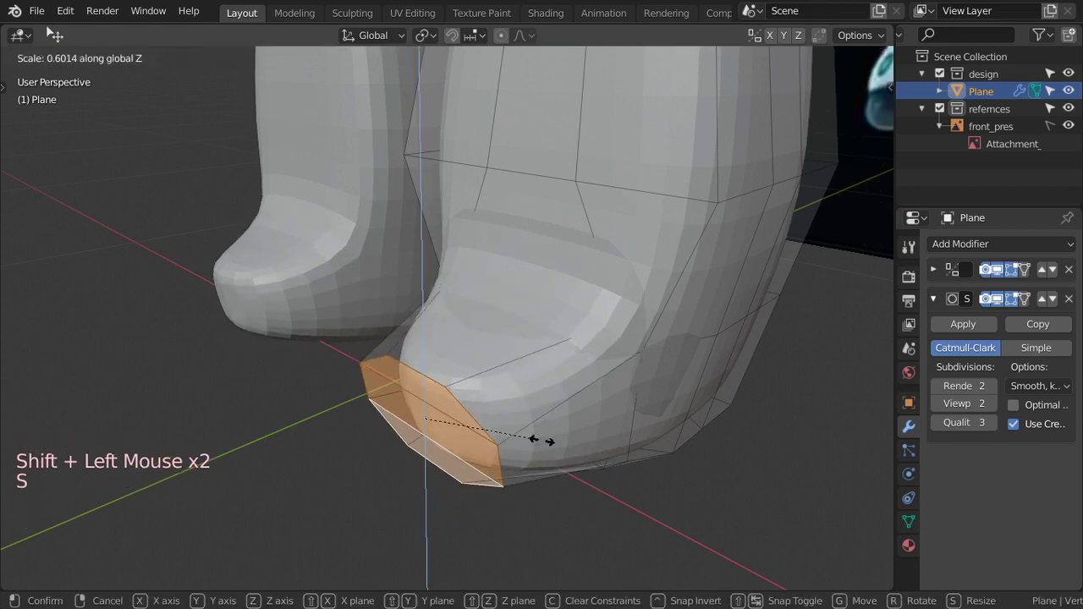
key(Tab)
scroll(down, 3)
key(Tab)
scroll(up, 3)
key(KP_7)
scroll(up, 3)
Shorten the toe faces, pull them back along Y and flatten their end to zero depth.
key(s)
scroll(up, 3)
key(g)
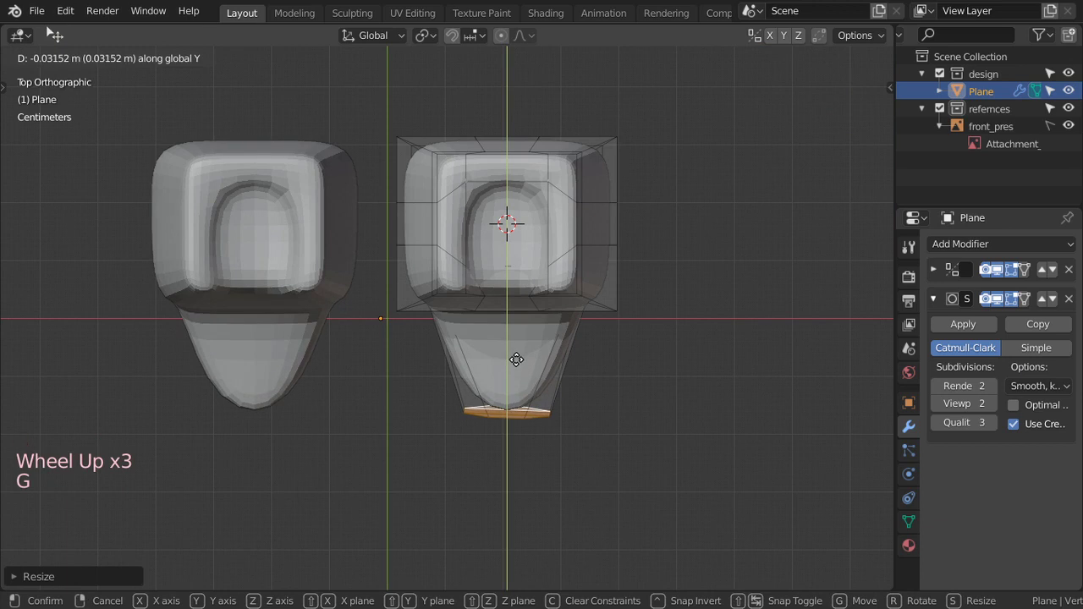
key(s)
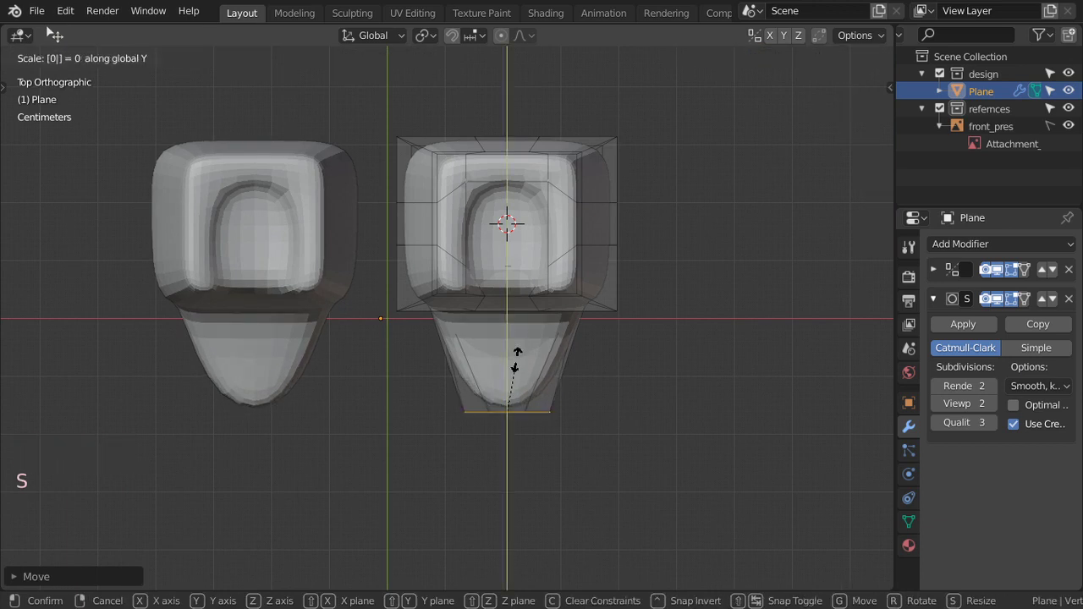
middle_click(489, 346)
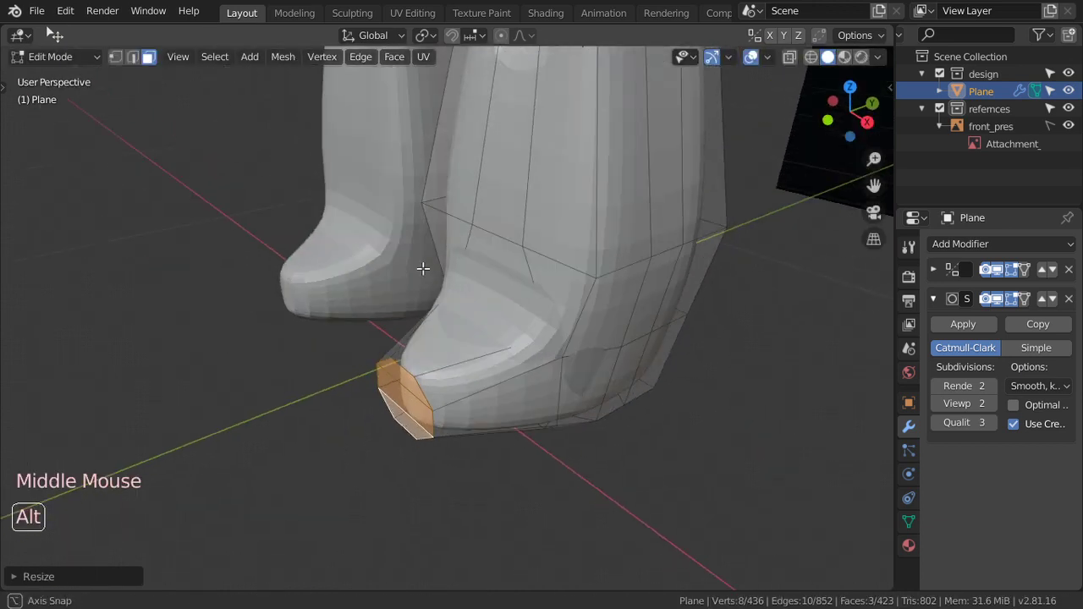
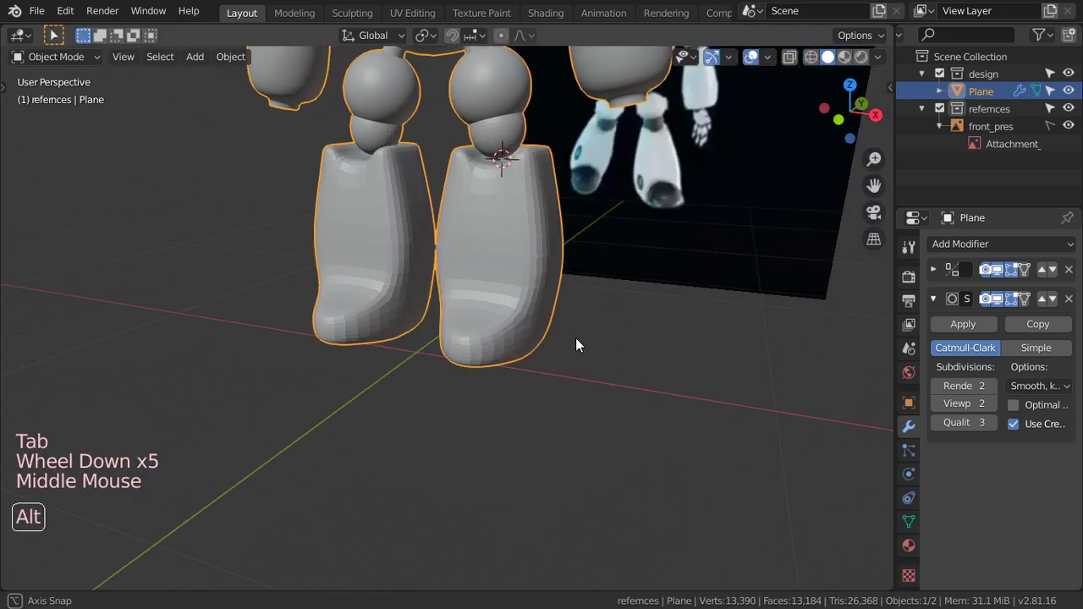
Check the smoothed leg against the front reference and return to mesh editing.
key(Tab)
key(Tab)
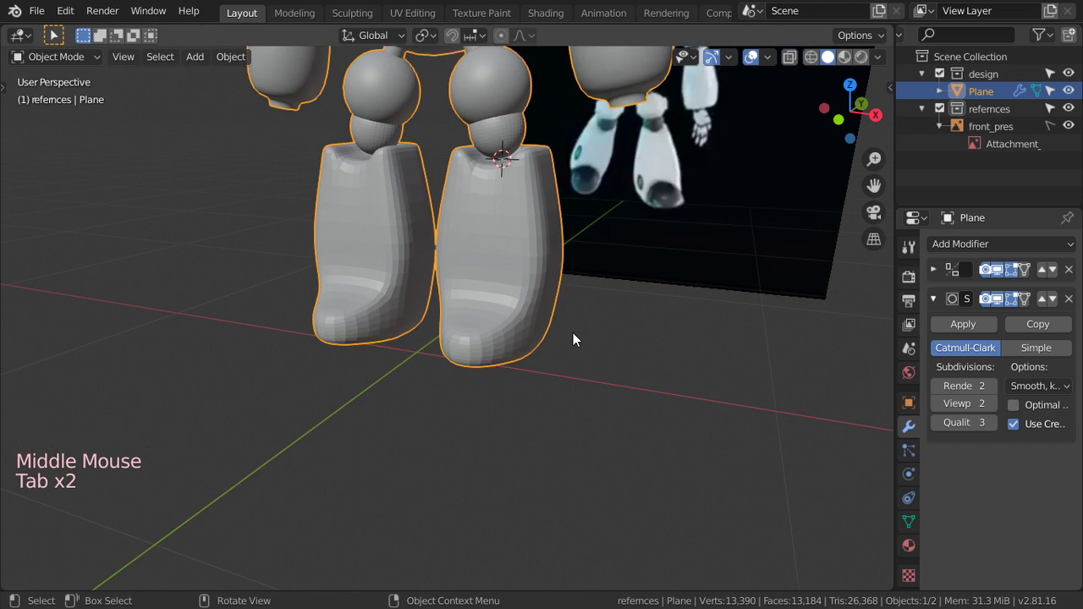
key(KP_1)
key(Tab)
scroll(up, 3)
key(shift+z)
Select the lower side faces of the leg block and verify the selection from around it.
click(536, 269)
key(a)
key(alt+a)
key(b)
key(b)
key(shift+z)
middle_click(550, 340)
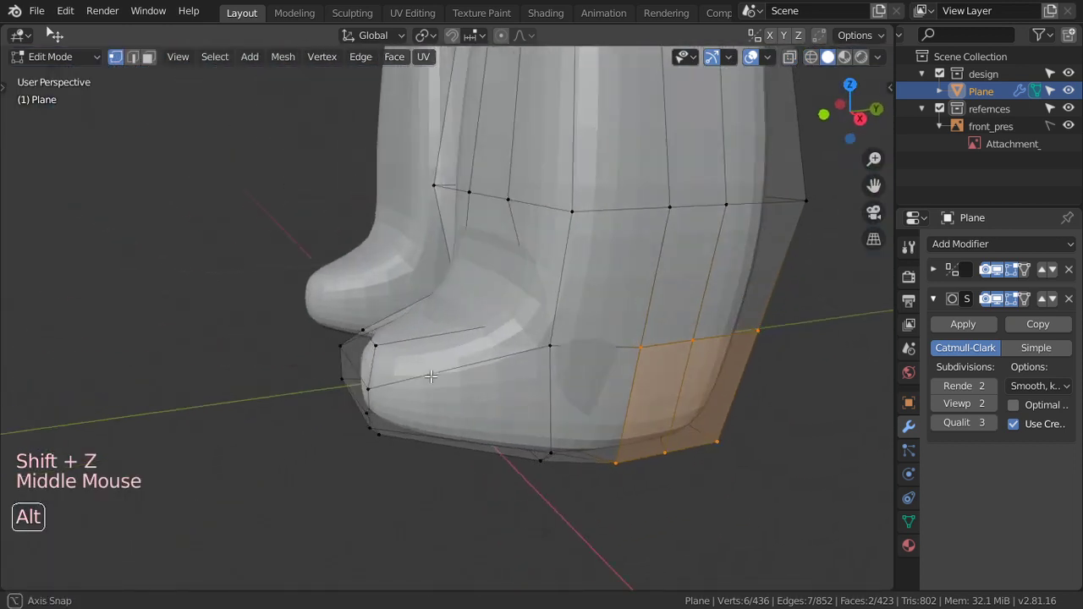
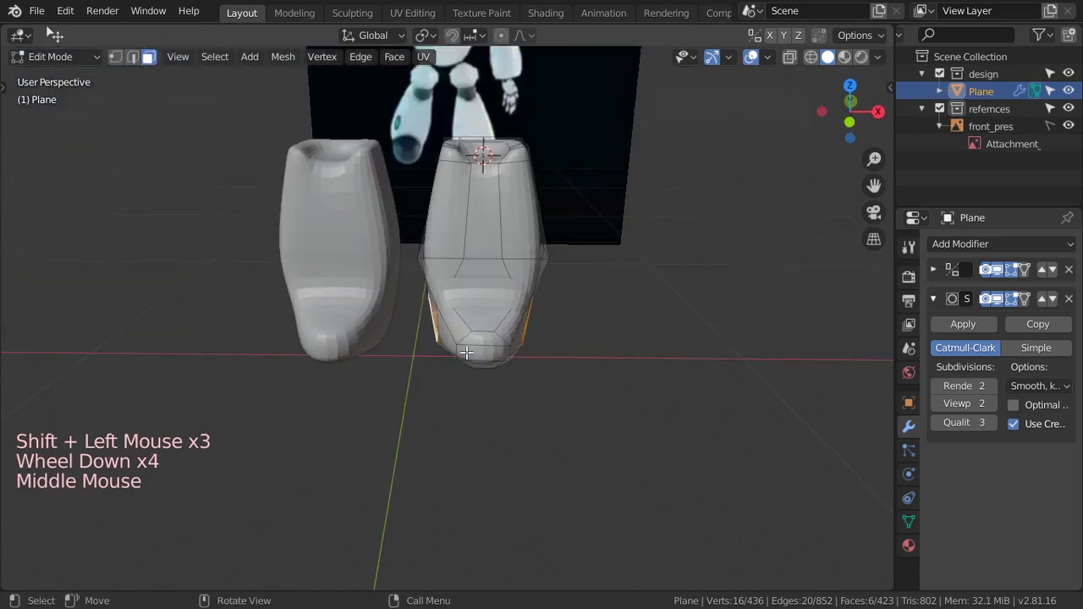
Widen the selected side faces along X in front view to match the reference base.
key(KP_1)
scroll(up, 3)
key(s)
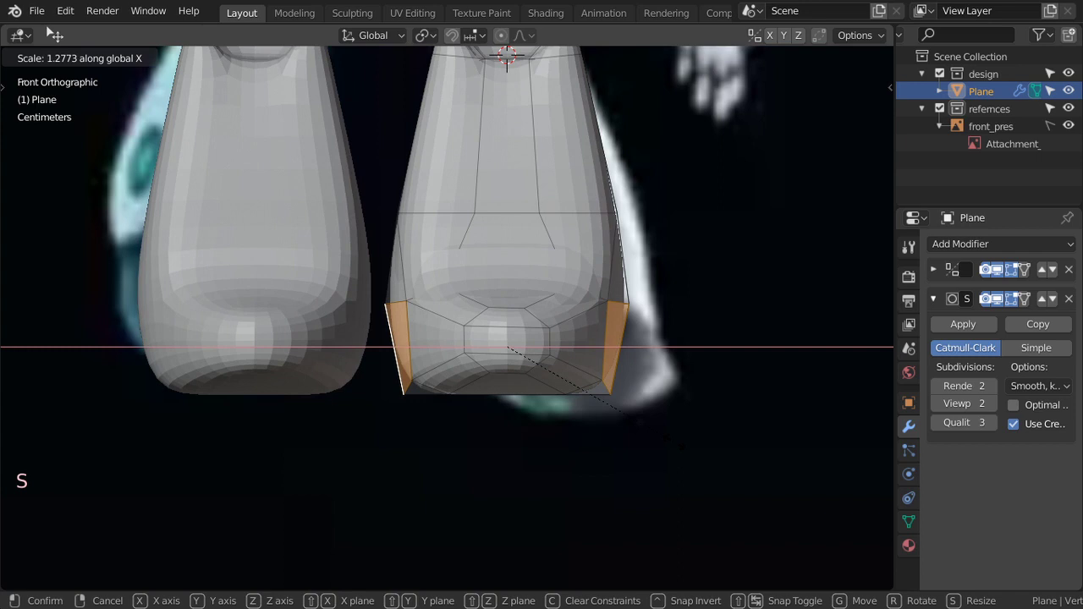
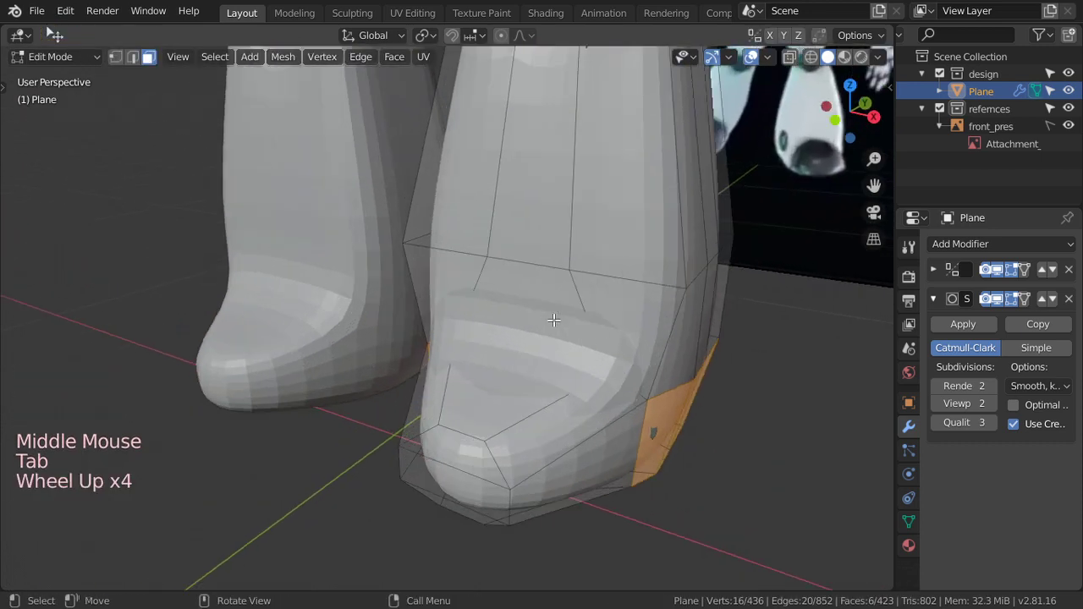
scroll(down, 3)
key(Tab)
Inspect the widened base smoothed and in wireframe, ending on the leg's lower rear section.
middle_click(591, 278)
key(KP_1)
scroll(up, 3)
key(Tab)
key(Tab)
scroll(down, 3)
middle_click(525, 375)
key(Tab)
middle_click(481, 388)
scroll(up, 3)
middle_click(509, 429)
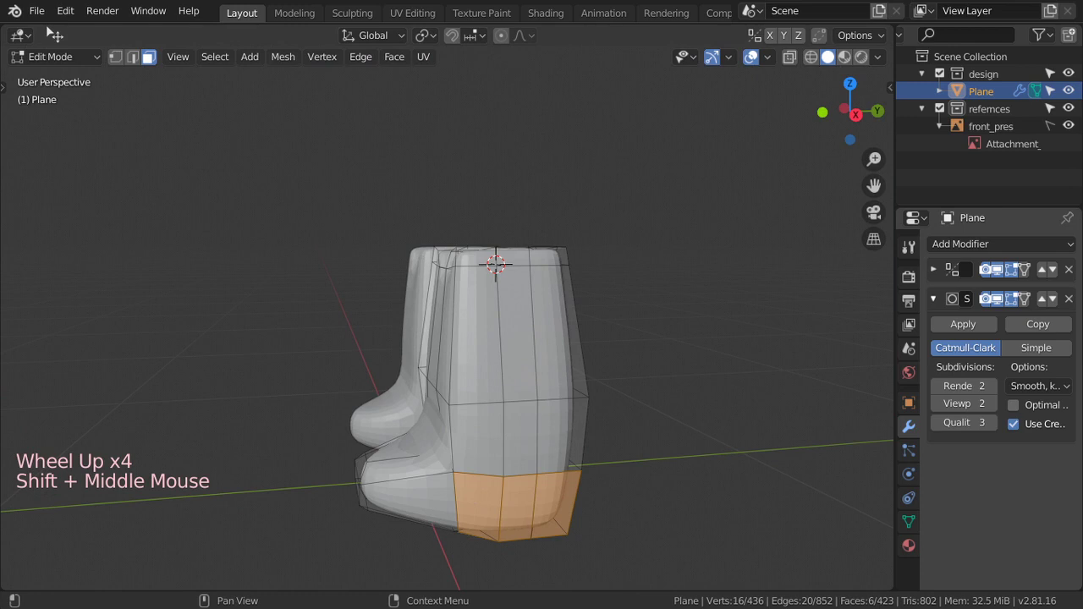
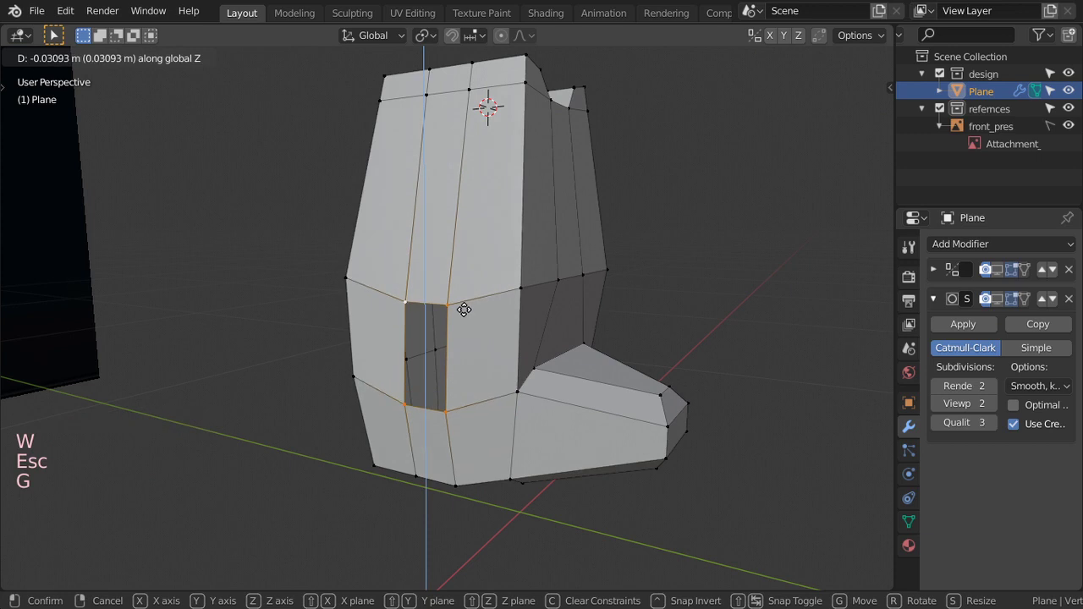
Round the small rear opening into a circle with LoopTools and rotate it from the side to follow the leg.
right_click(464, 257)
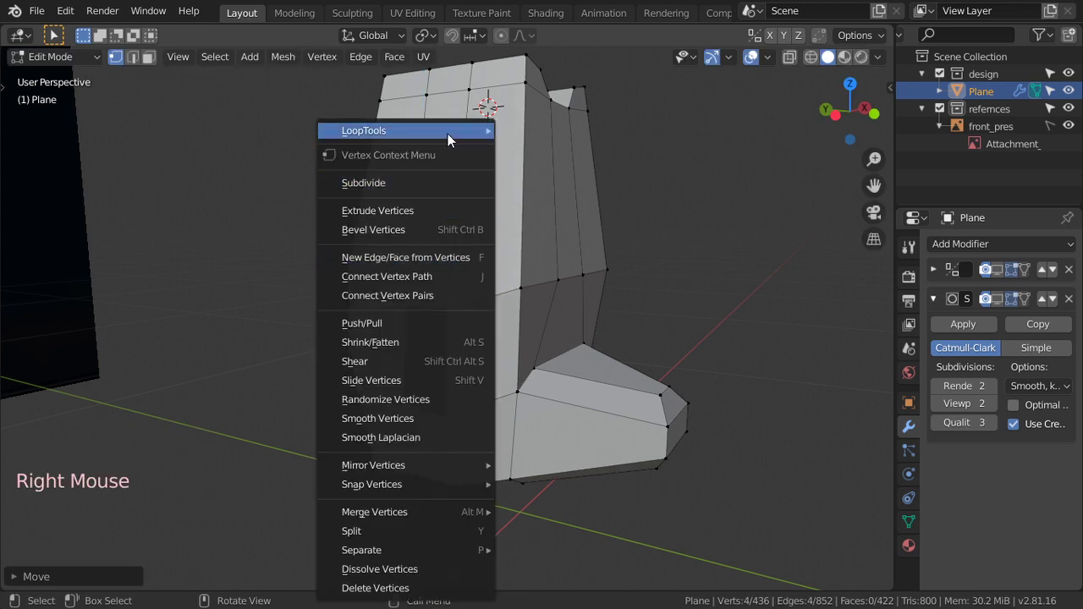
scroll(down, 3)
scroll(up, 3)
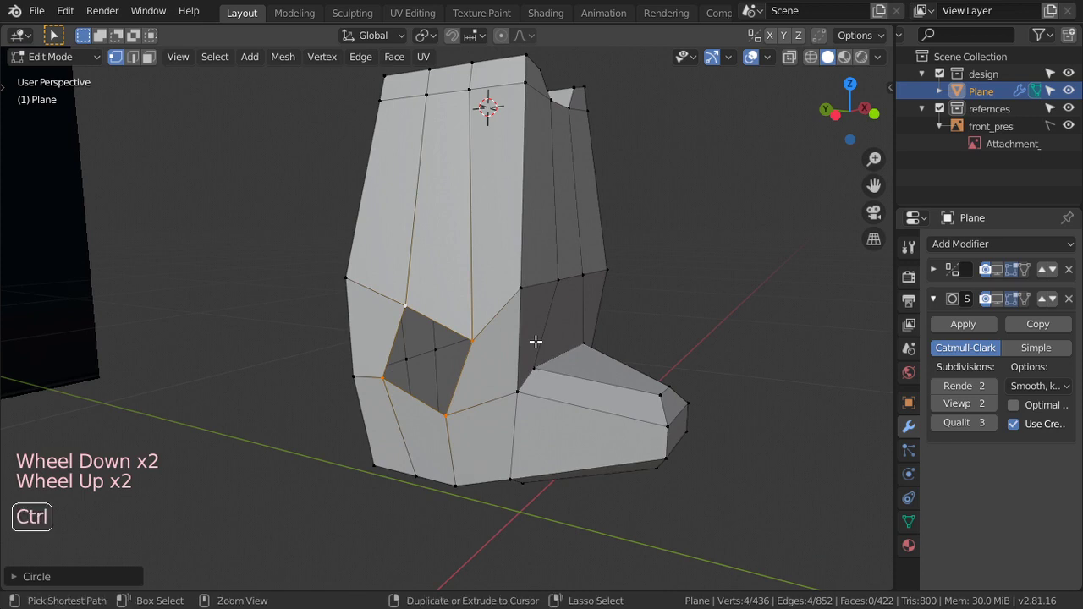
key(KP_3)
scroll(up, 3)
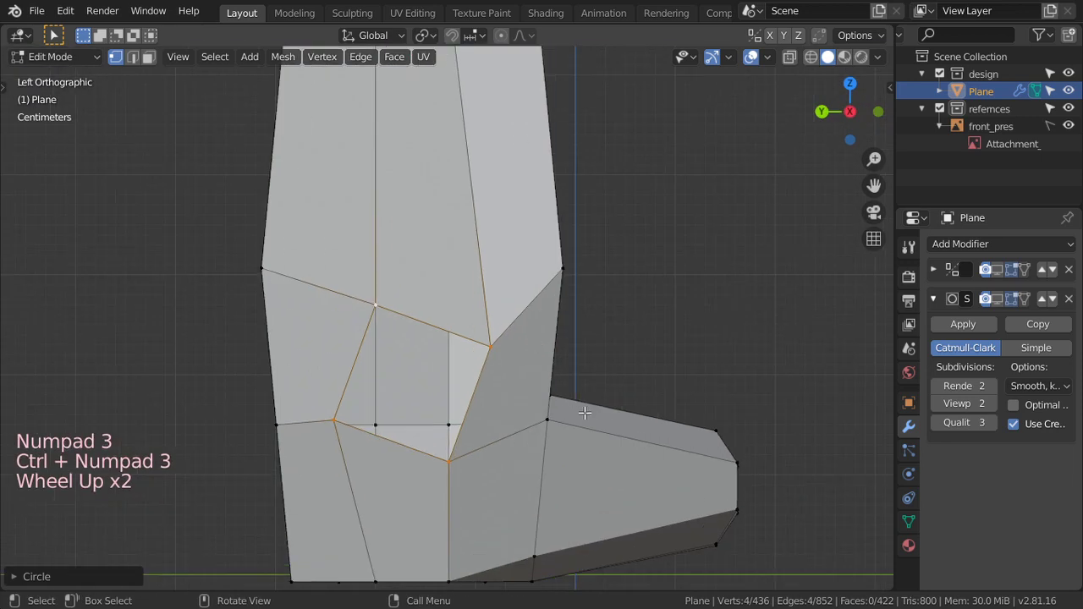
key(r)
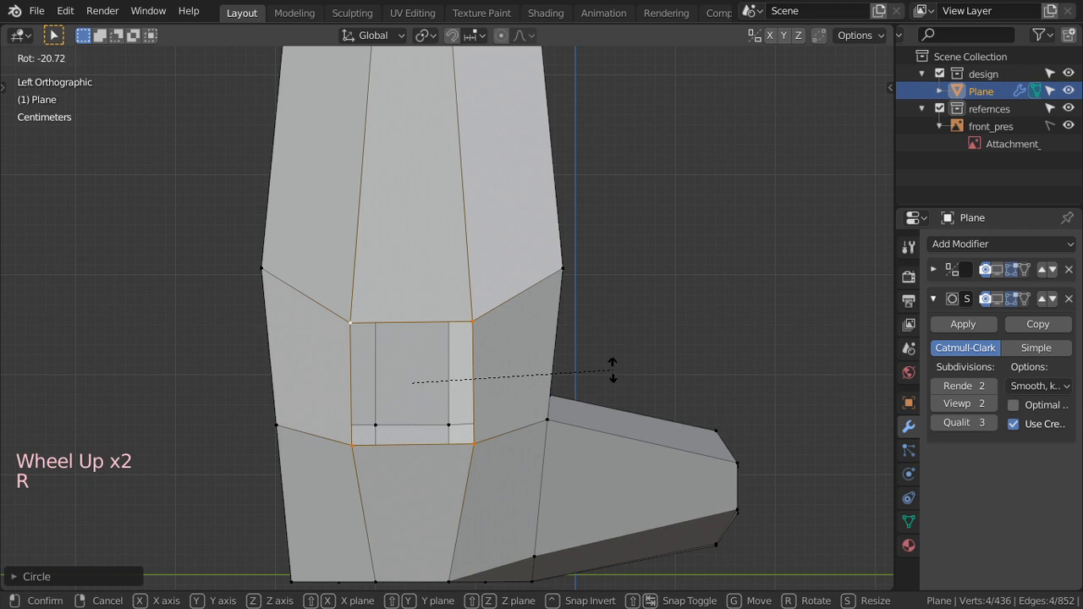
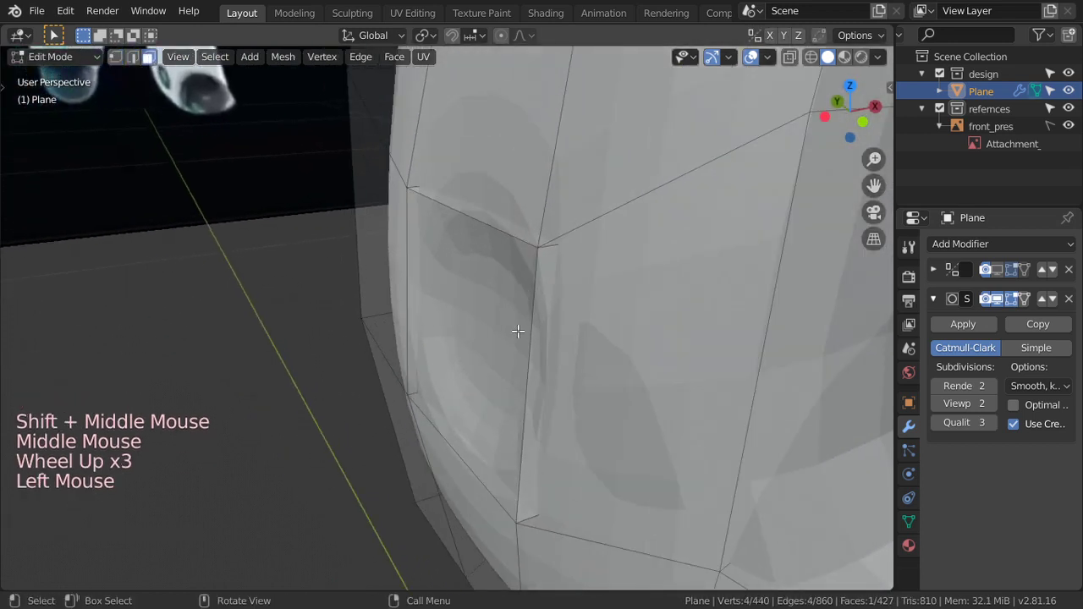
Sink the side opening into the leg and add two supporting edge loops around the recess.
key(z)
key(z)
key(g)
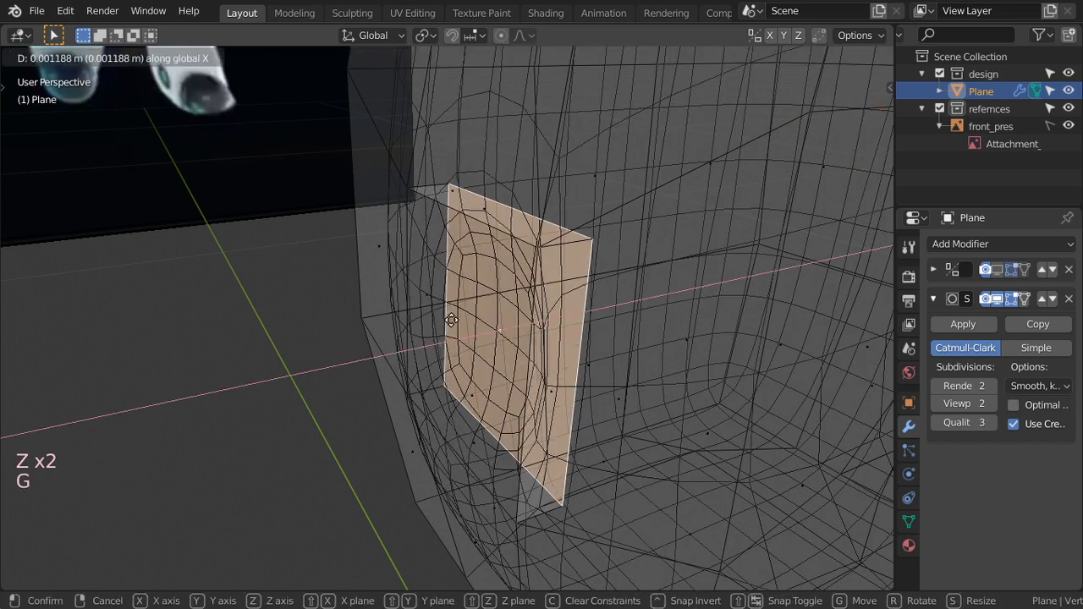
key(ctrl+r)
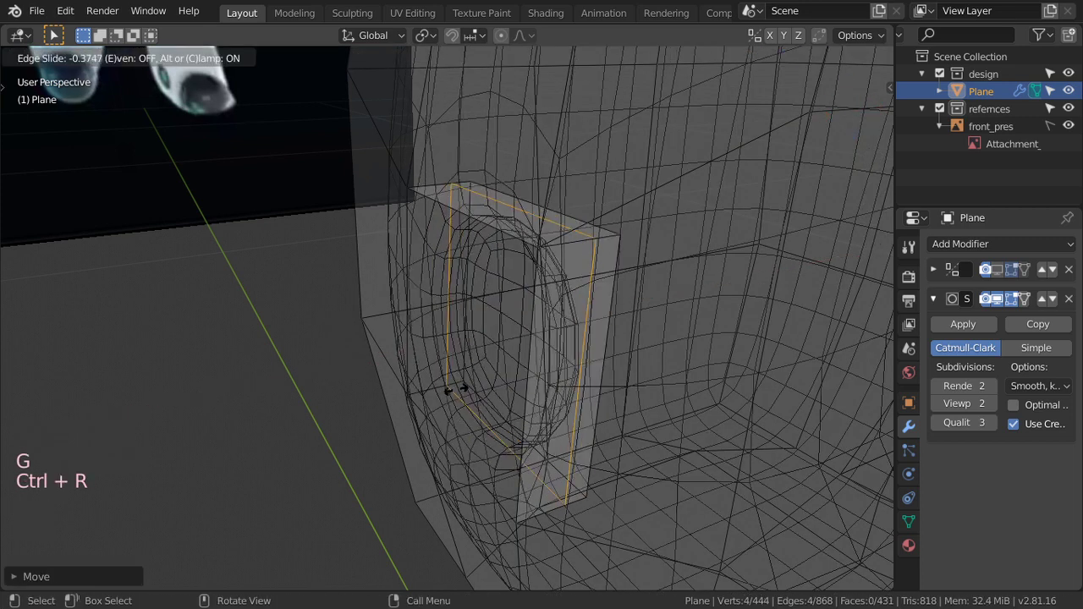
key(ctrl+r)
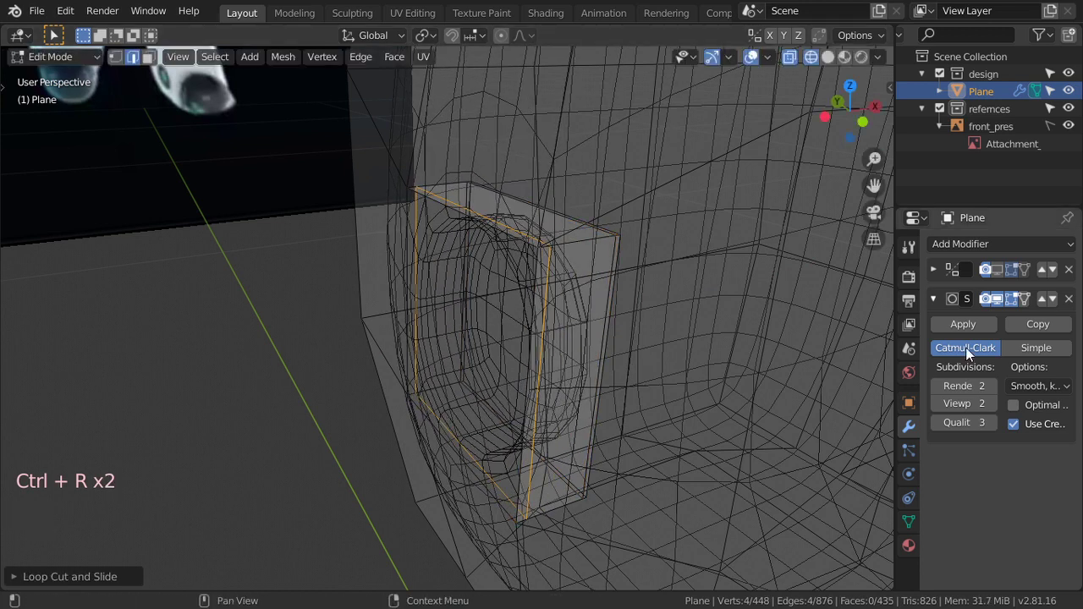
Return to solid object mode and view the whole smoothed lower leg.
key(shift+z)
scroll(down, 3)
key(Tab)
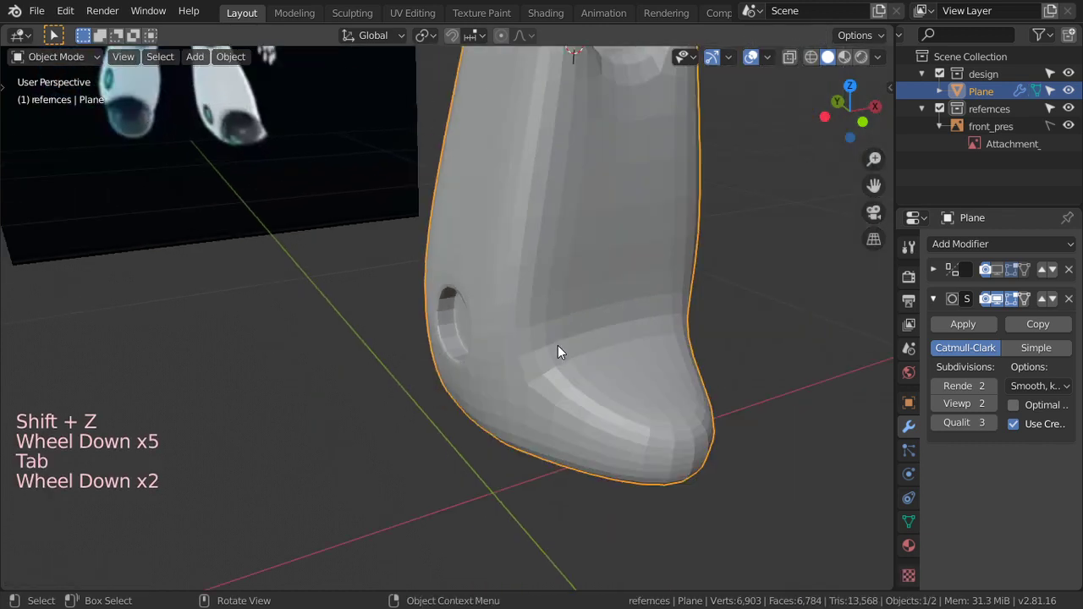
scroll(down, 3)
click(531, 328)
middle_click(571, 336)
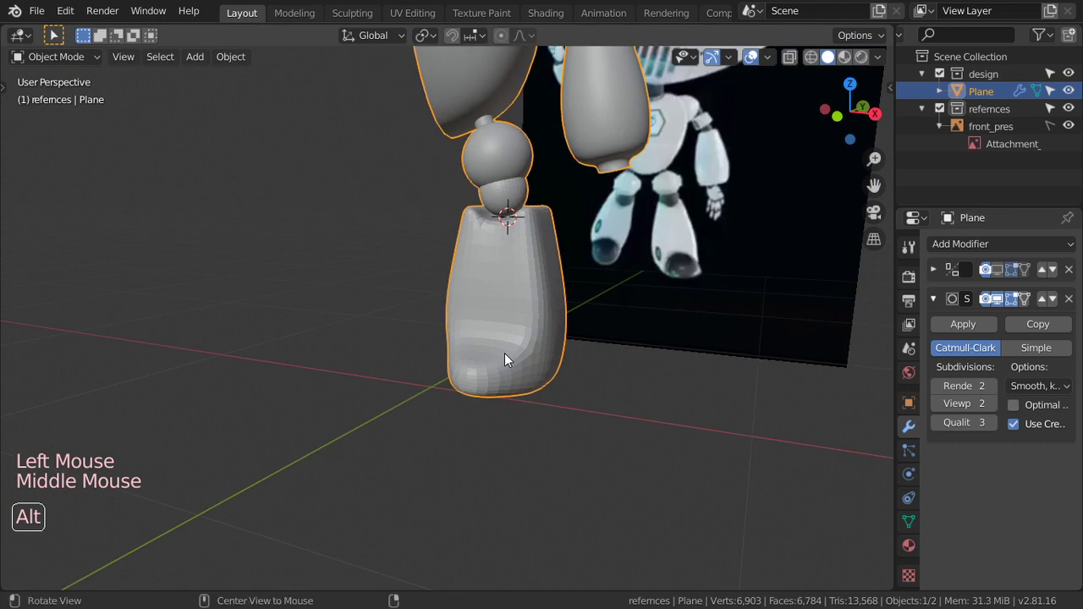
Enter Edit Mode in front view and select the whole lower-leg block as linked geometry.
key(KP_1)
scroll(up, 3)
middle_click(548, 297)
scroll(up, 3)
scroll(down, 3)
key(Tab)
scroll(down, 3)
key(ctrl+l)
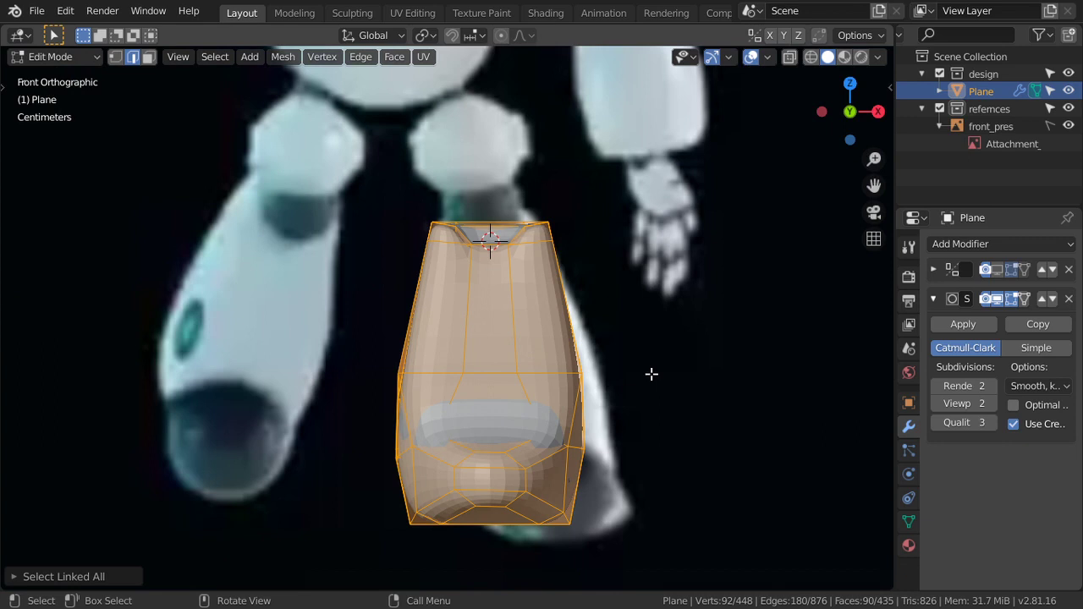
scroll(down, 3)
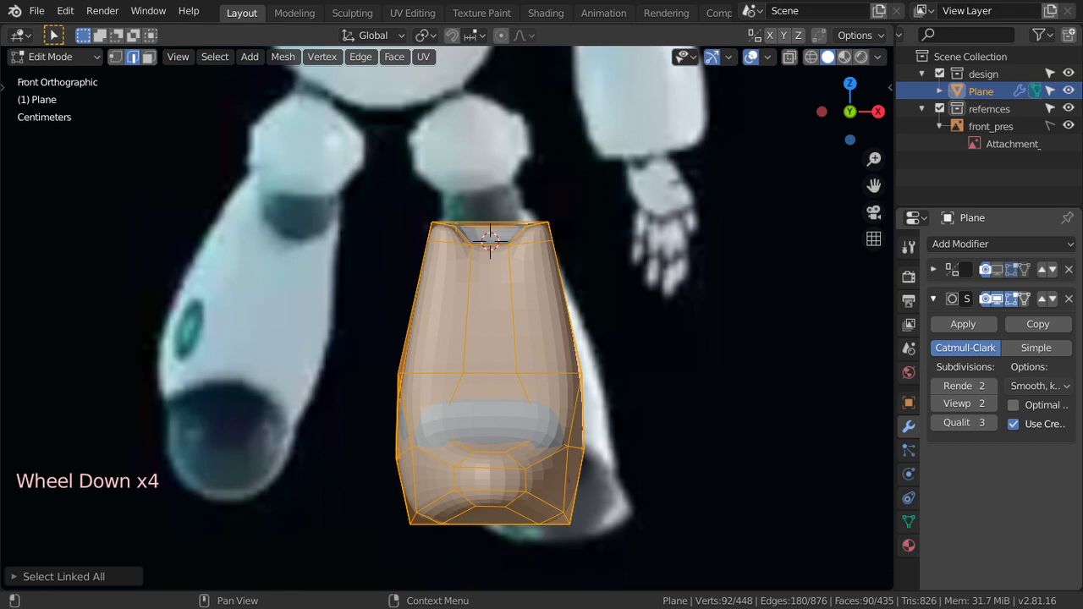
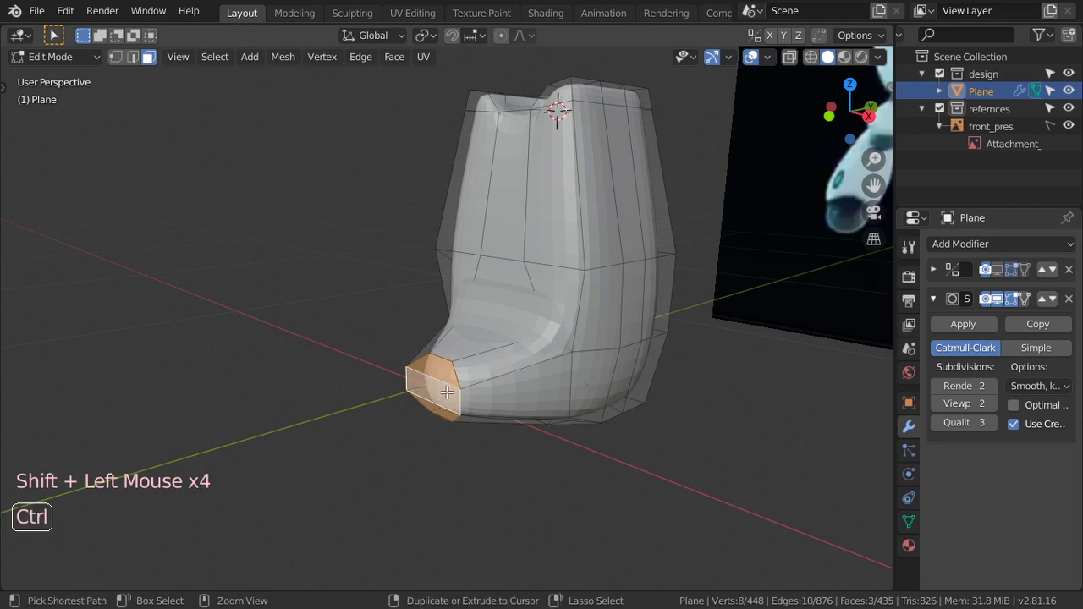
Delete the toe faces and begin resizing the rim loop of the front opening.
key(ctrl+KP_Add)
key(x)
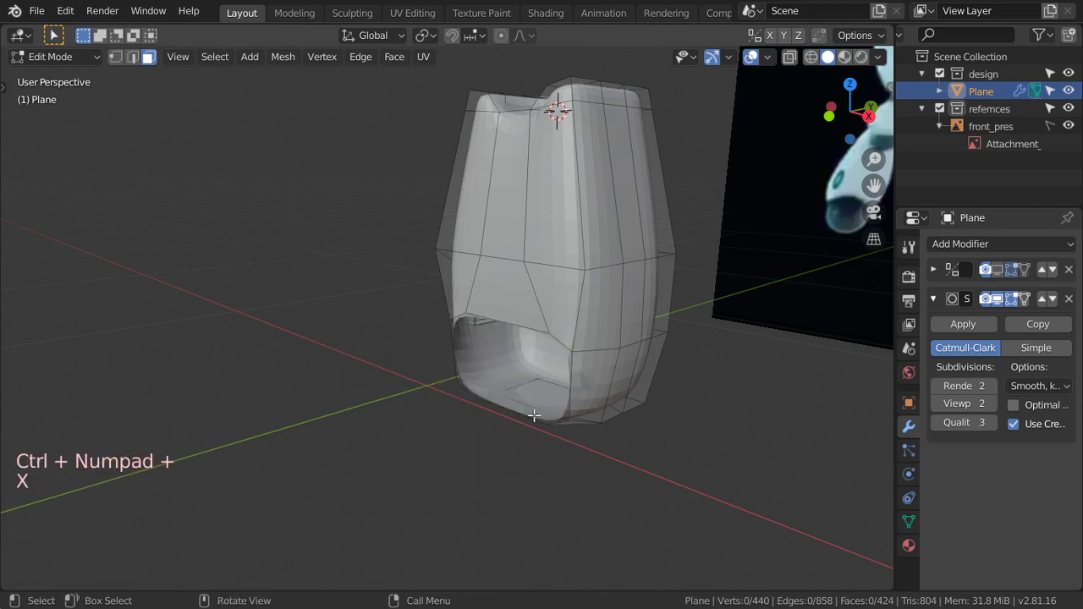
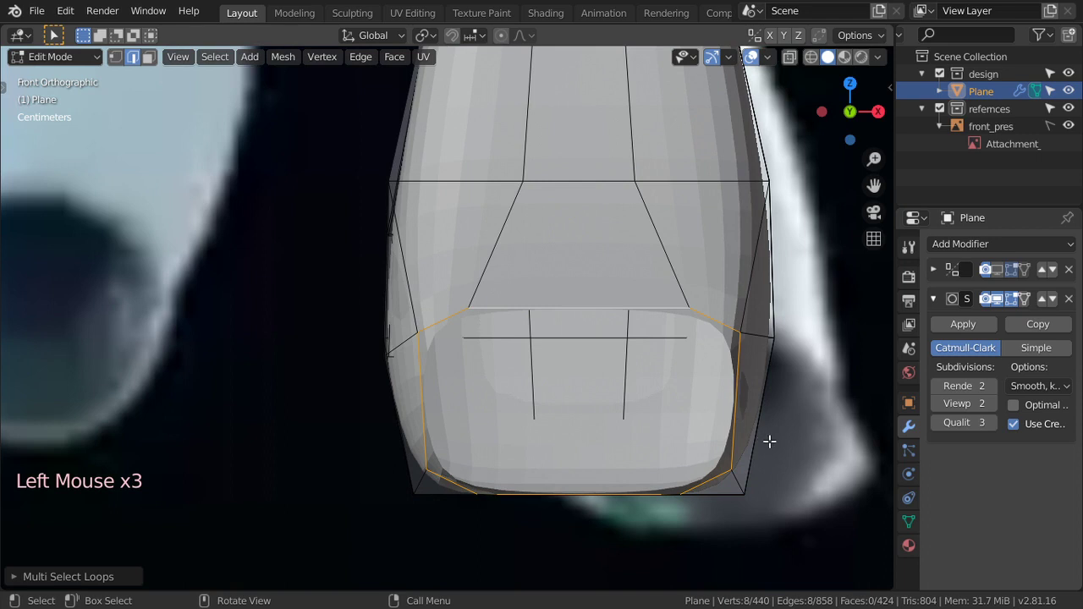
key(s)
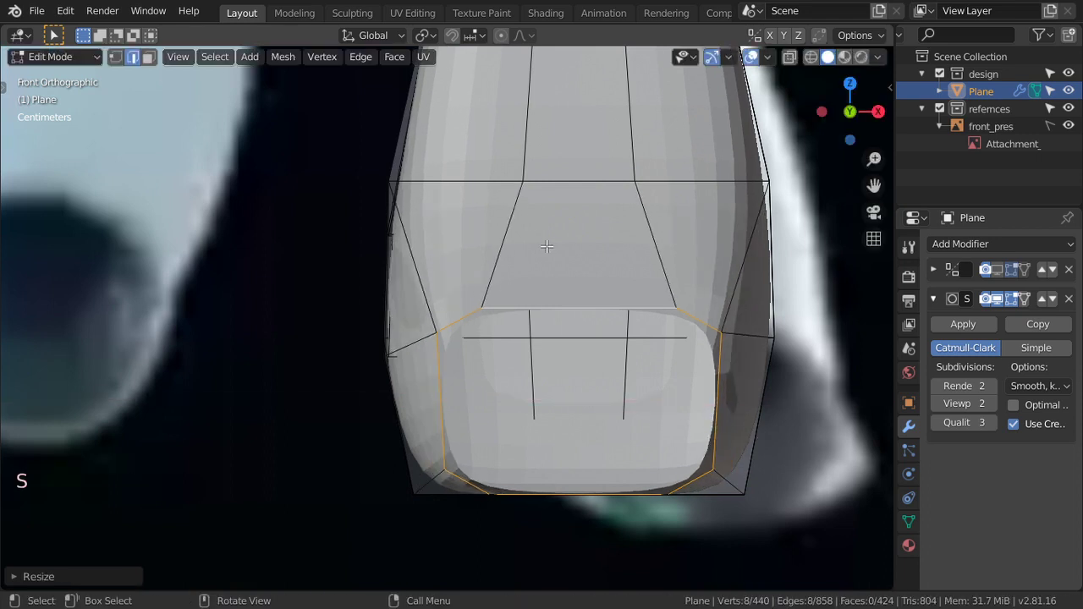
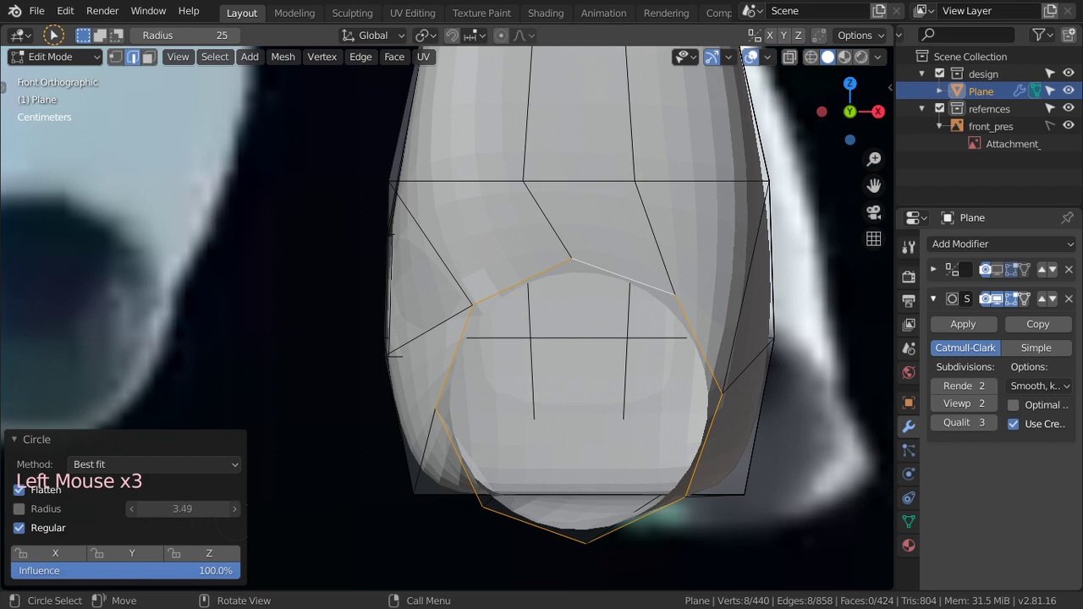
scroll(down, 3)
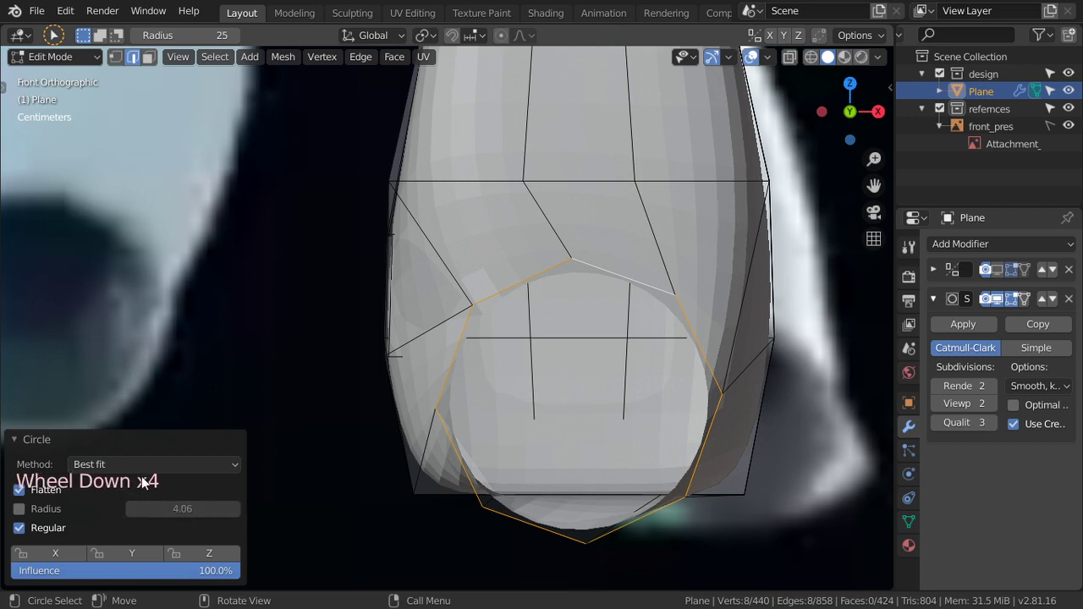
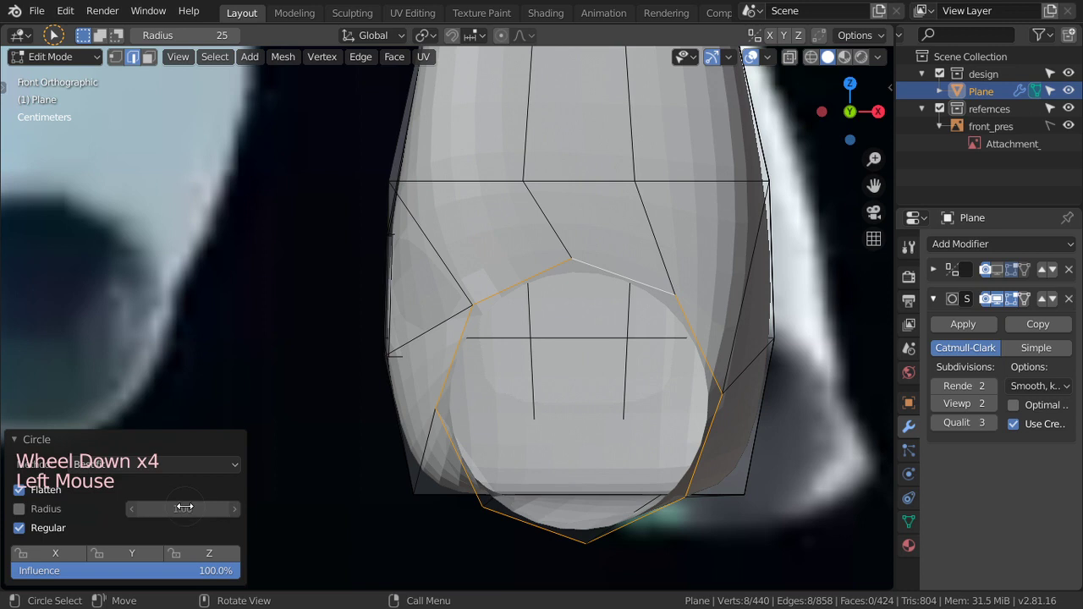
scroll(down, 3)
scroll(down, 3)
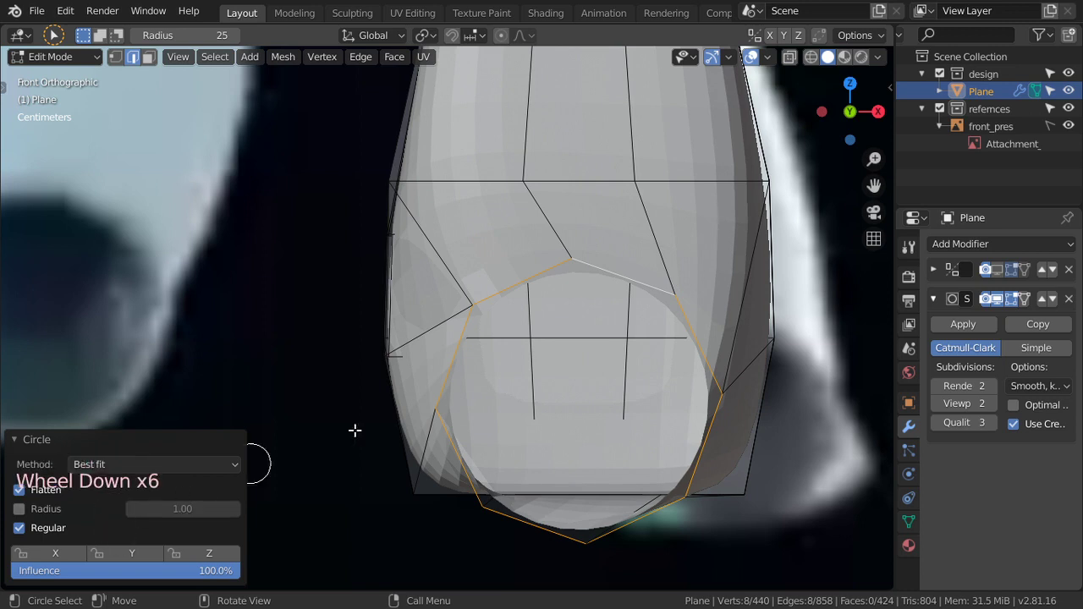
Move the opening loop upward, rotate it and widen it sideways into a rounder hole.
key(g)
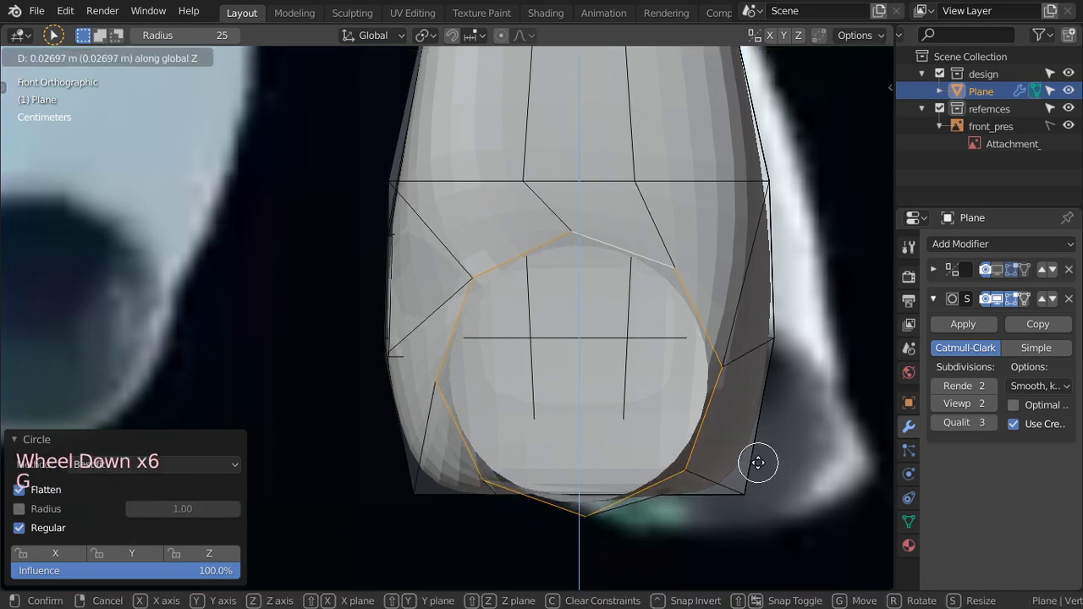
key(r)
key(r)
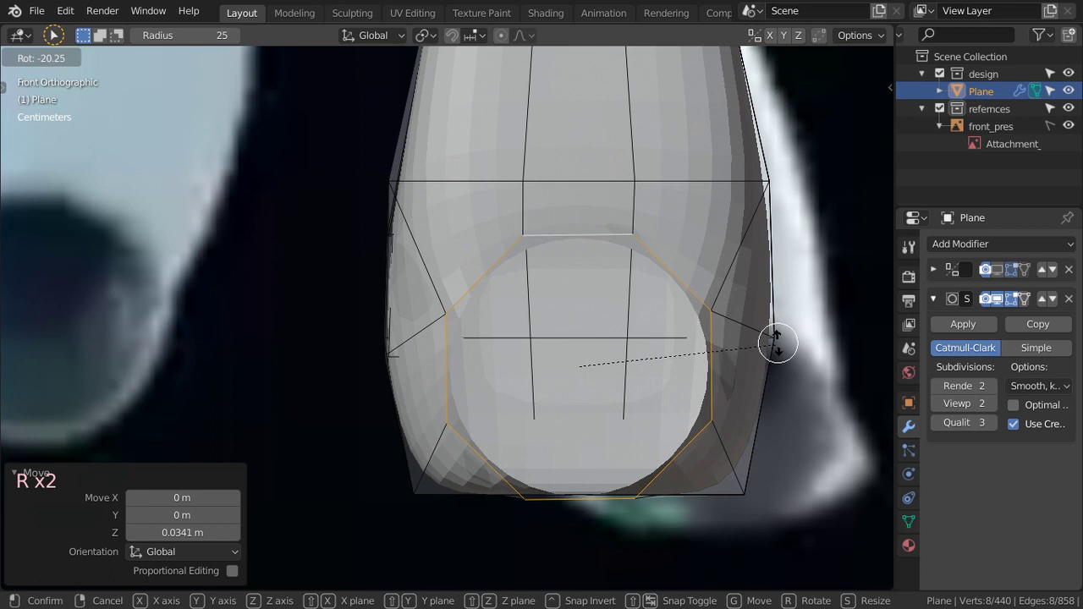
key(g)
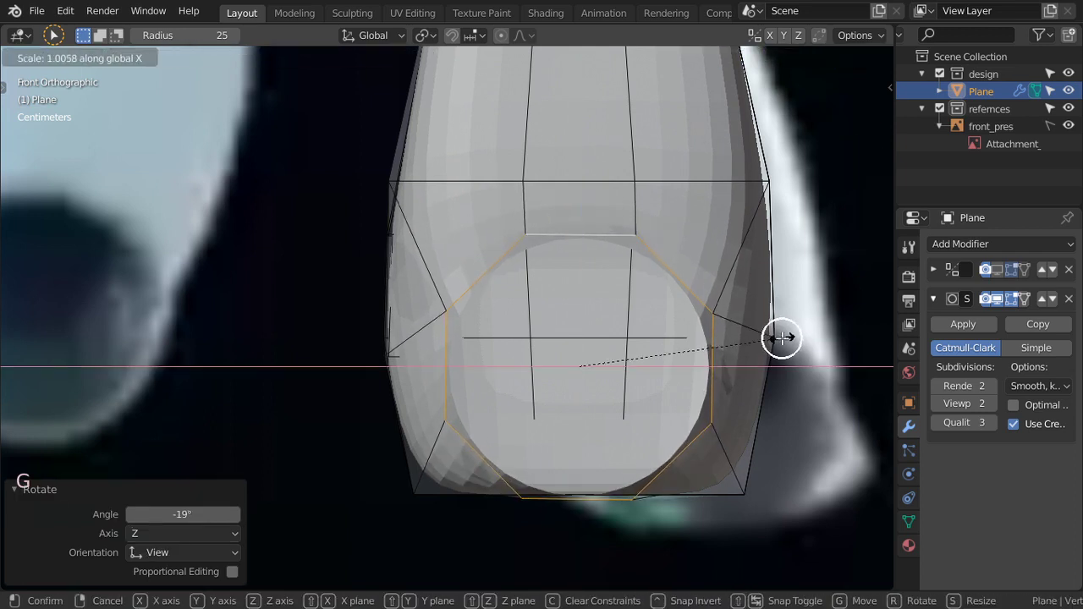
key(g)
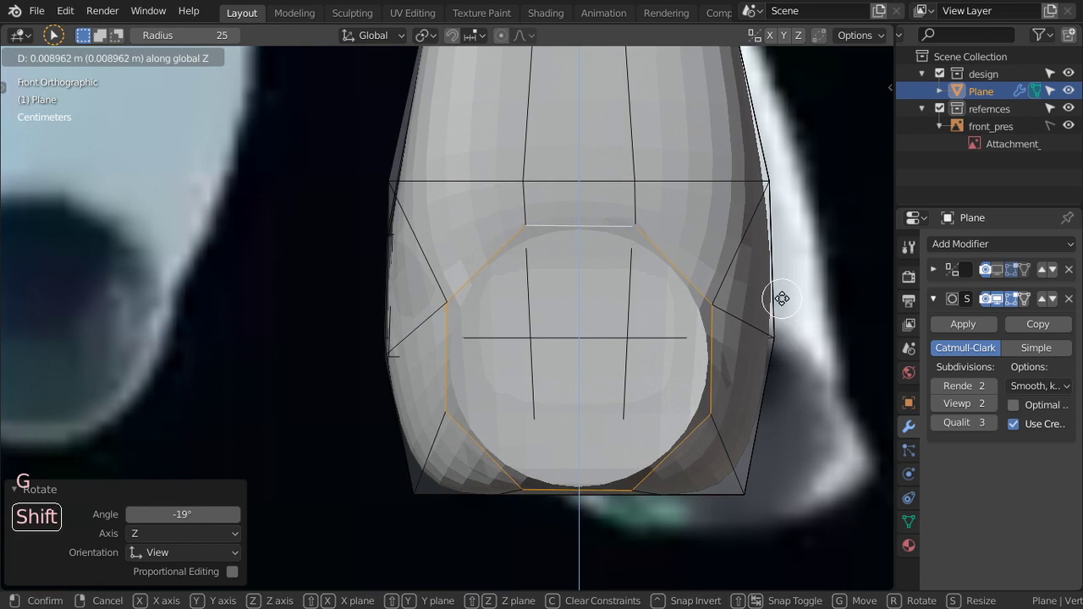
key(s)
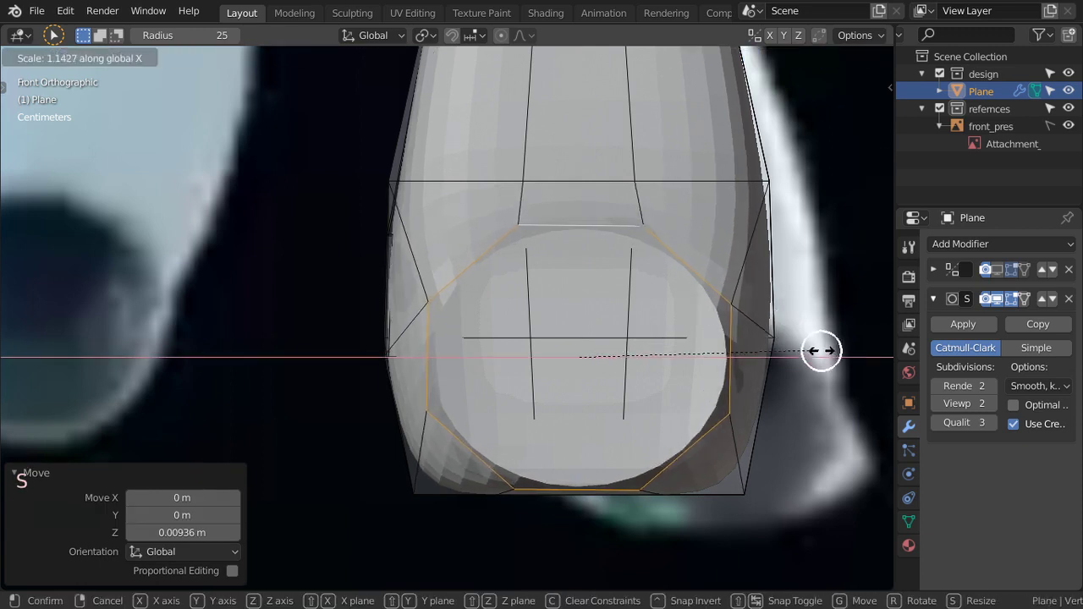
scroll(down, 3)
Check the opening in perspective, flatten it vertically and shrink it evenly from the front.
key(Tab)
middle_click(701, 368)
scroll(up, 3)
key(Tab)
middle_click(630, 375)
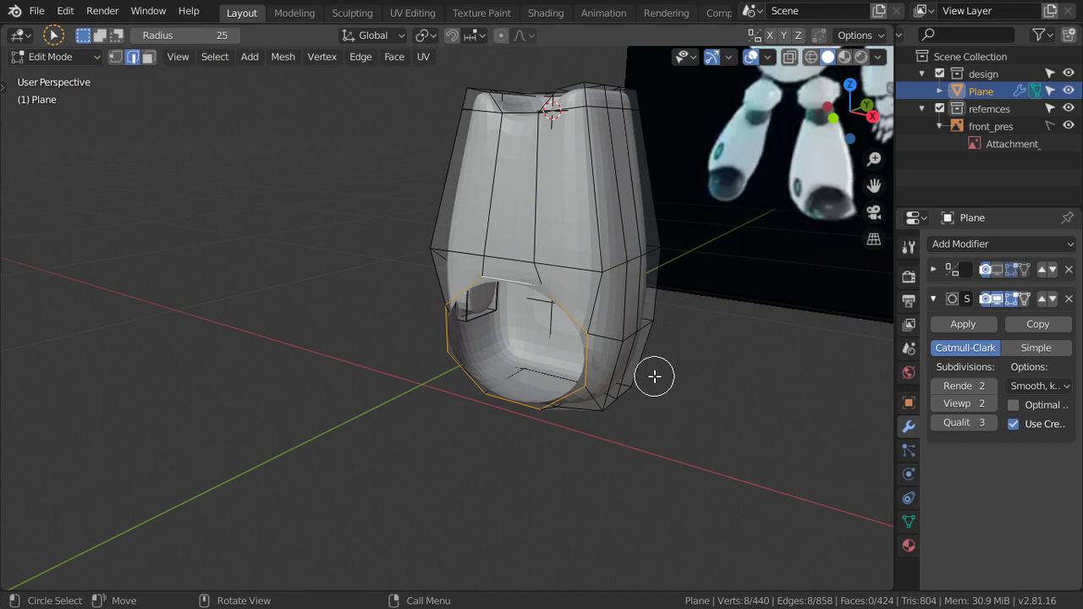
key(s)
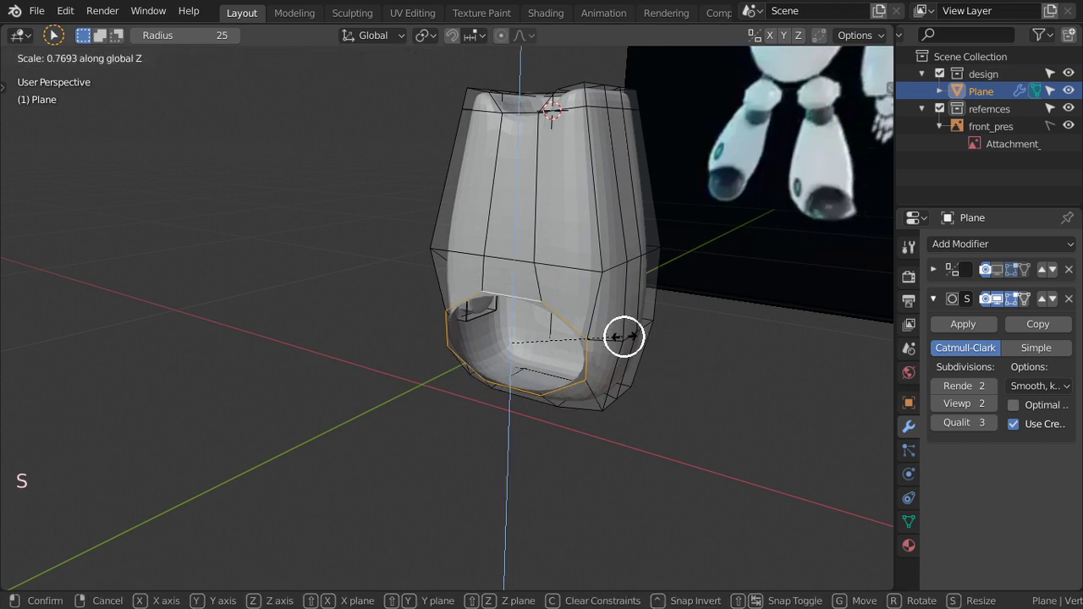
key(KP_1)
key(ctrl+z)
scroll(up, 3)
key(s)
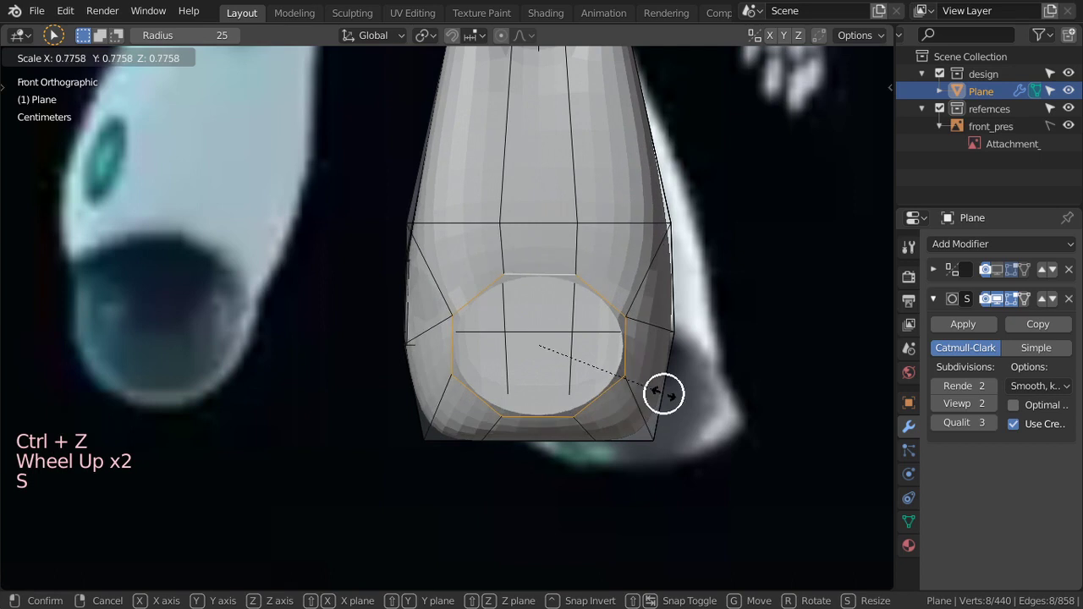
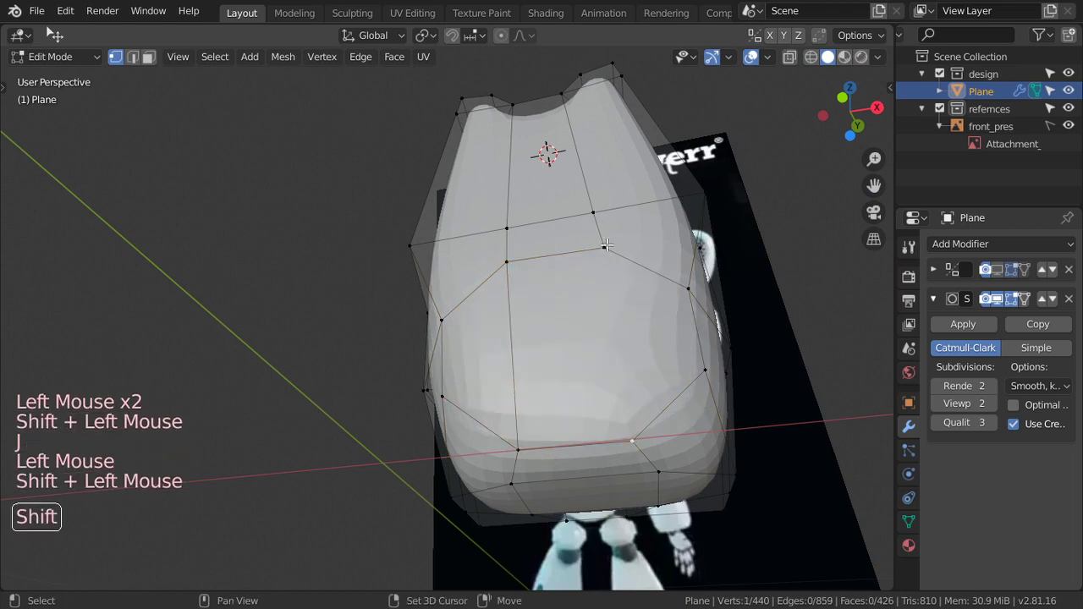
Inspect the rounded opening from around the leg and pull its vertices along their normals.
key(j)
key(Tab)
scroll(down, 3)
middle_click(658, 340)
key(Tab)
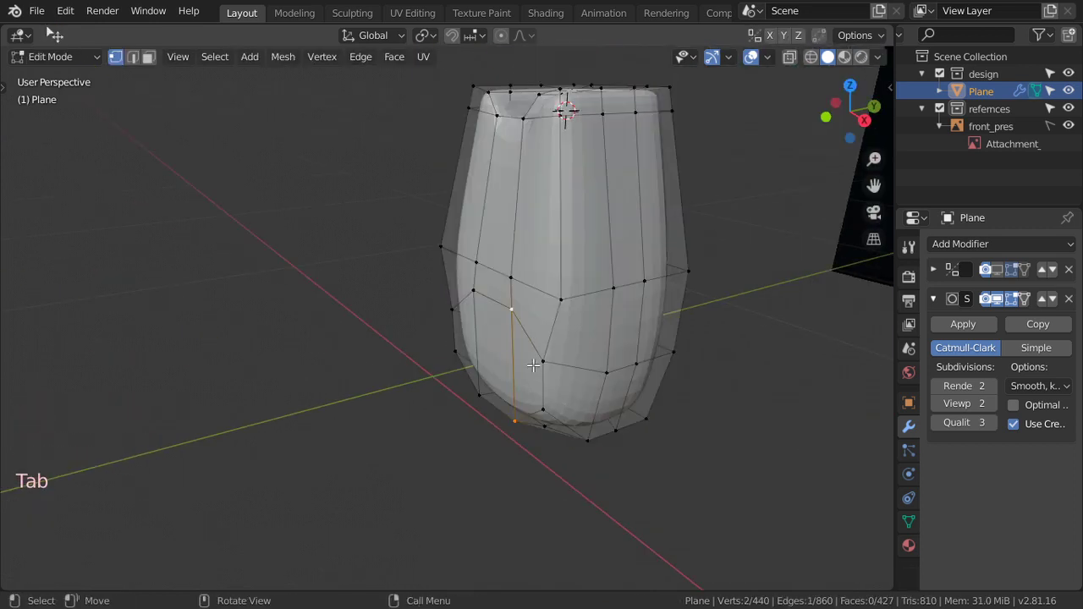
middle_click(510, 356)
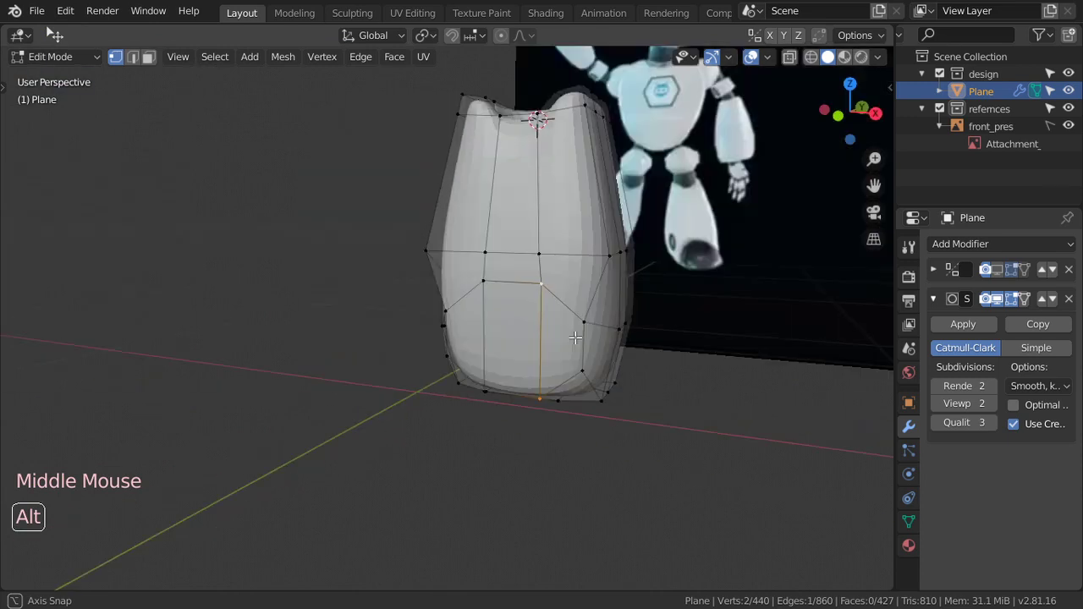
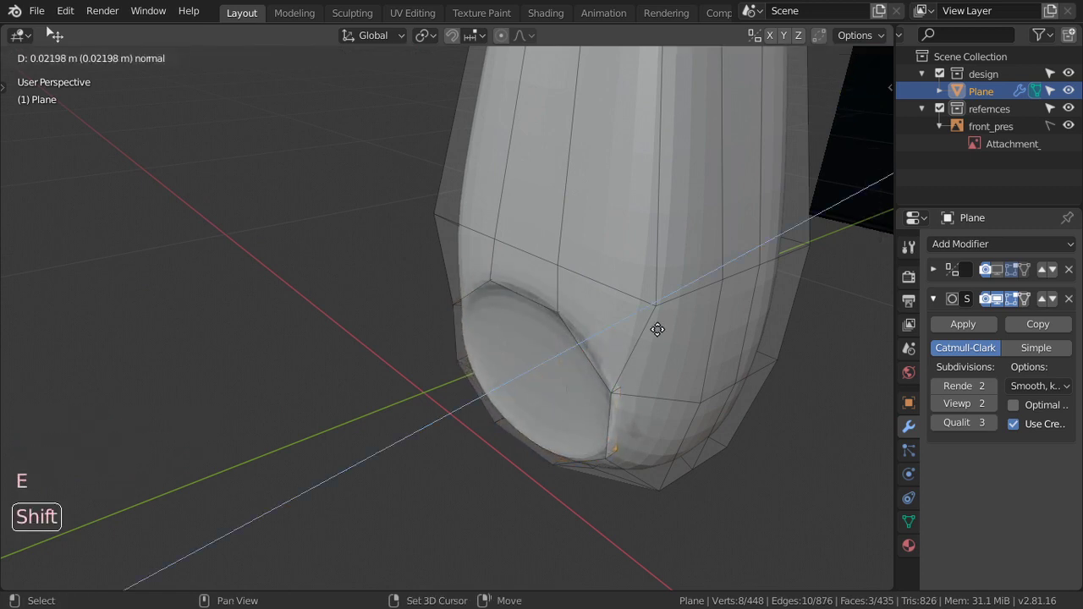
key(s)
Inset and slightly shrink the rounded panel, snapping the 3D cursor onto it.
key(Tab)
scroll(down, 3)
key(Tab)
key(shift+s)
key(Tab)
key(Tab)
Add a UV sphere from the mesh primitives and shrink it down for the foot.
key(a)
key(shift+a)
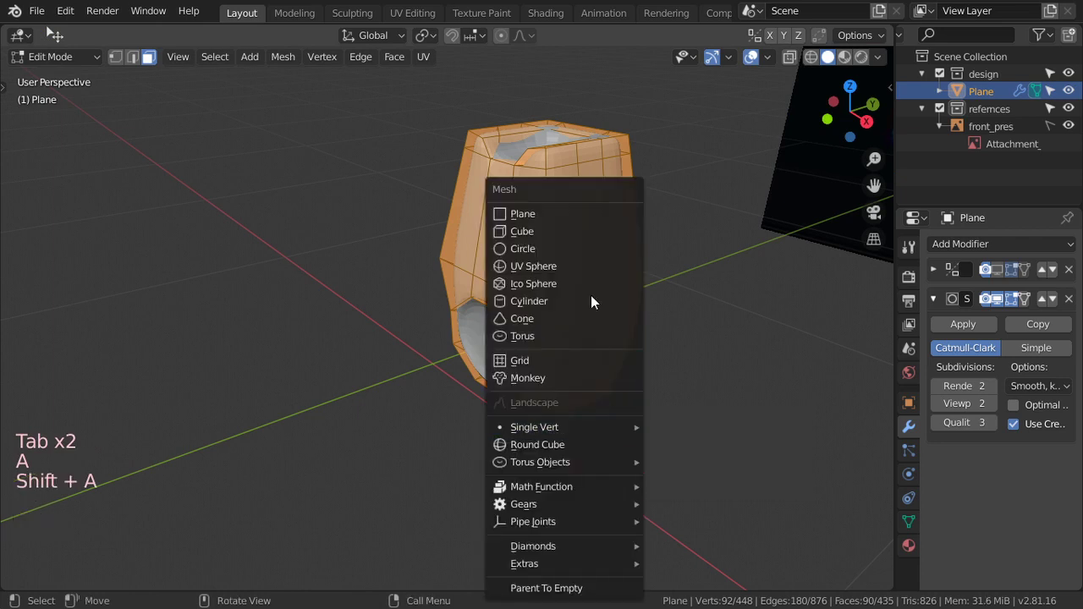
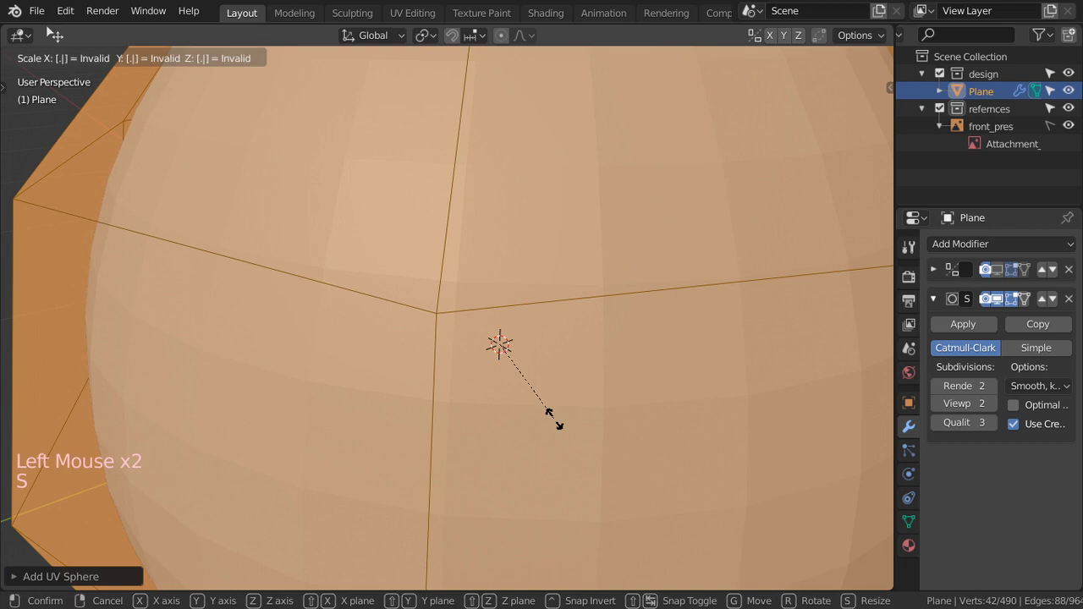
key(KP_3)
scroll(up, 3)
From side view slide the sphere against the leg's lower opening and enlarge it.
key(r)
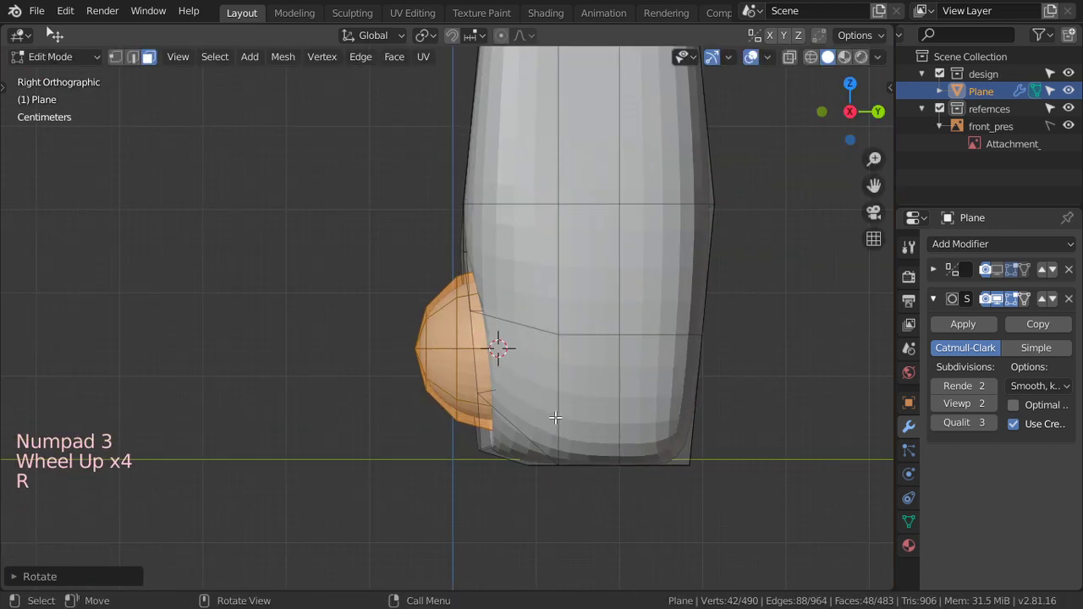
key(g)
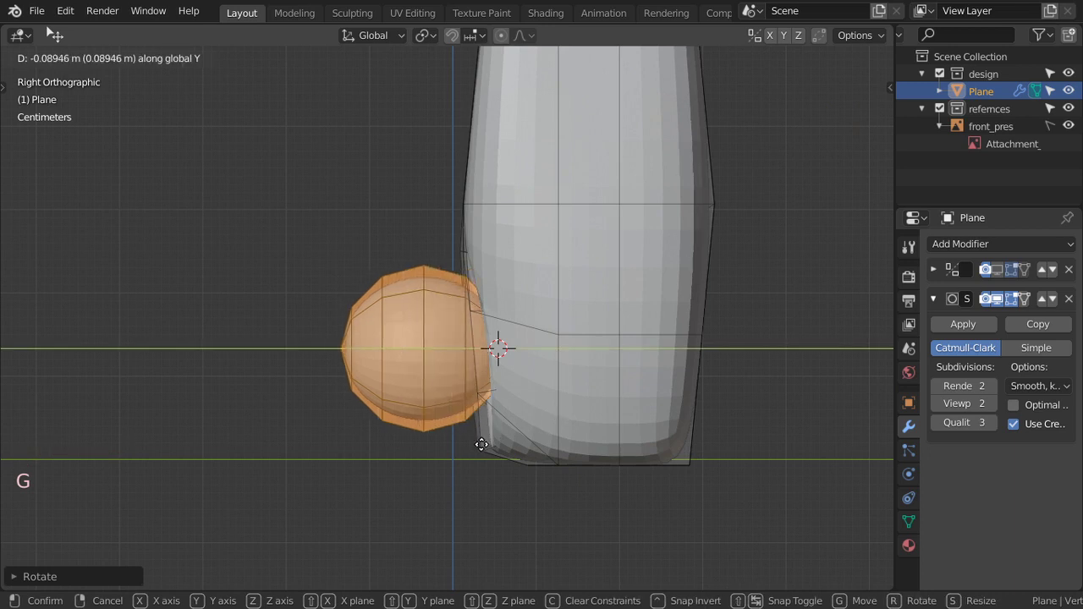
key(s)
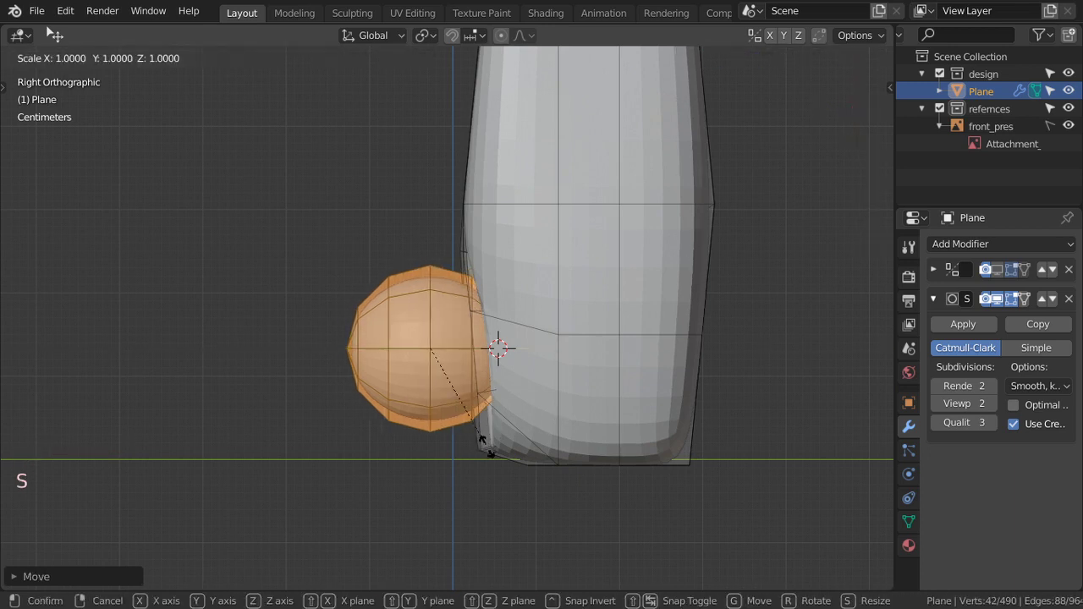
key(s)
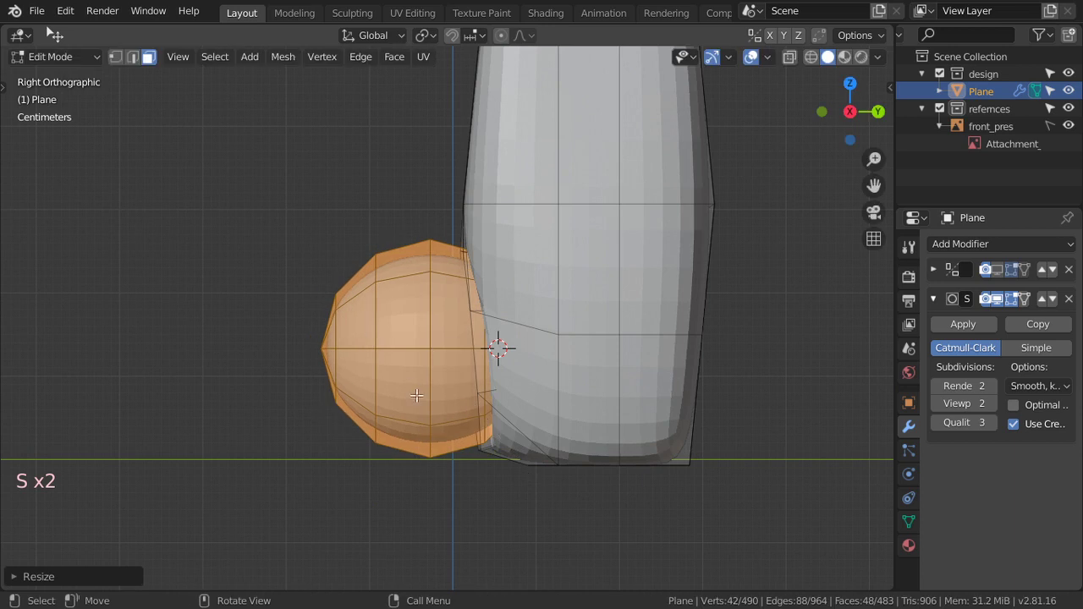
Turn on X-ray with vertex select and clear any selection on the sphere.
click(121, 67)
key(shift+z)
scroll(up, 3)
key(alt+a)
key(b)
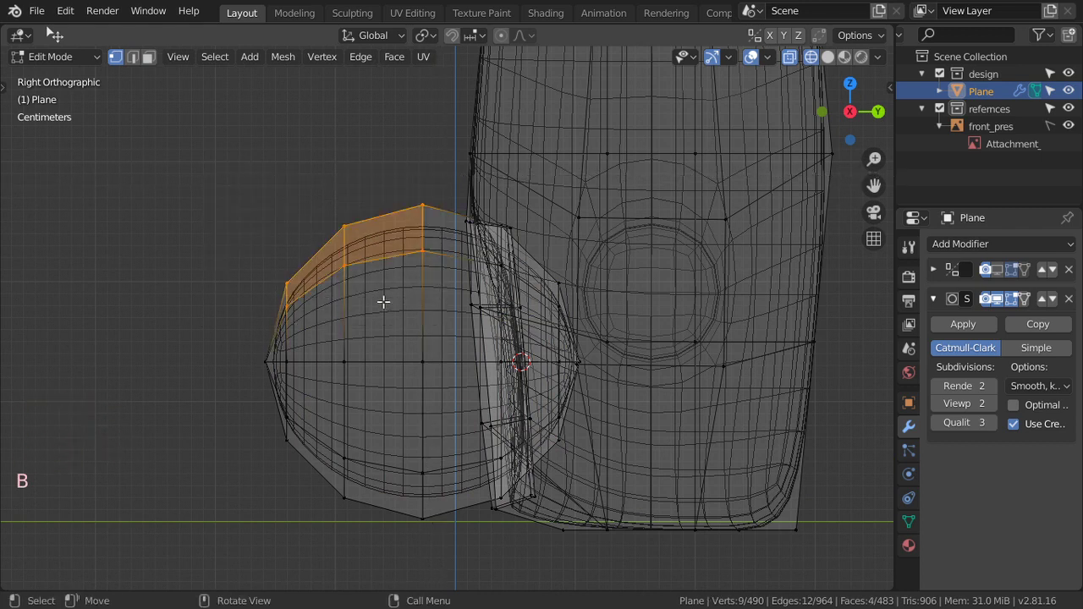
key(g)
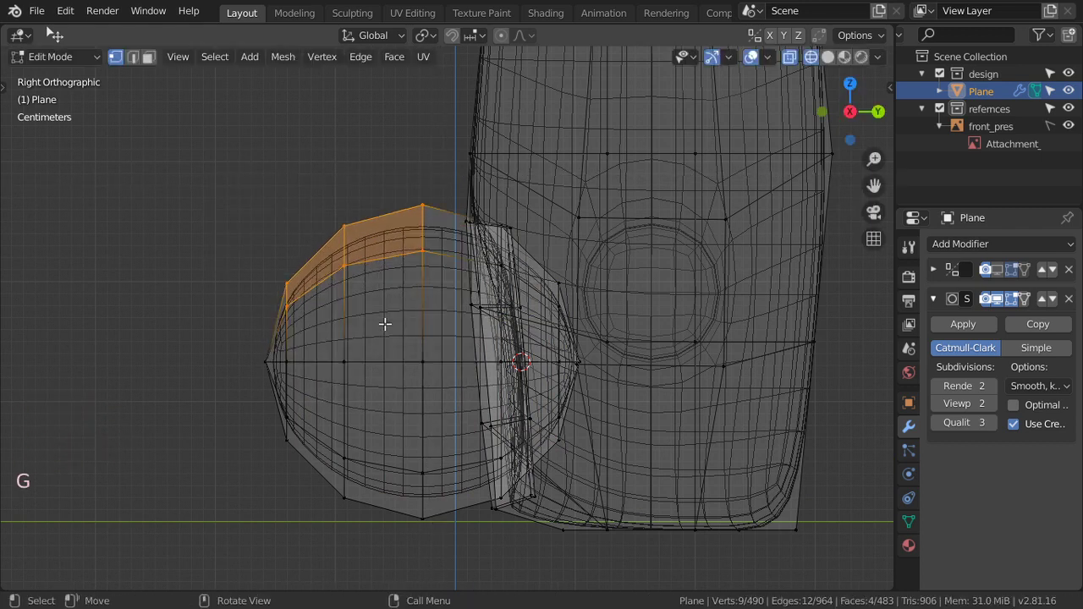
key(a)
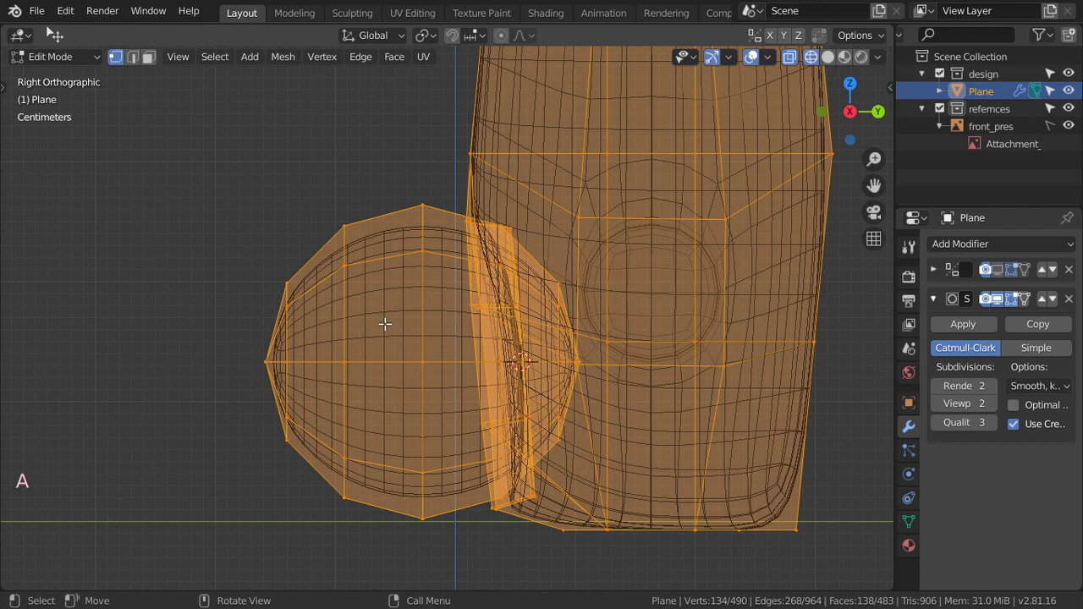
key(alt+a)
Box-select the sphere's upper rows and squash them down around the 3D cursor pivot.
key(b)
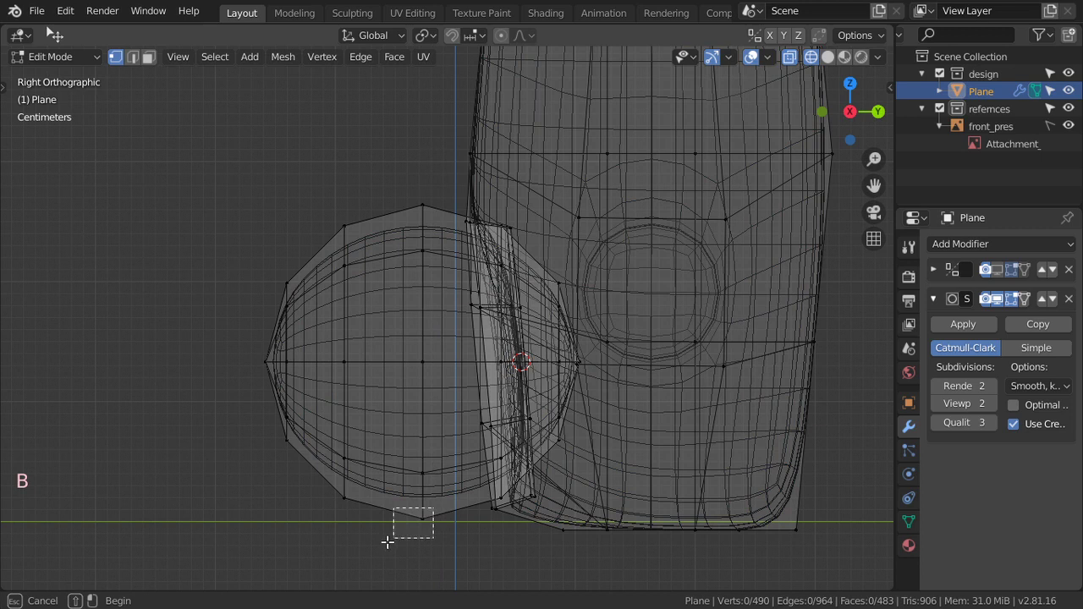
key(shift+s)
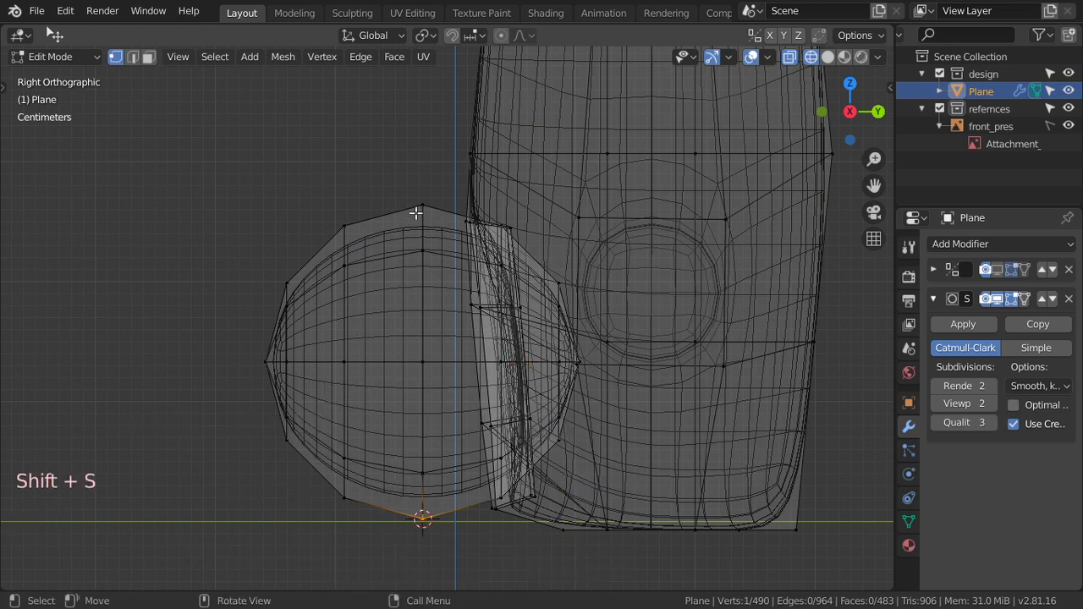
key(b)
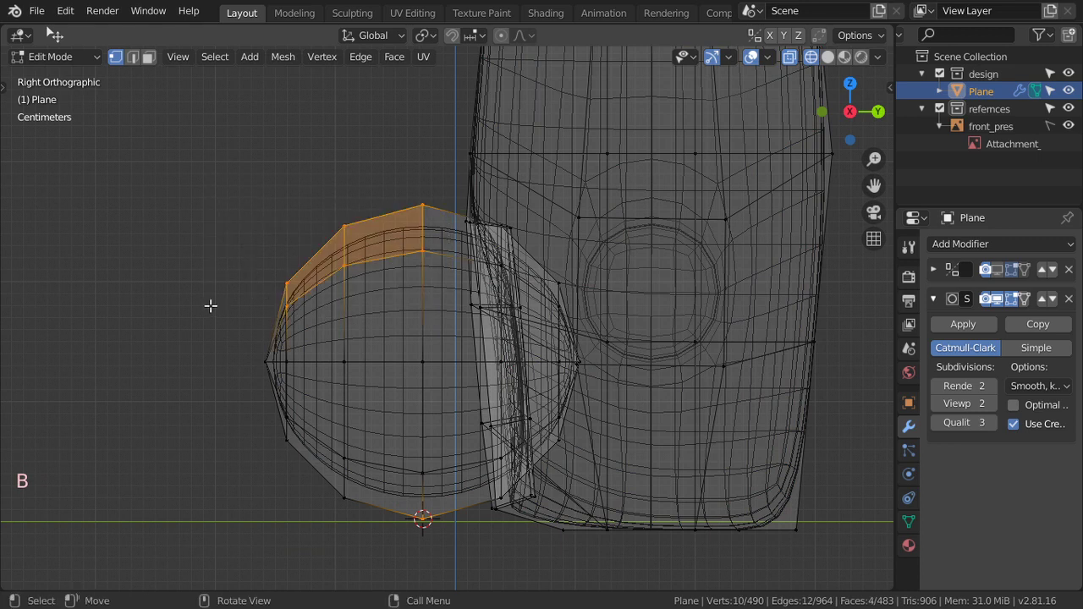
click(428, 40)
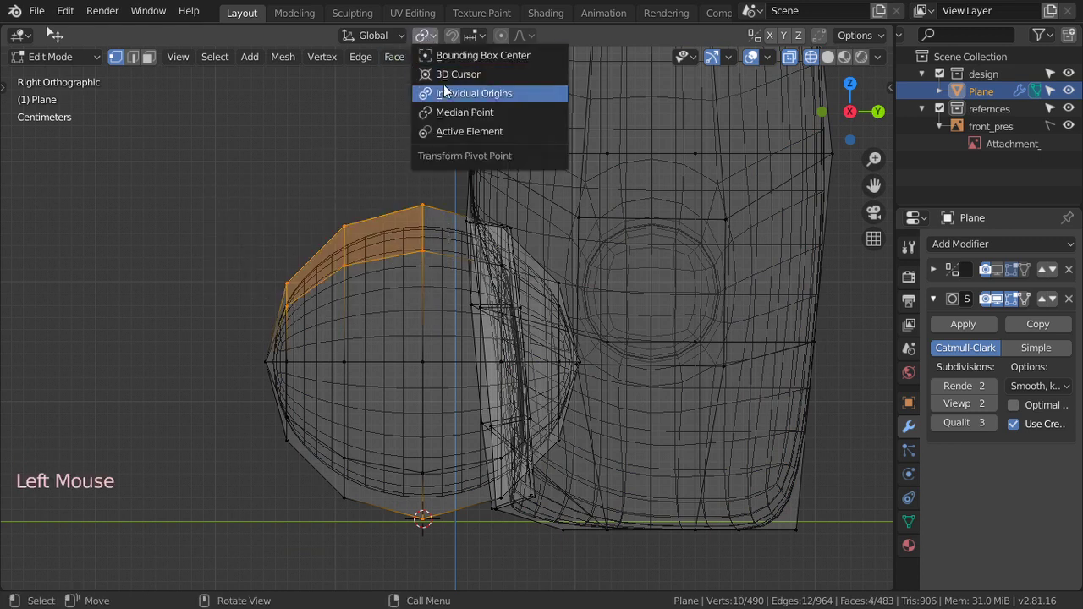
key(s)
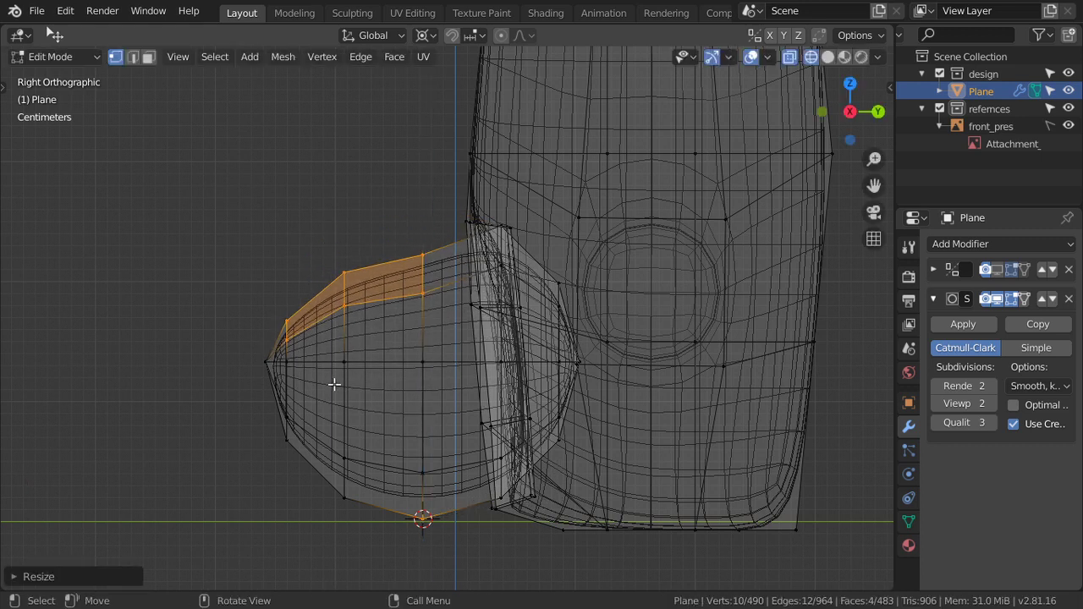
key(alt+a)
With Proportional Editing on, stretch the foot's front vertices forward along depth.
key(b)
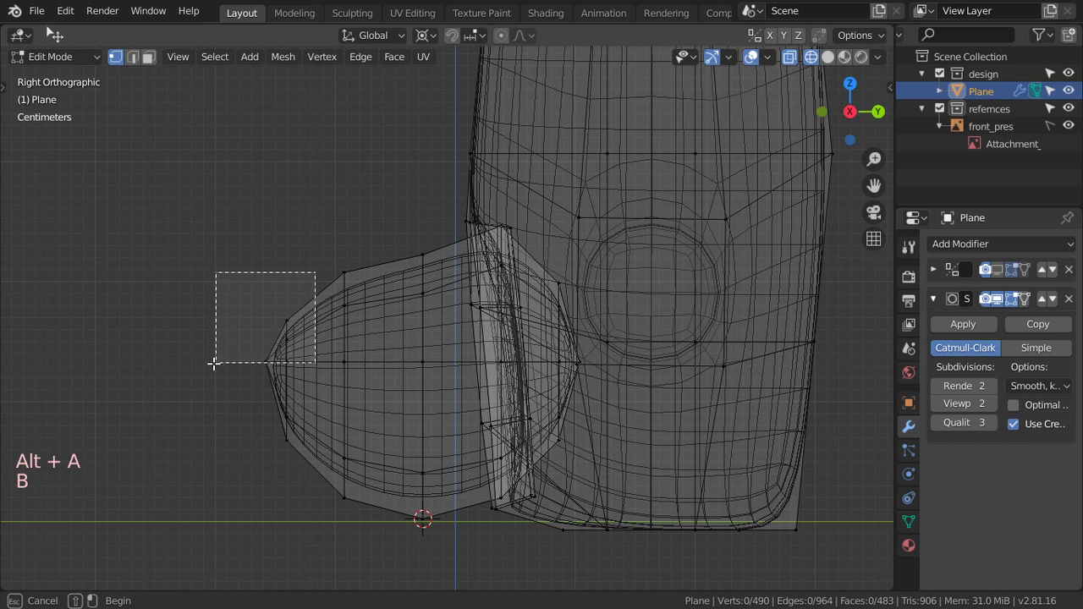
key(o)
key(s)
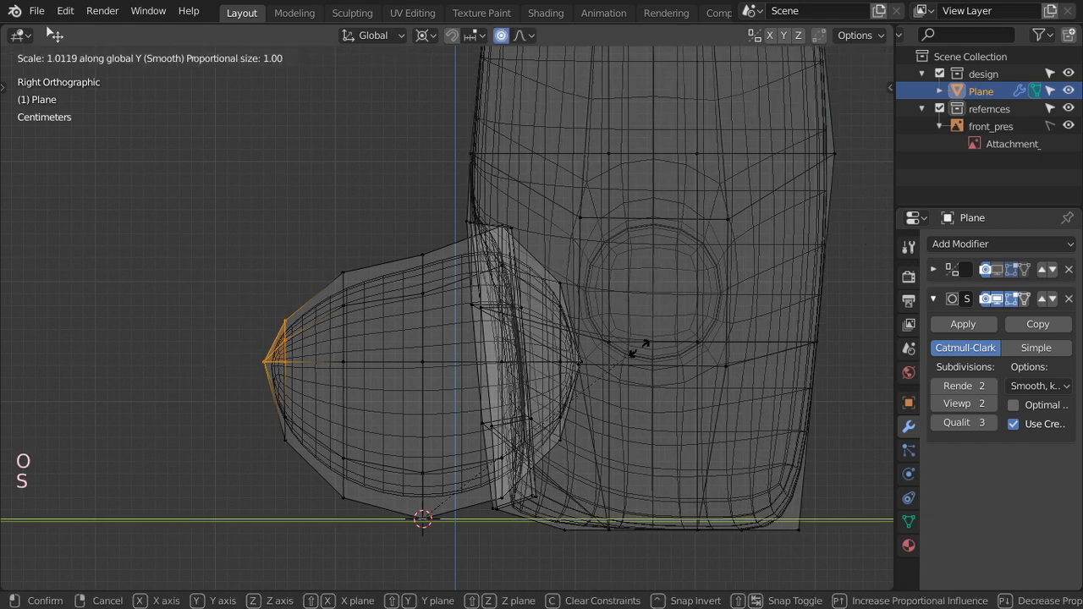
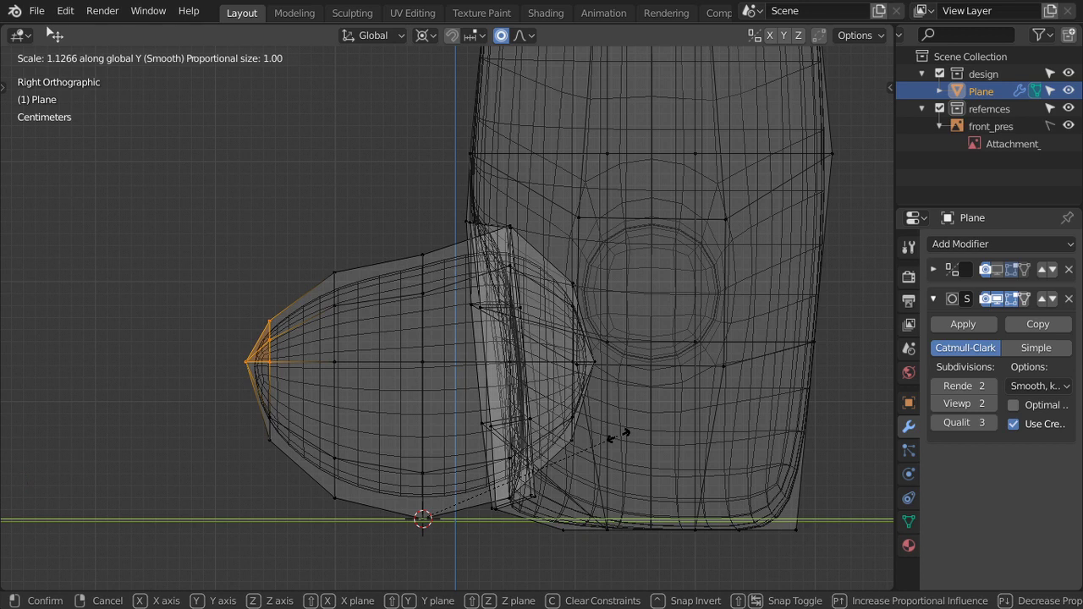
key(g)
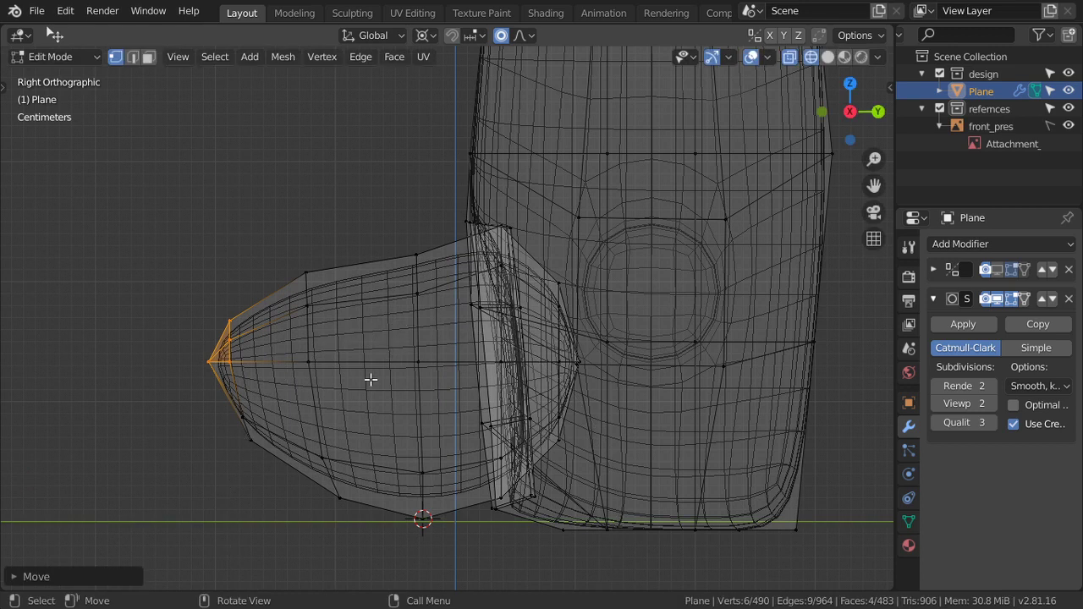
key(g)
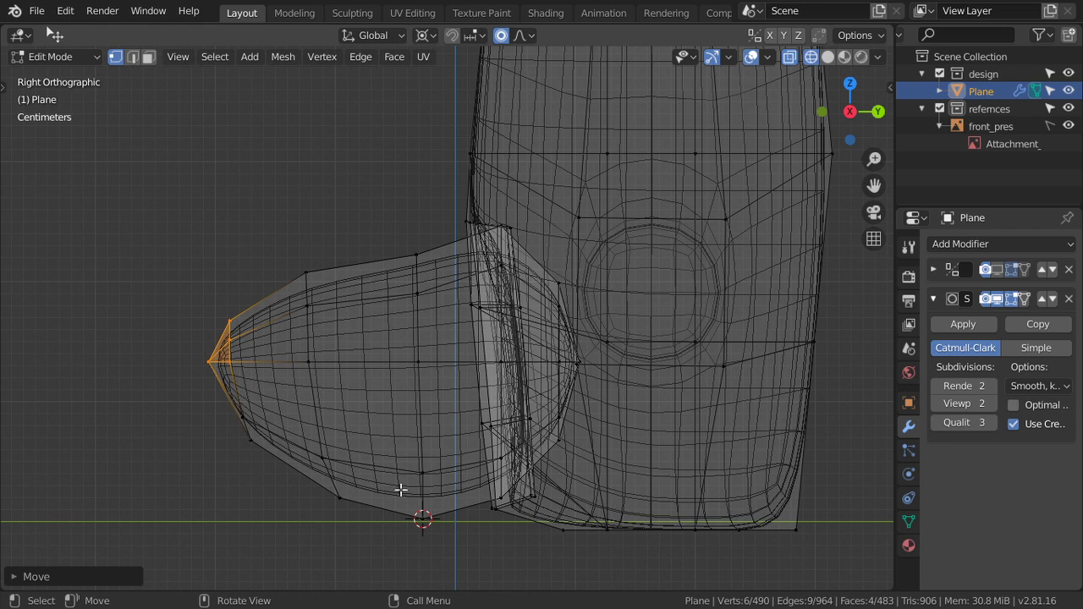
key(alt+a)
Box-select the foot's bottom vertices and flatten its underside along Z.
key(b)
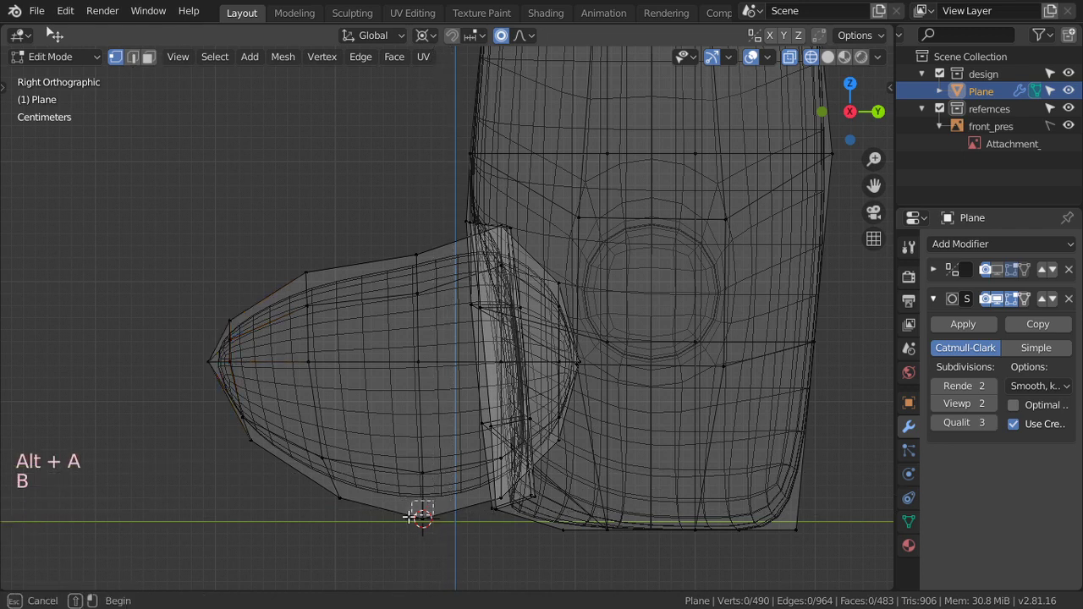
key(b)
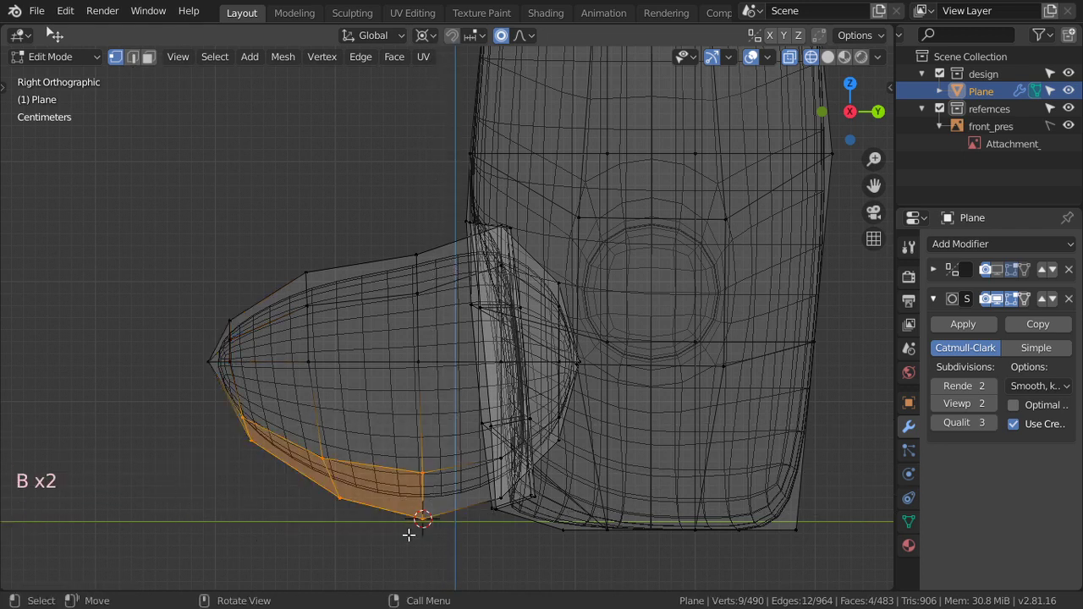
key(s)
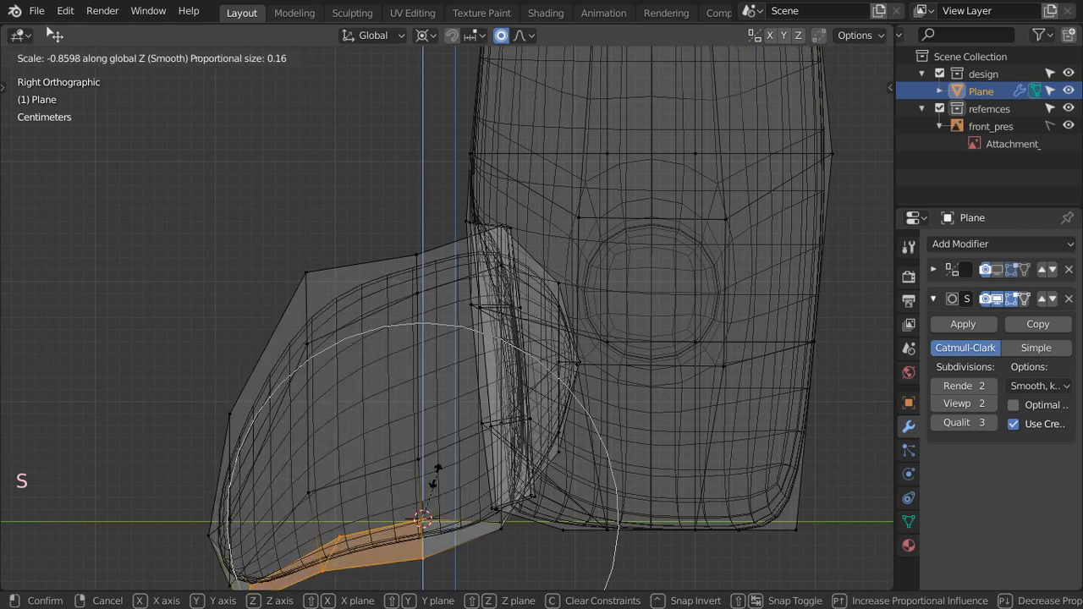
key(s)
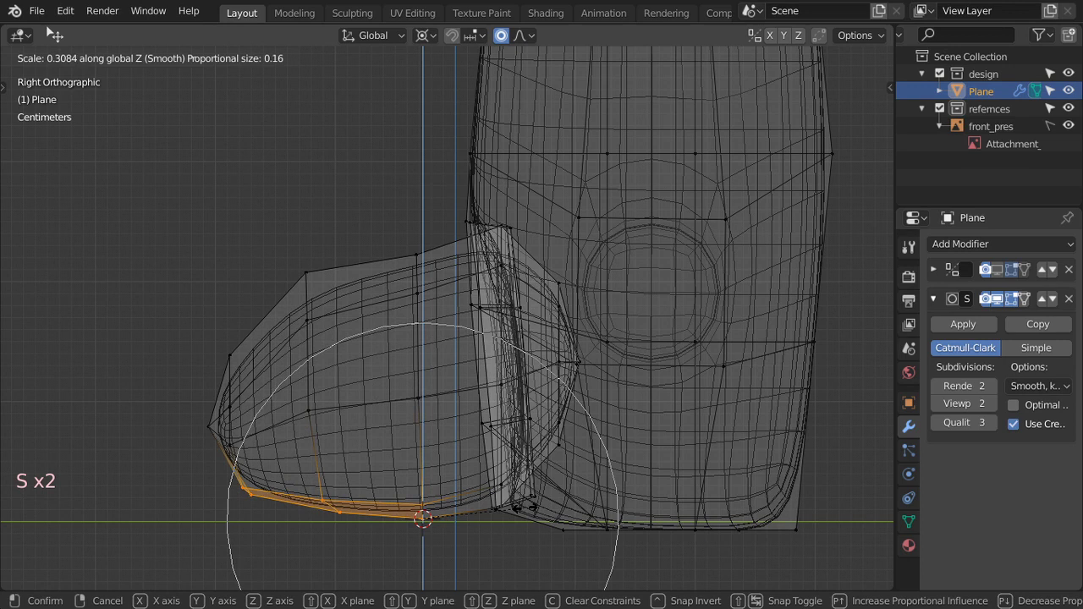
key(alt+a)
Turn falloff off, move the selected top corner vertices and save robot2.blend.
key(b)
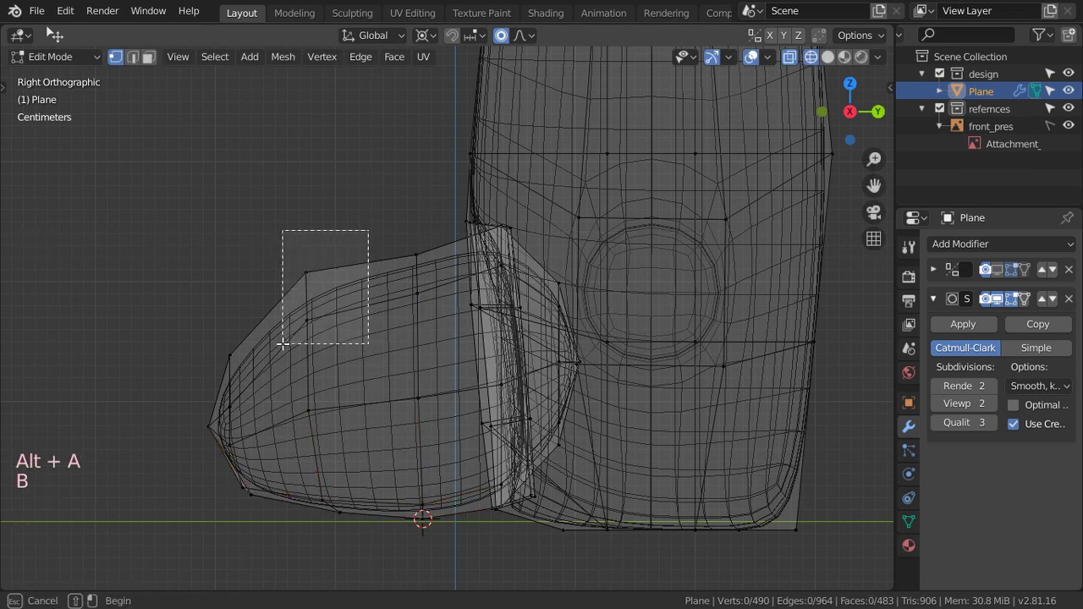
key(g)
key(o)
key(g)
key(g)
key(g)
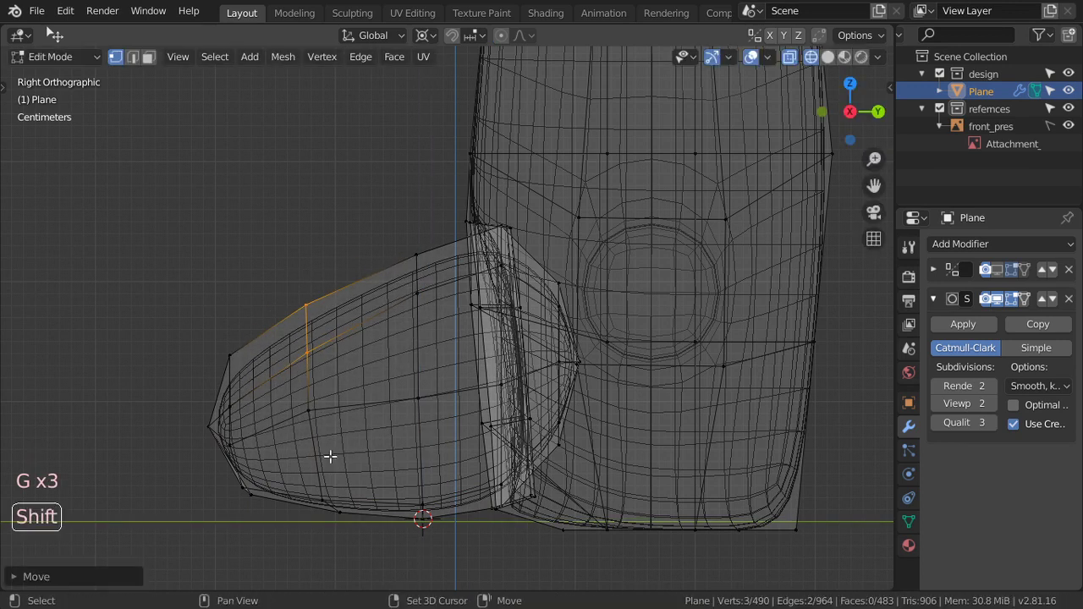